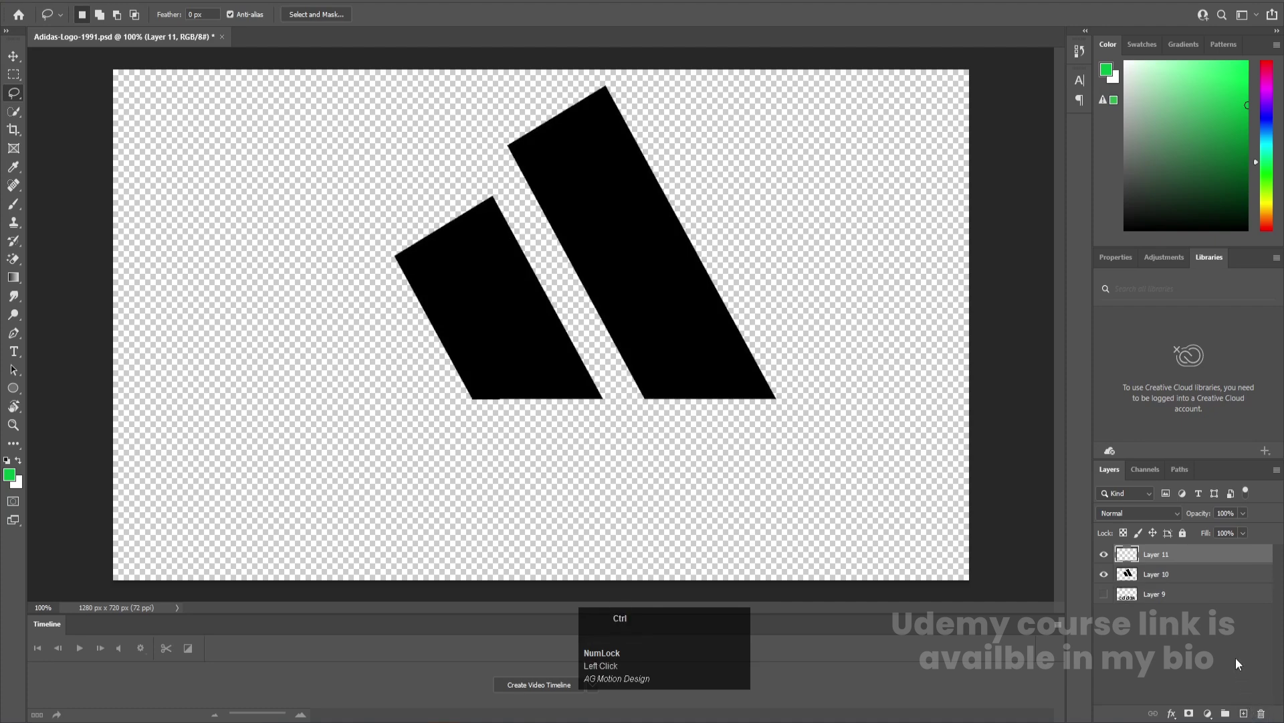
- Cut the leftmost stripe onto its own layer with Layer via Cut
{"action": "key", "text": "ctrl+shift+v"}
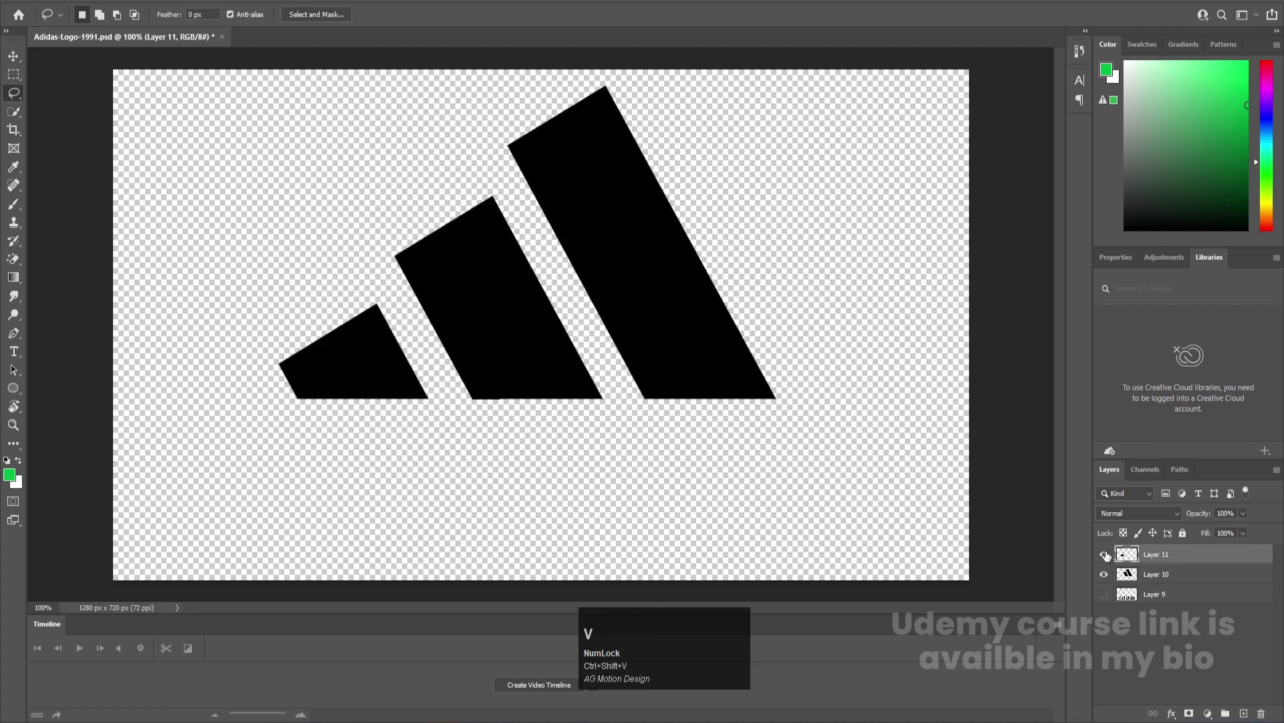
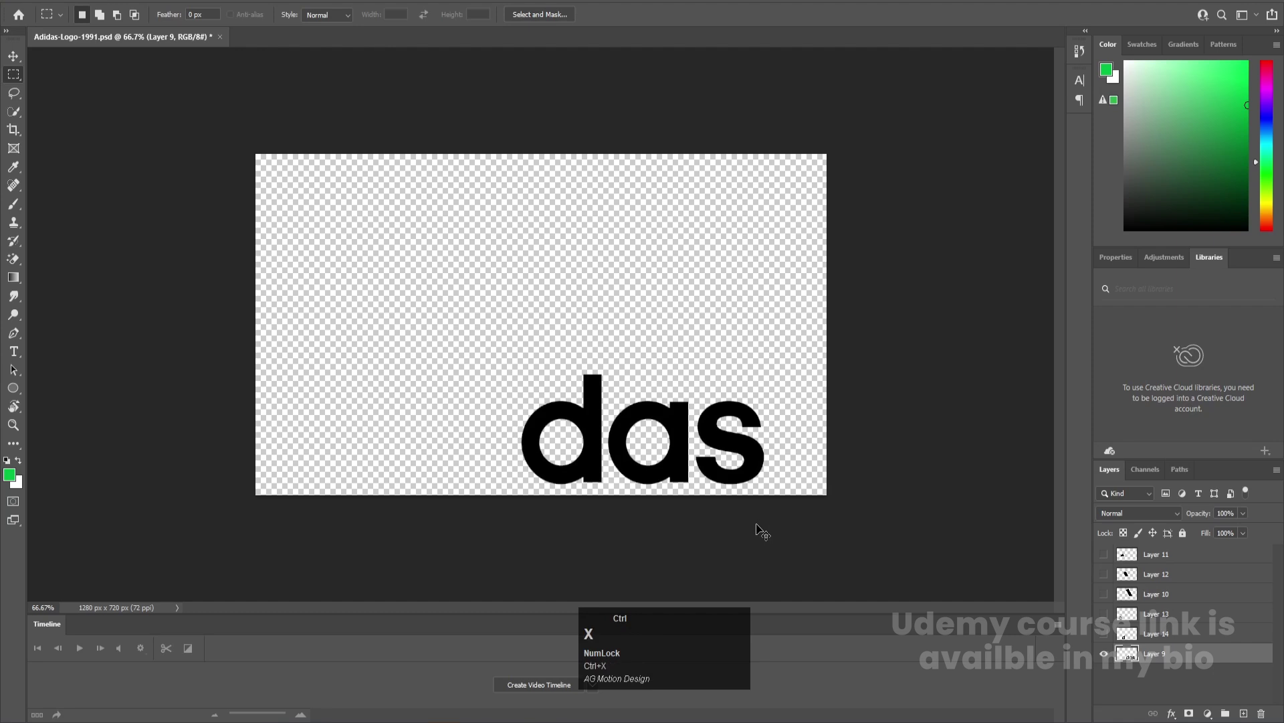
- Check the letter layers and cut the next letter piece onto its own layer
{"action": "left_click", "coordinate": [1246, 709]}
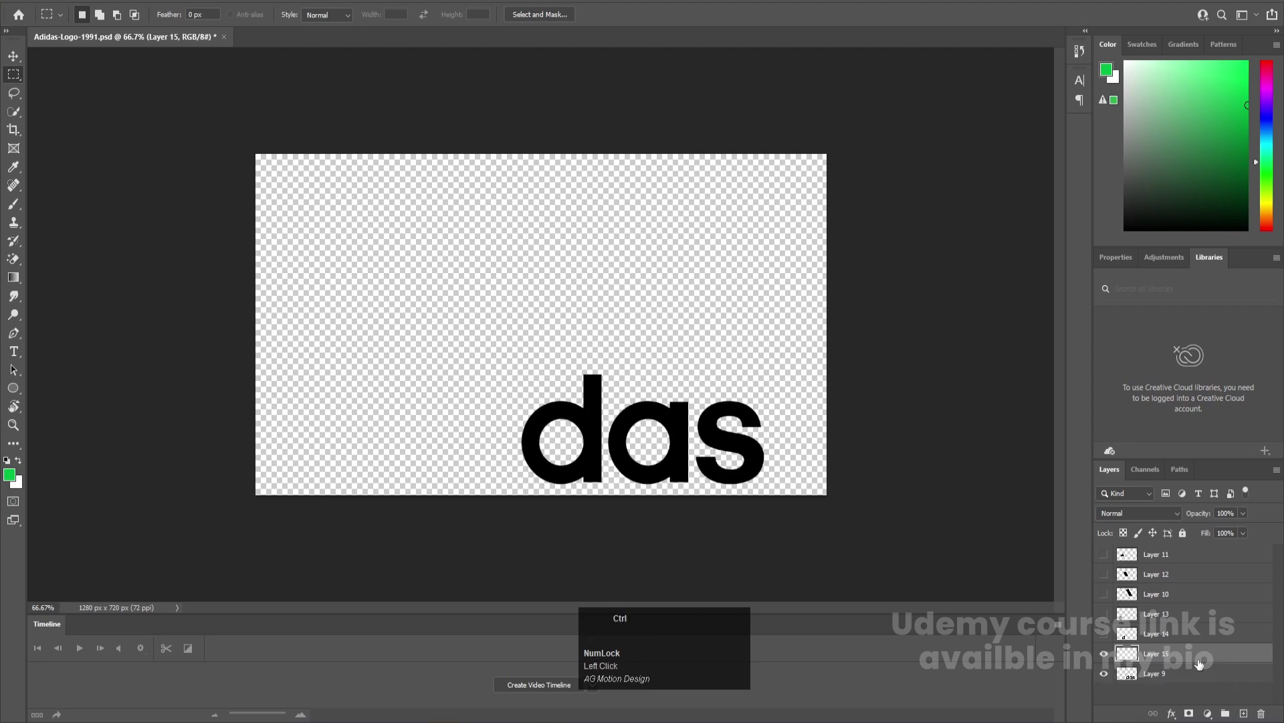
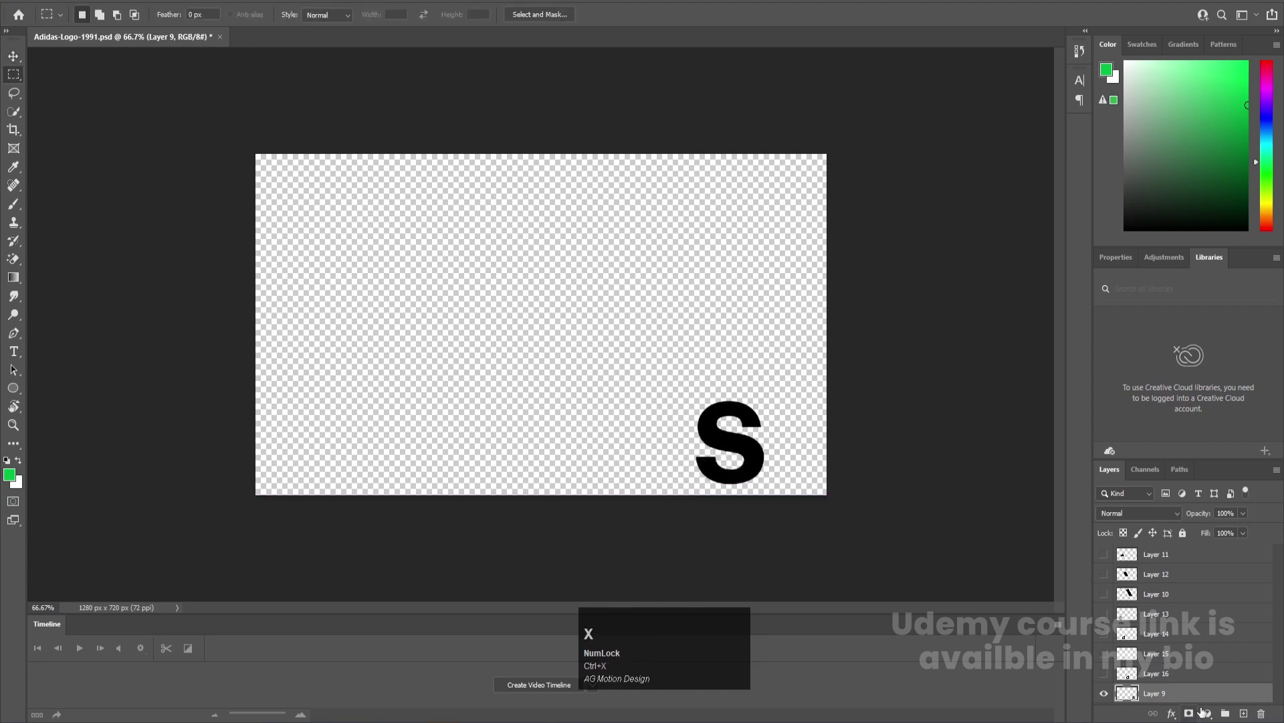
{"action": "left_click", "coordinate": [1252, 710]}
{"action": "key", "text": "ctrl+shift+v"}
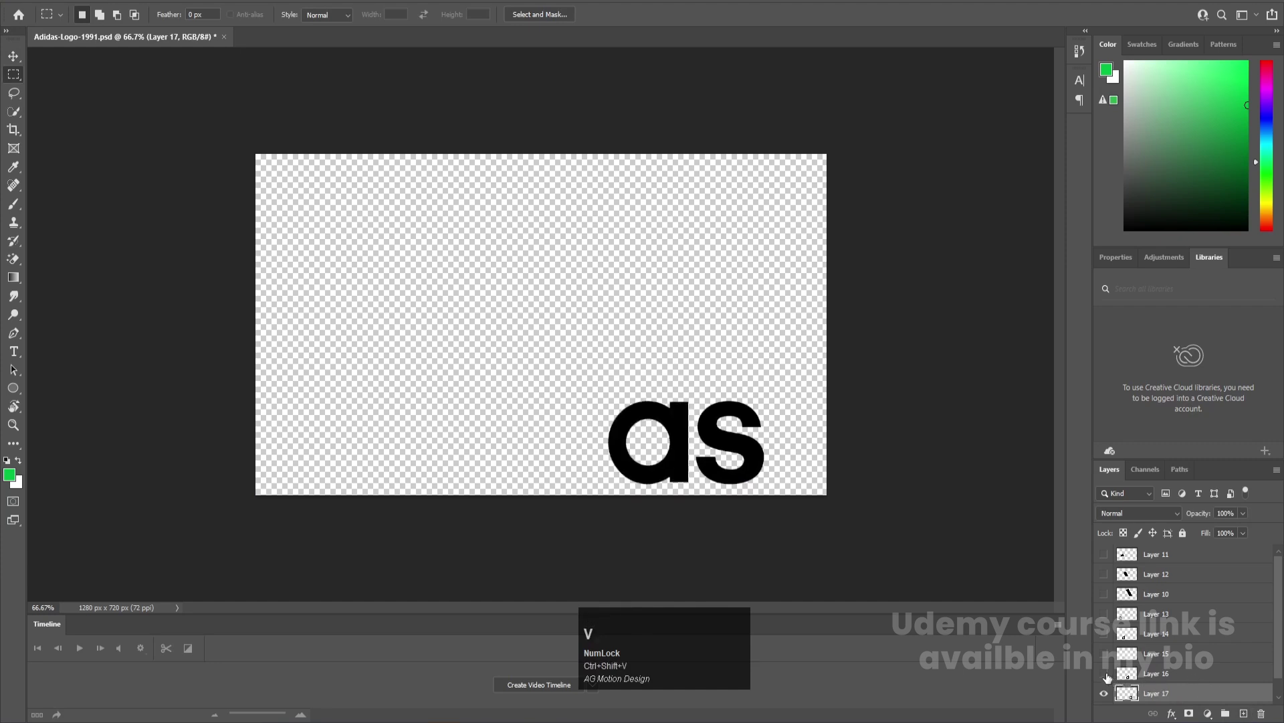
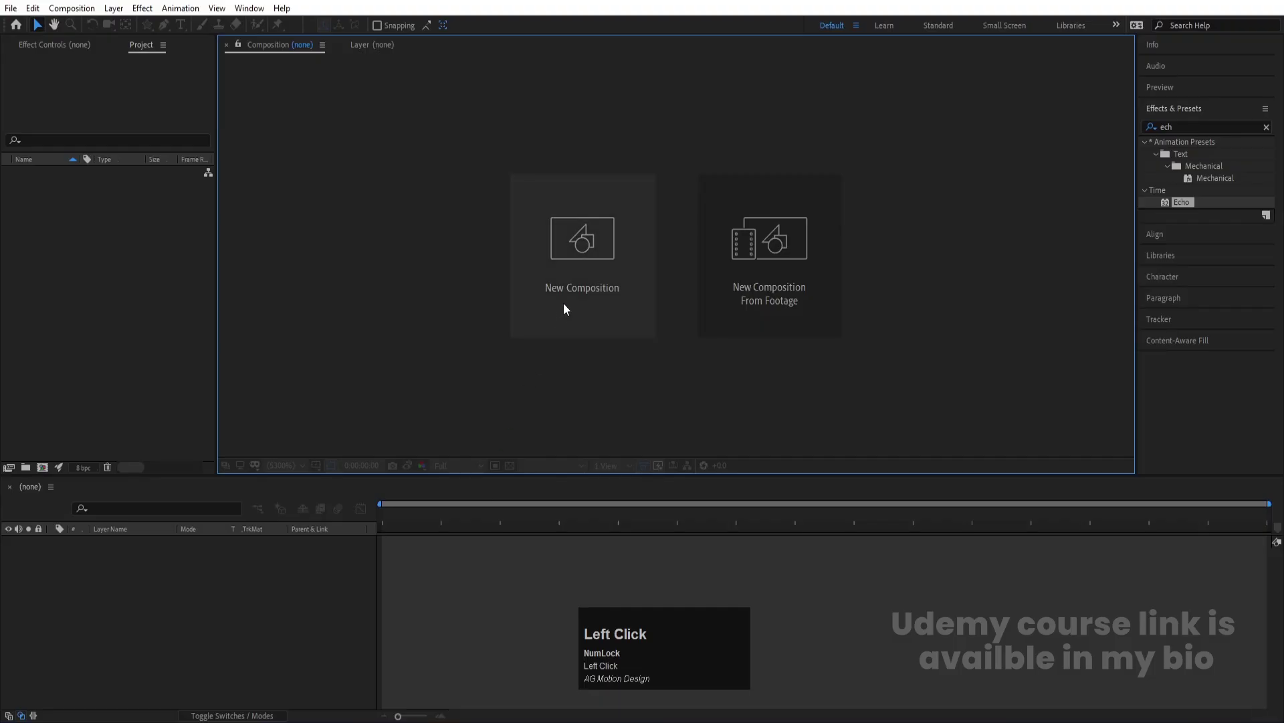
- Name the new 1920×1080 composition 'Main Animation' and confirm its settings
{"action": "type", "text": "in"}
{"action": "key", "text": "space"}
{"action": "type", "text": "imation"}
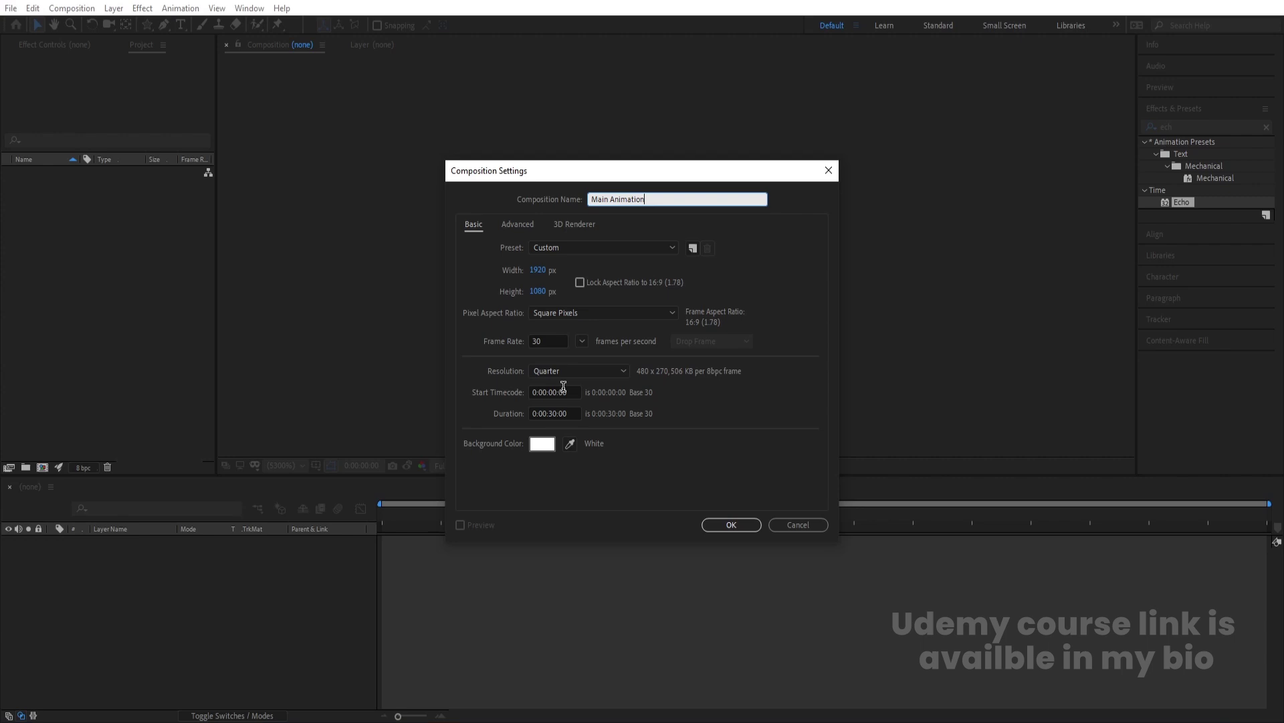
{"action": "left_click", "coordinate": [718, 524]}
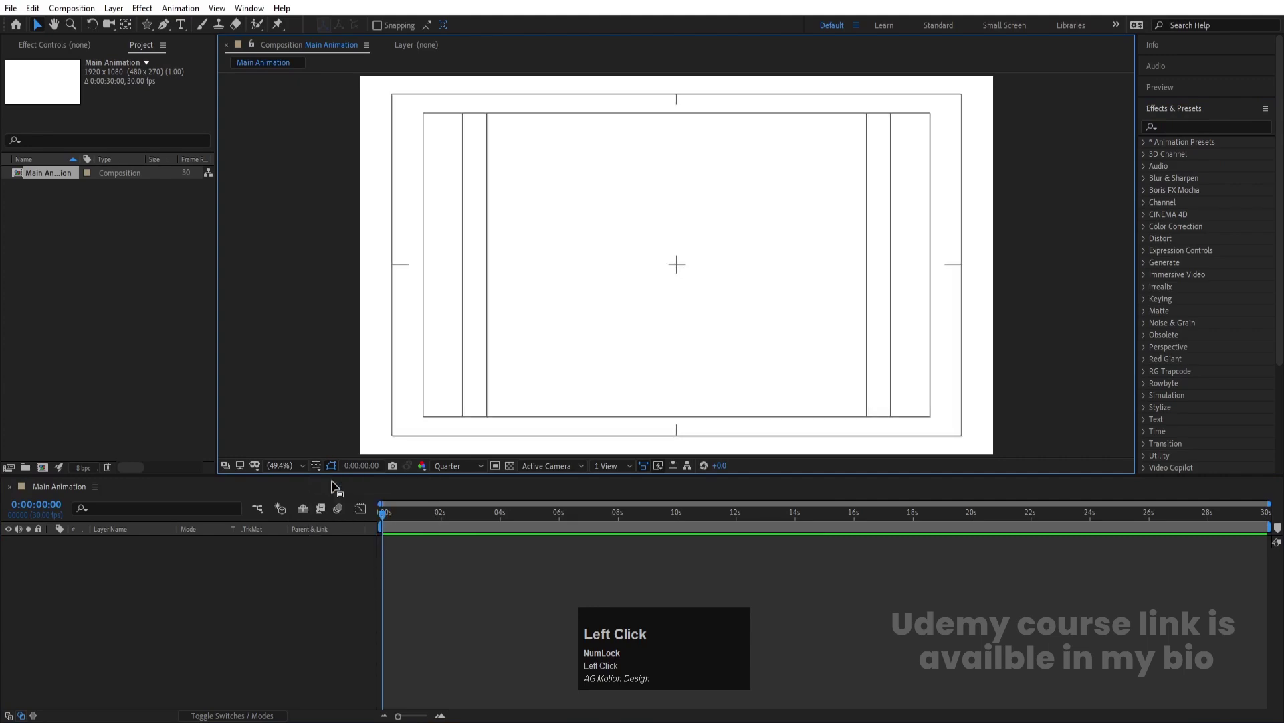
- Import Adidas-Logo-1991.psd as a composition retaining layer sizes
{"action": "key", "text": "ctrl+i"}
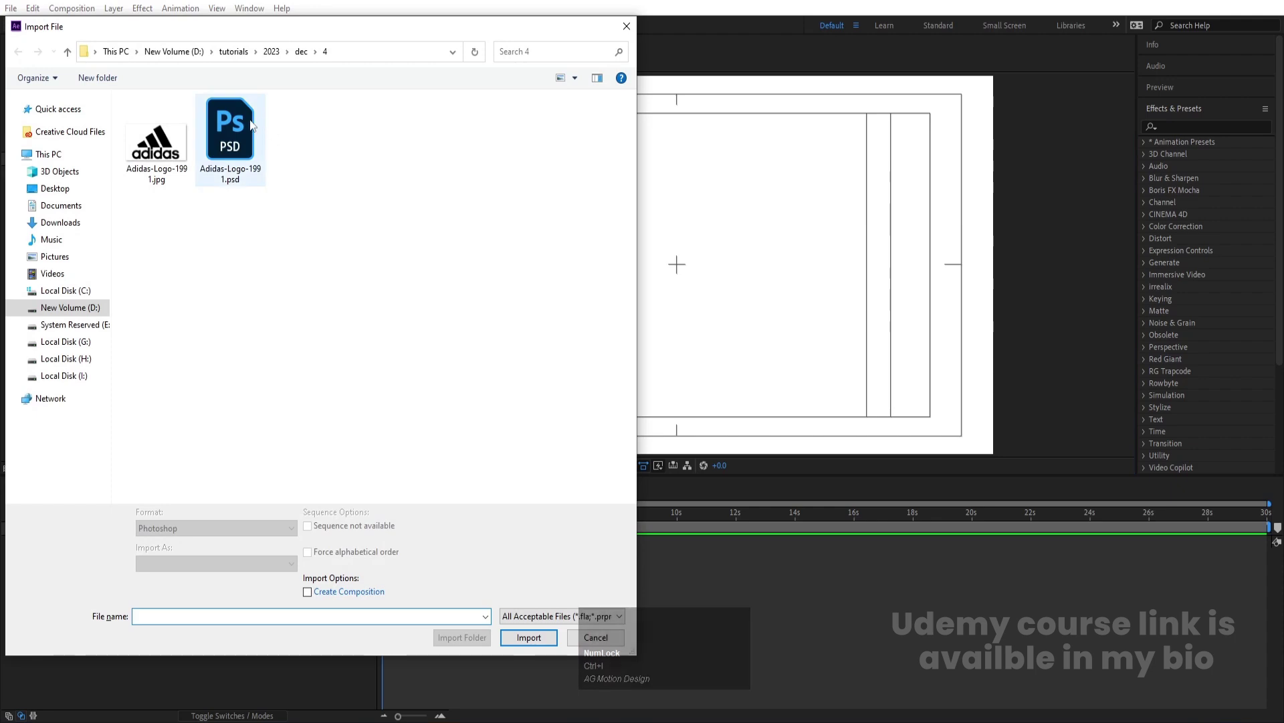
{"action": "left_click", "coordinate": [235, 125]}
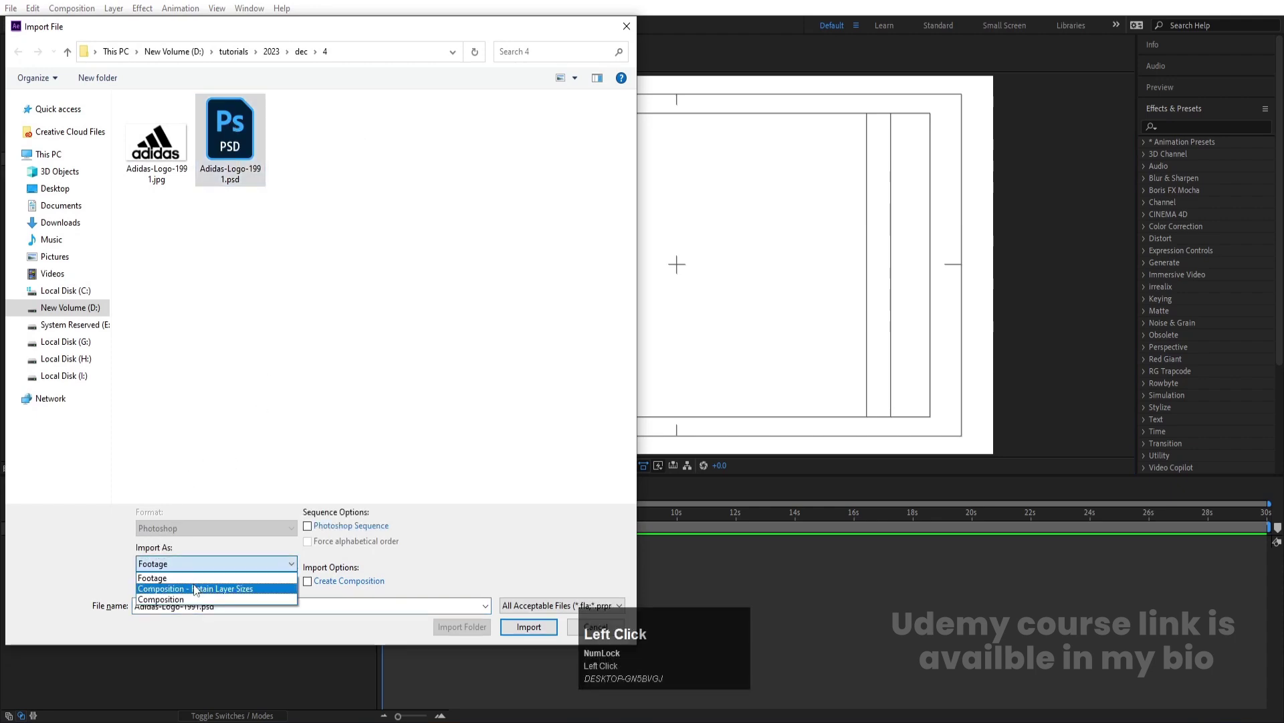
{"action": "left_click", "coordinate": [198, 594]}
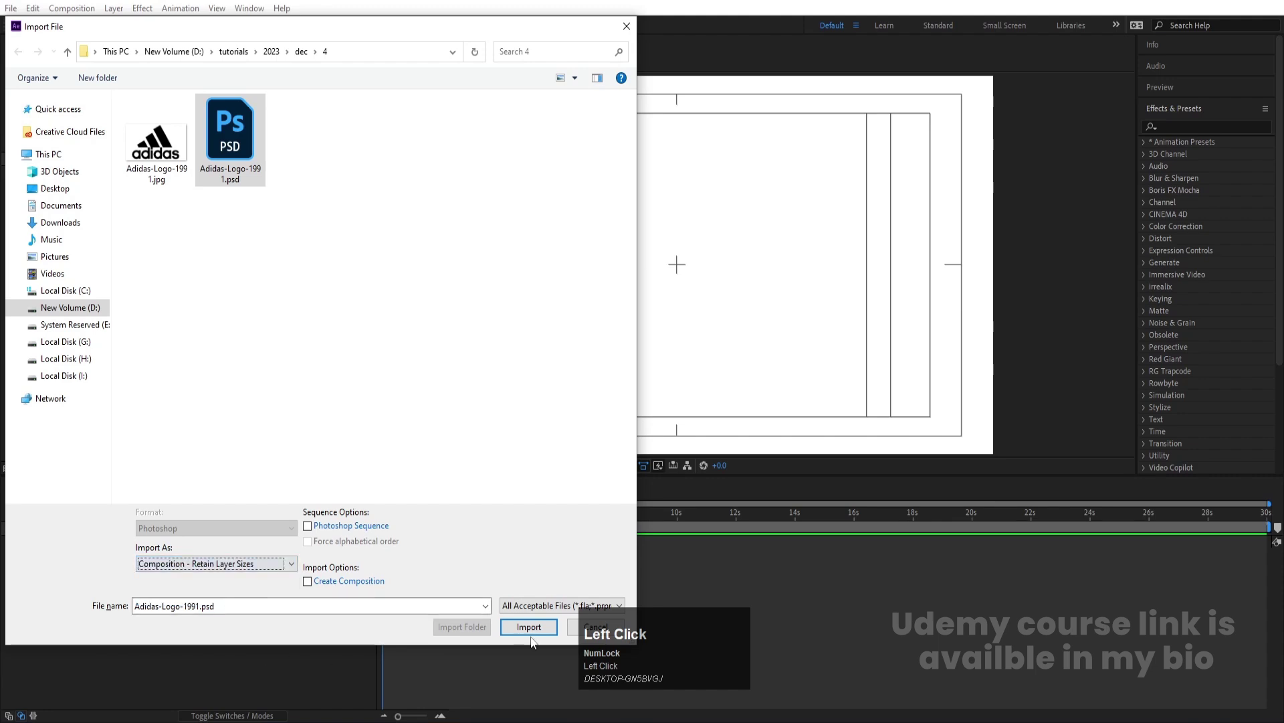
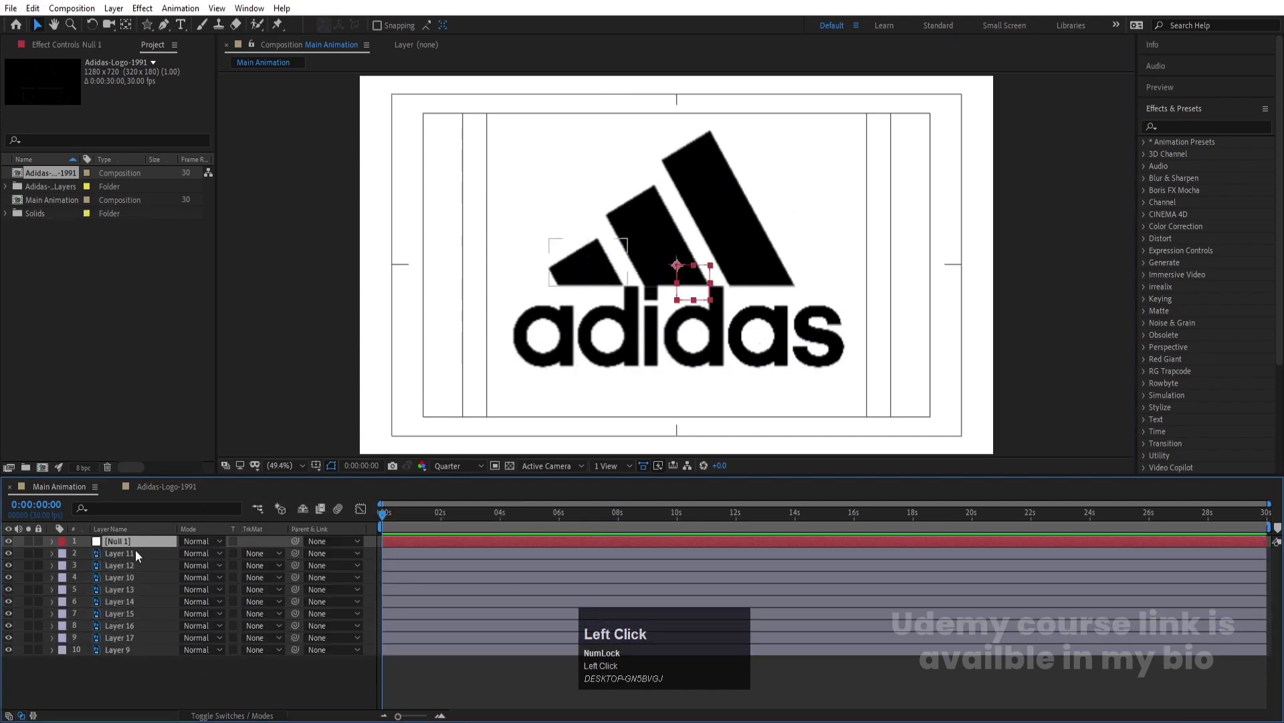
- Parent the logo layers to Null 1, scale it to 50%, and select the three stripe layers
{"action": "left_click", "coordinate": [126, 656]}
{"action": "left_click_drag", "start_coordinate": [301, 553], "coordinate": [162, 547]}
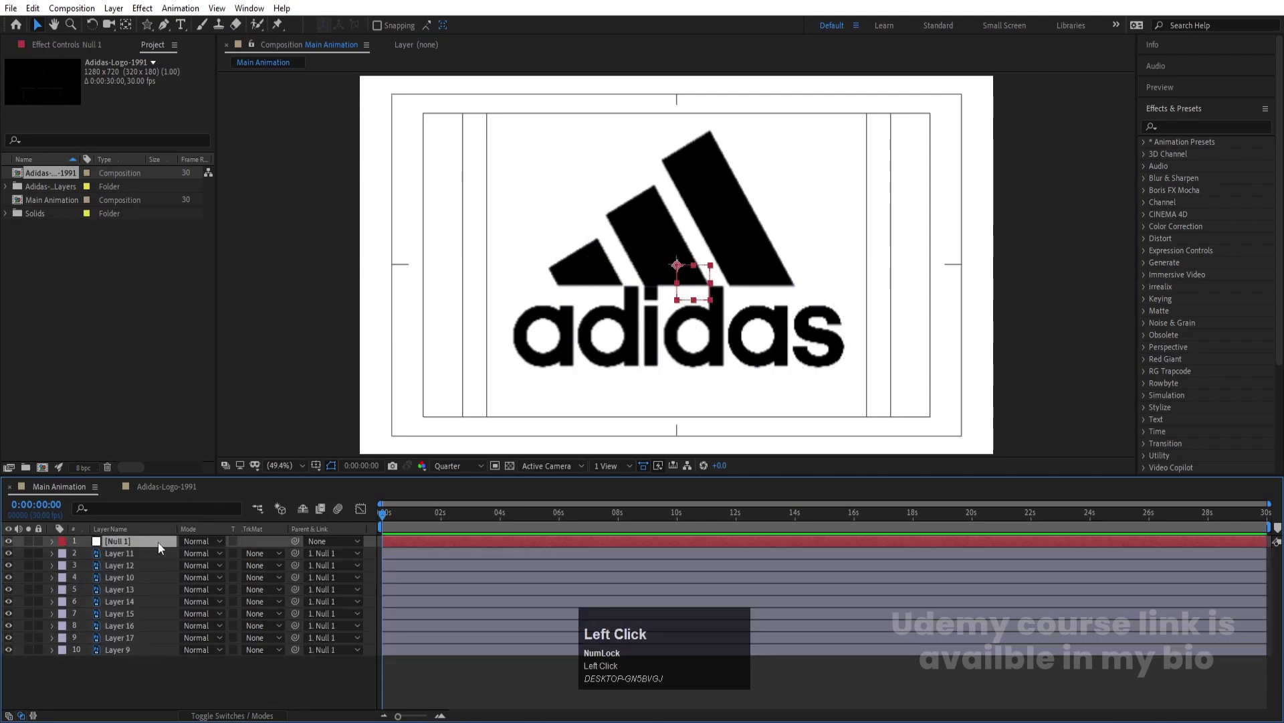
{"action": "key", "text": "s"}
{"action": "left_click_drag", "start_coordinate": [203, 555], "coordinate": [198, 556]}
{"action": "key", "text": "Return"}
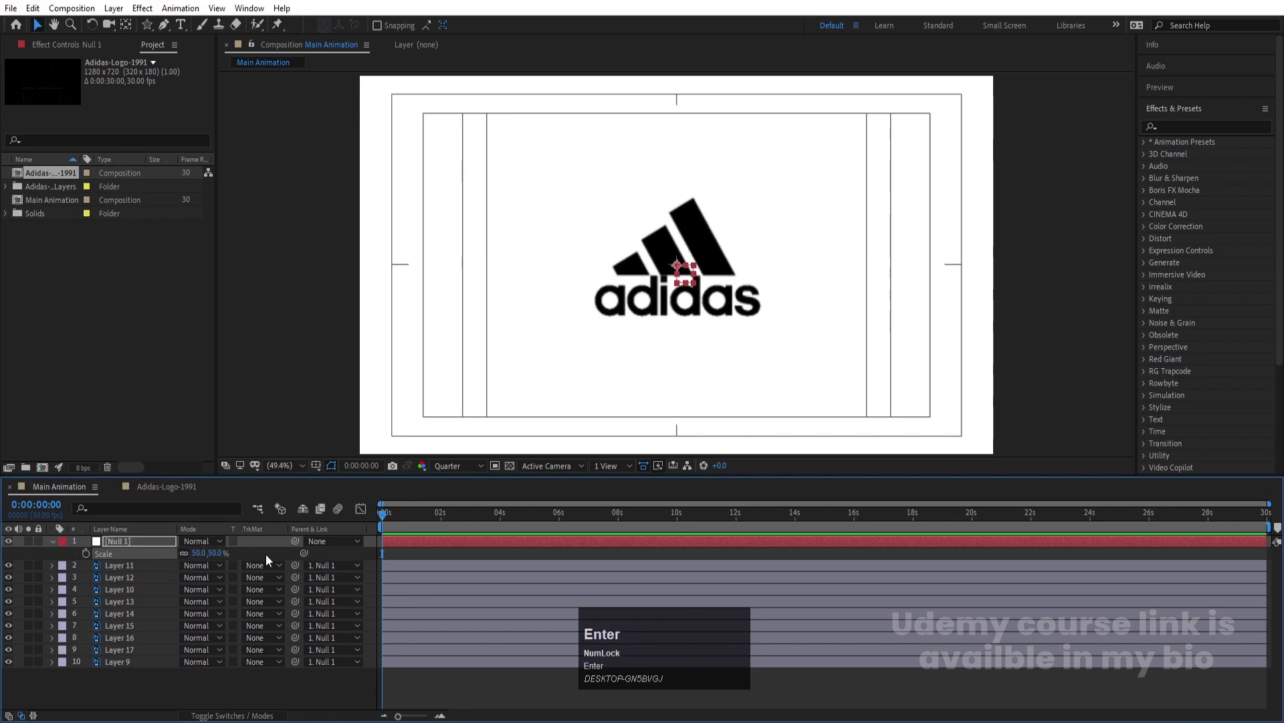
{"action": "left_click", "coordinate": [152, 543]}
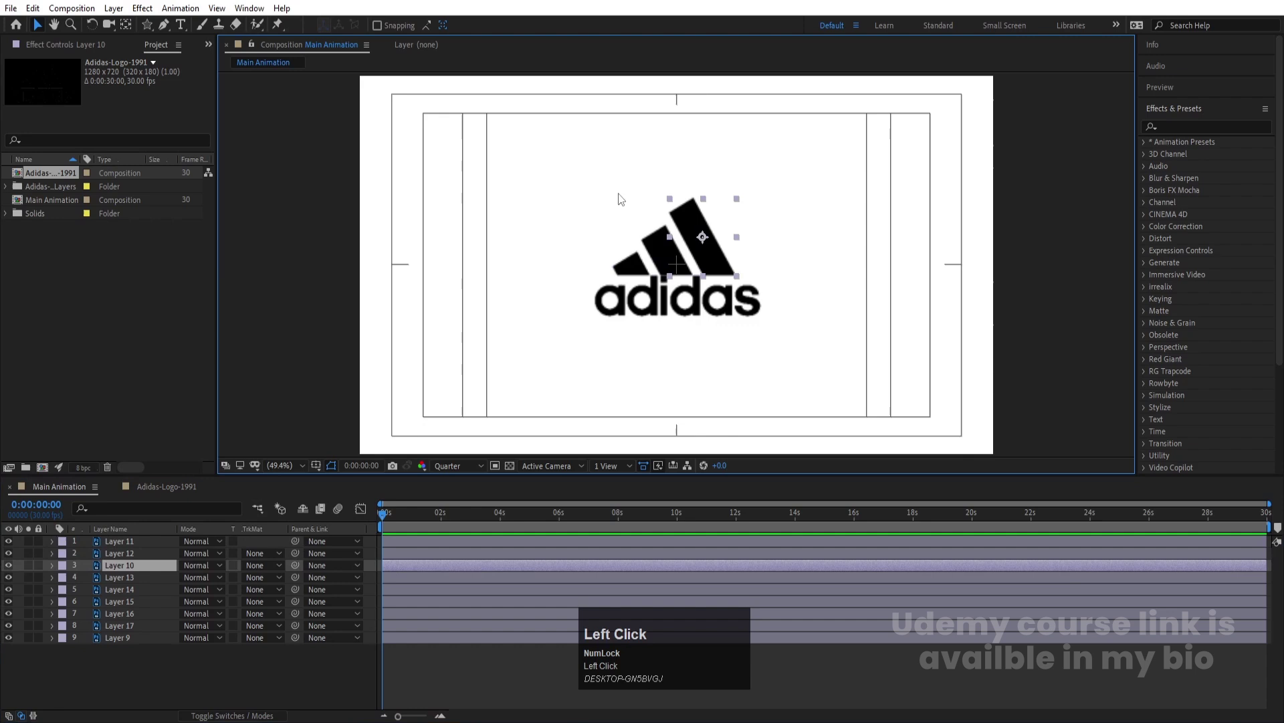
{"action": "left_click", "coordinate": [124, 547]}
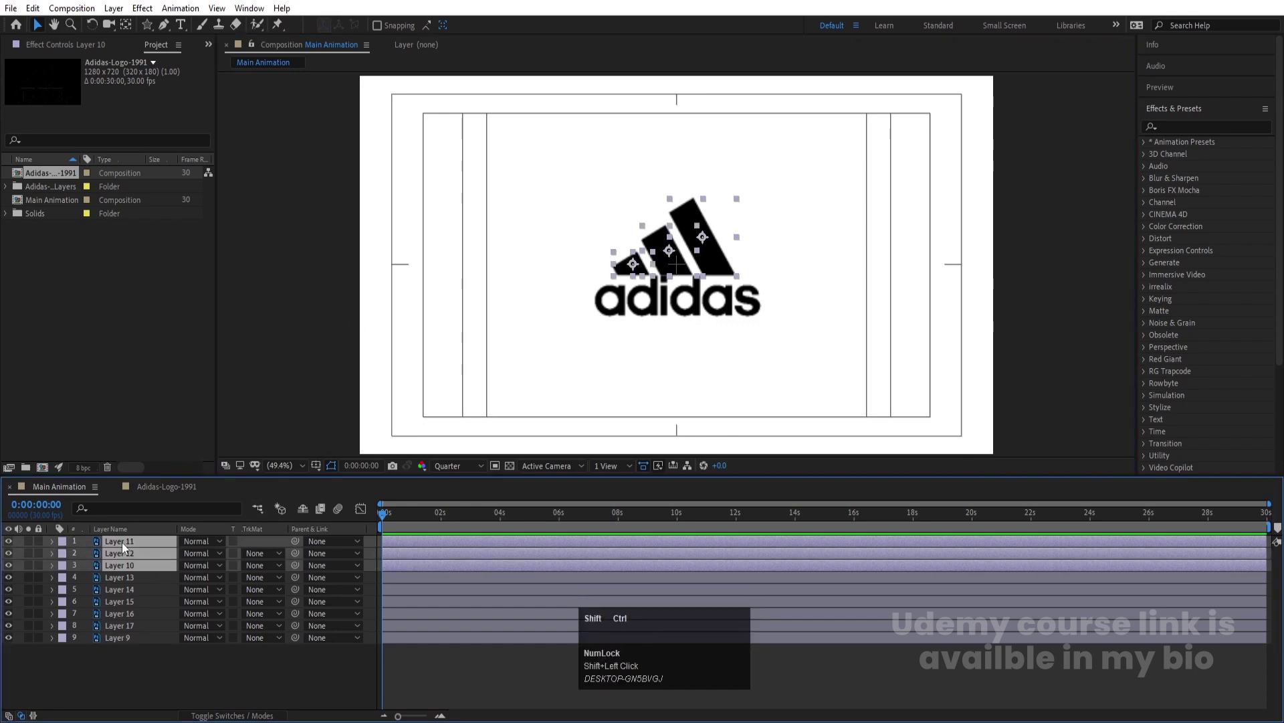
- Precompose the three stripes into a composition named 'upper part'
{"action": "key", "text": "ctrl+shift+c"}
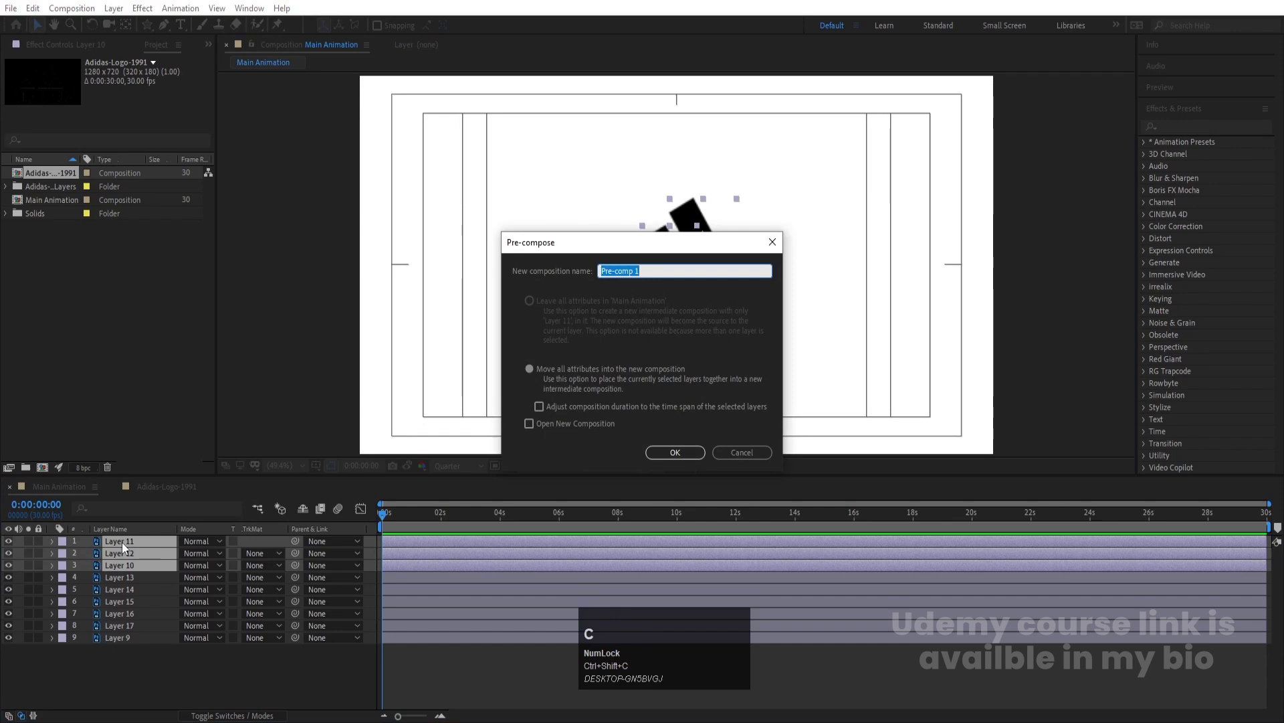
{"action": "type", "text": "upper"}
{"action": "key", "text": "space"}
{"action": "type", "text": "part"}
{"action": "key", "text": "Return"}
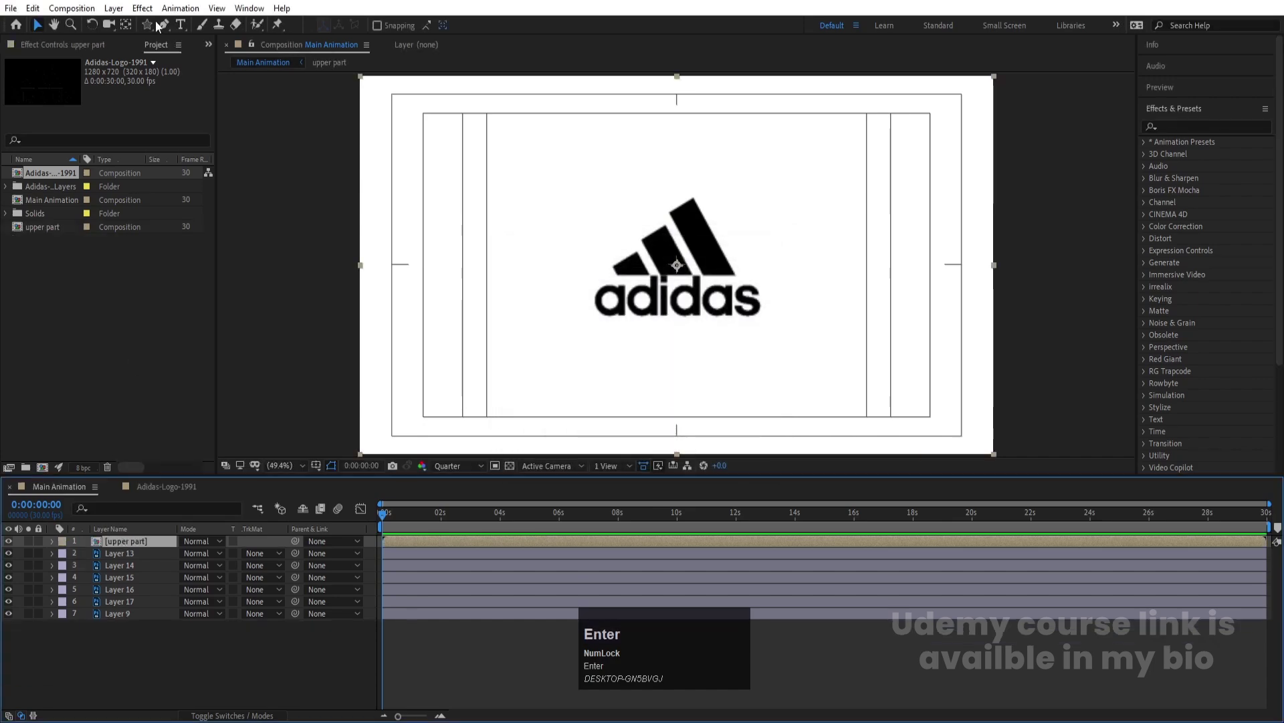
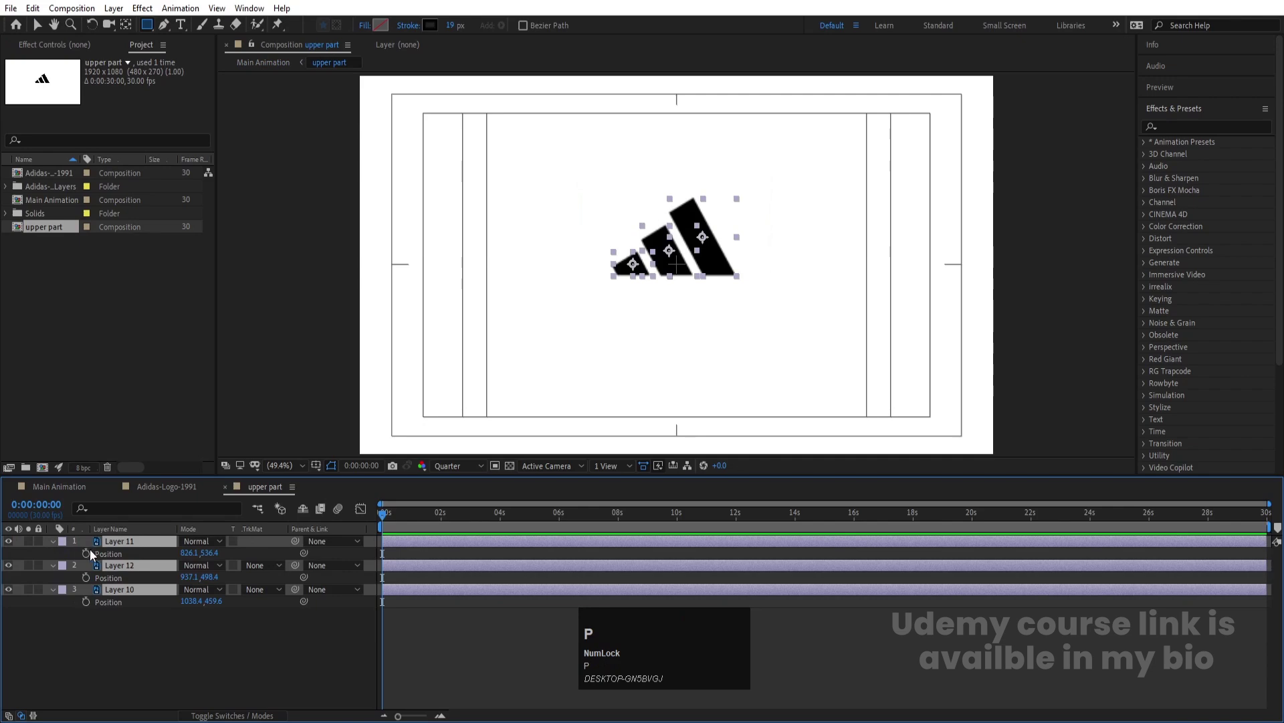
- Set Position keyframes on the three stripe layers and return to the first frame
{"action": "left_click", "coordinate": [93, 553]}
{"action": "key", "text": "="}
{"action": "key", "text": "="}
{"action": "key", "text": "="}
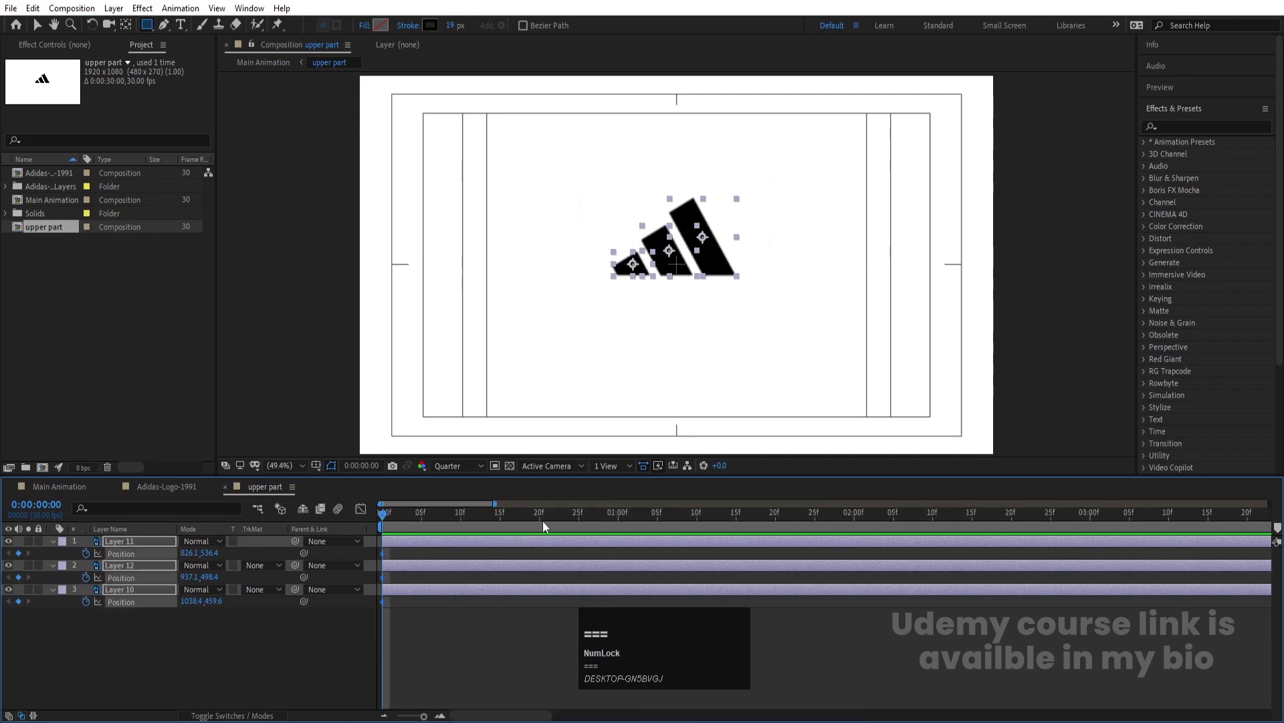
{"action": "key", "text": "-"}
{"action": "left_click", "coordinate": [504, 522]}
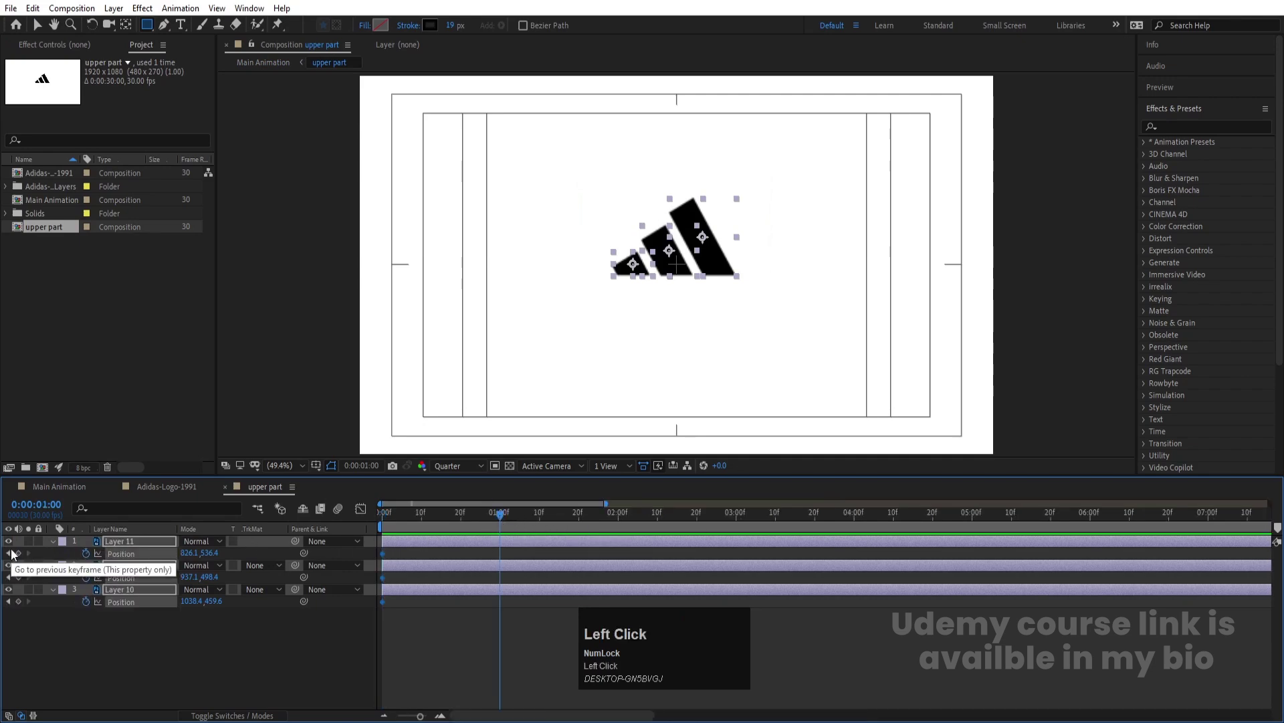
{"action": "key", "text": "j"}
{"action": "left_click", "coordinate": [269, 653]}
- Show rulers, place a guide at the stripes' base, move the stripes below it and ease the keyframes
{"action": "key", "text": "ctrl+r"}
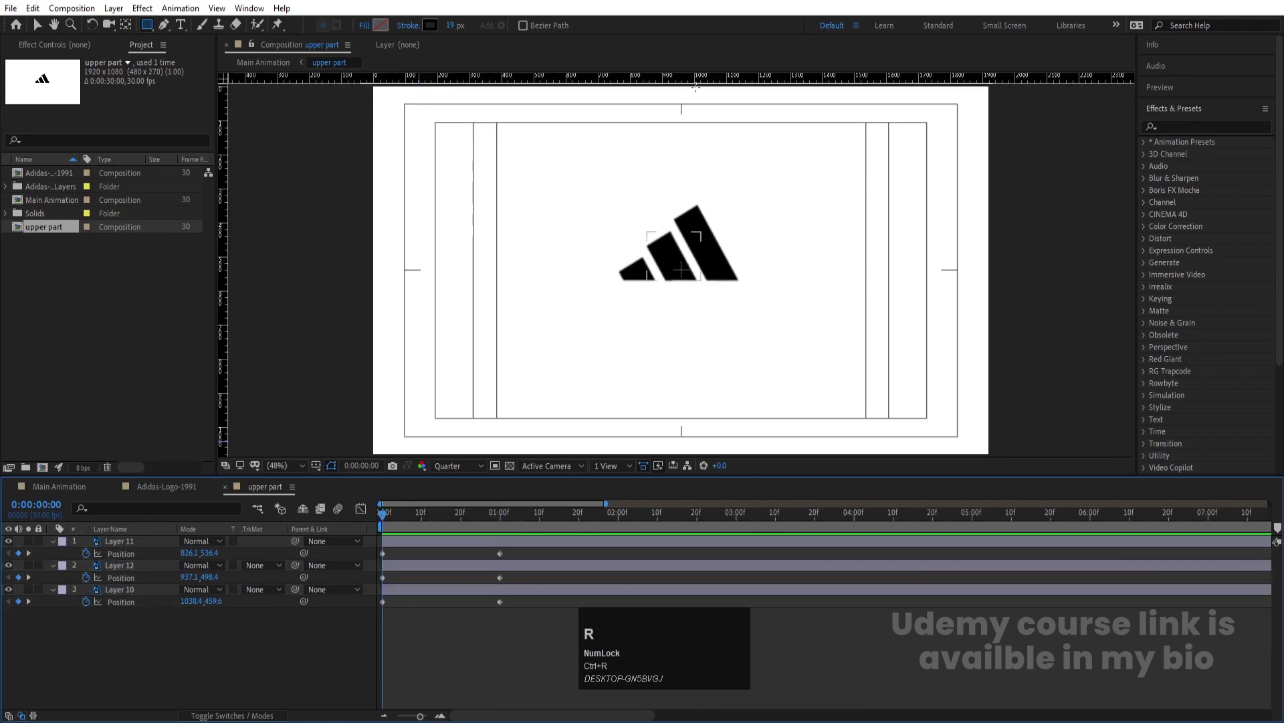
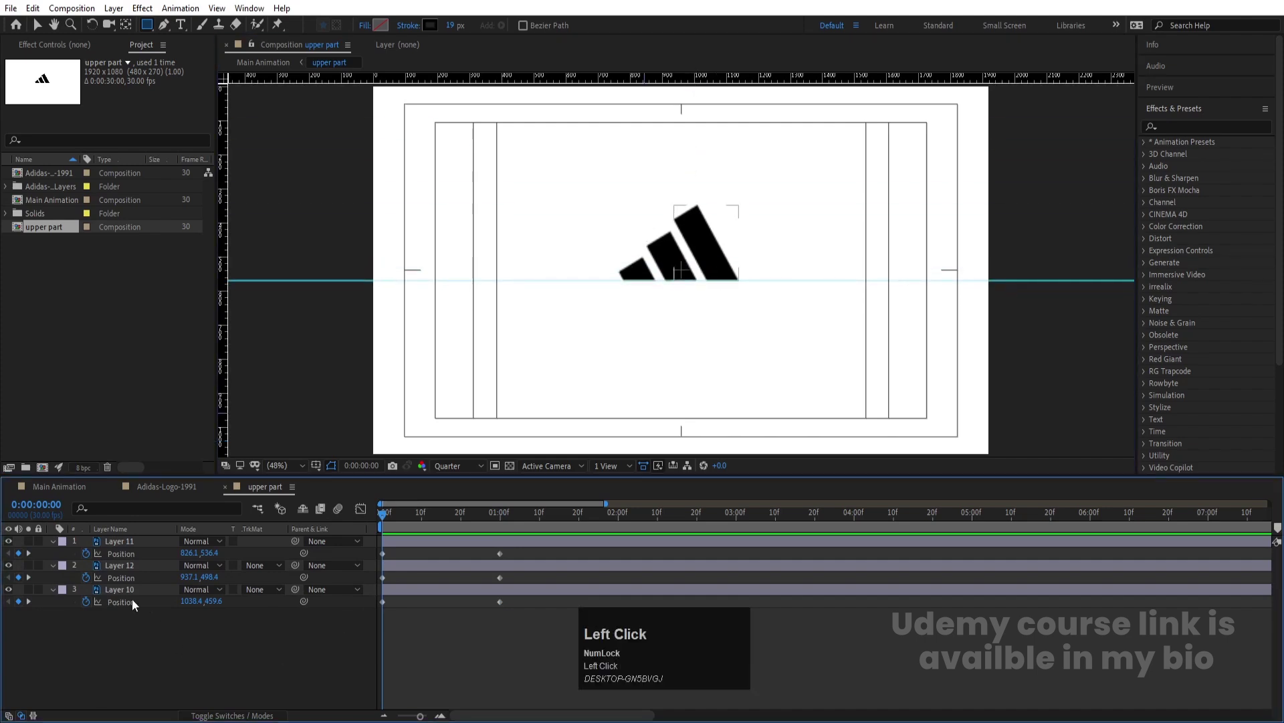
{"action": "key", "text": "v"}
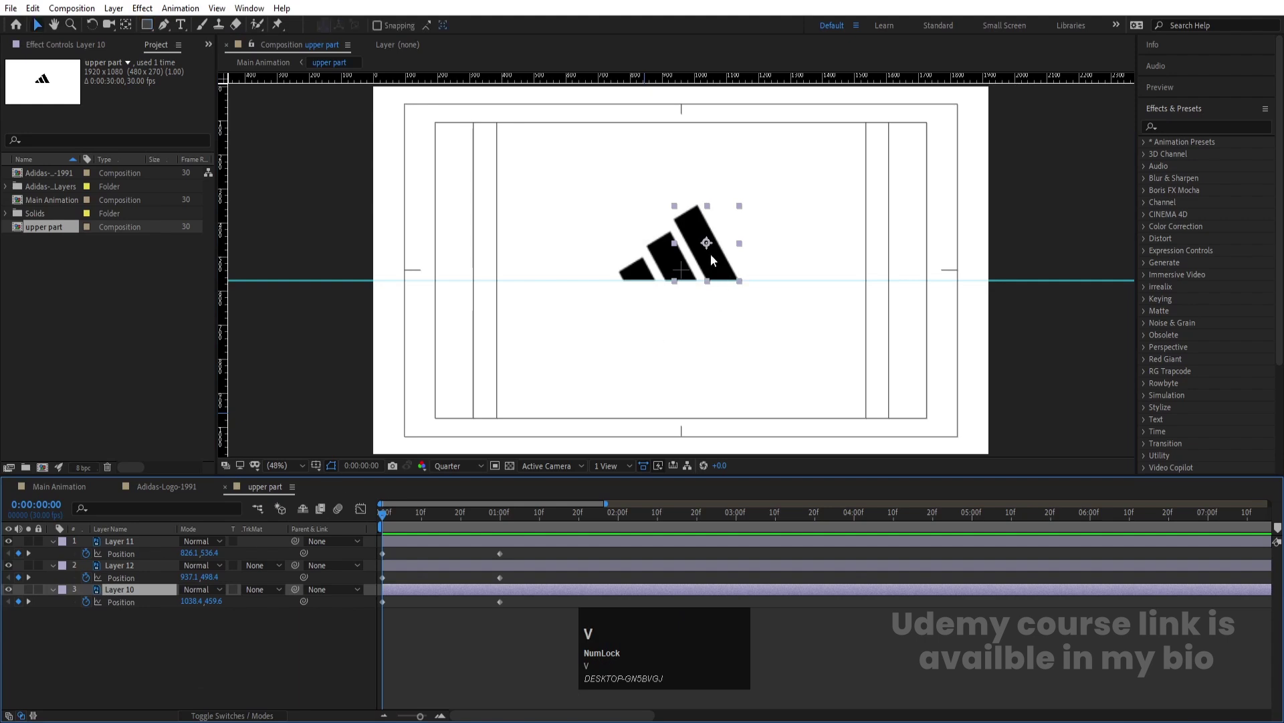
{"action": "left_click_drag", "start_coordinate": [713, 258], "coordinate": [734, 307]}
{"action": "key", "text": "ctrl+z"}
{"action": "left_click", "coordinate": [119, 650]}
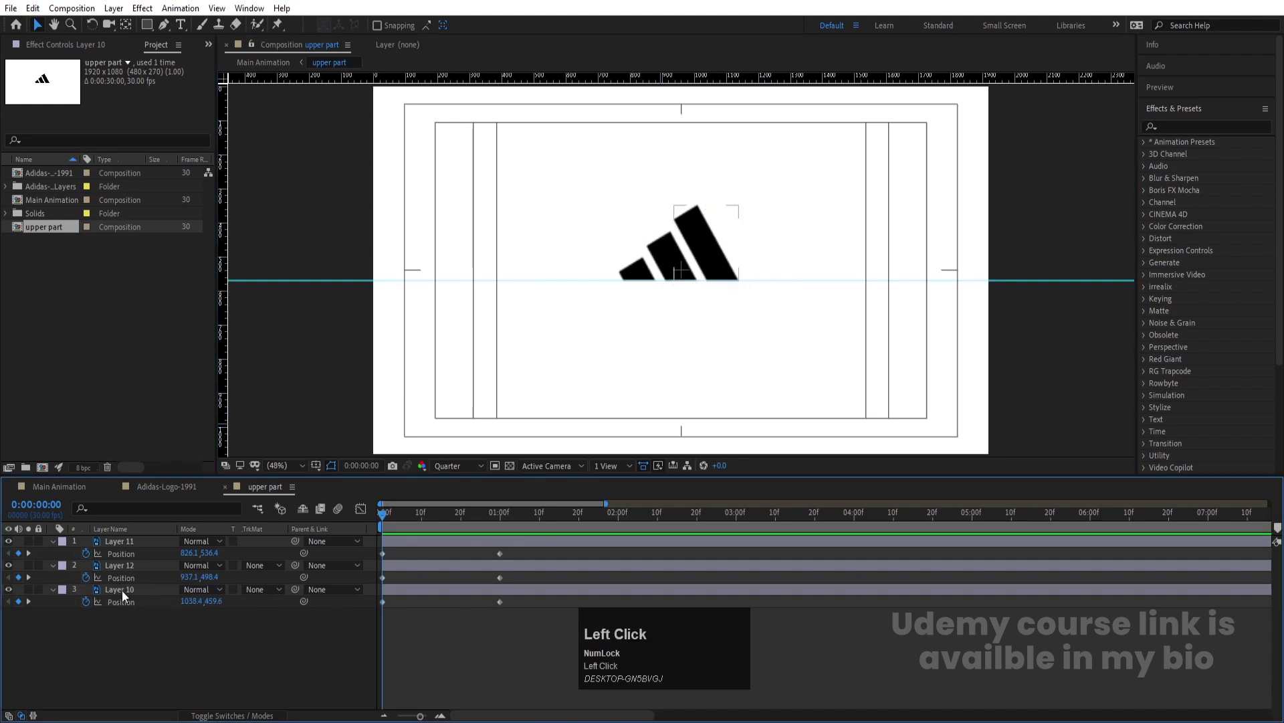
{"action": "left_click_drag", "start_coordinate": [127, 547], "coordinate": [281, 492]}
{"action": "key", "text": "F9"}
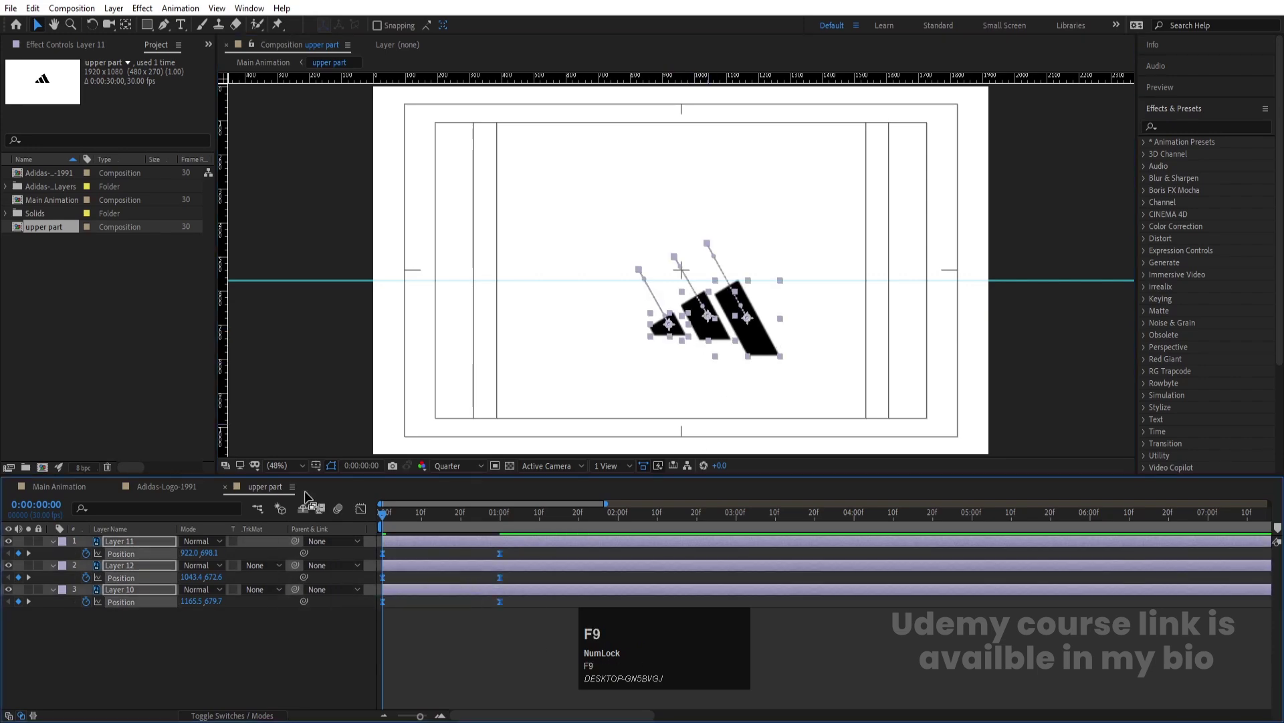
- Apply Easy Ease to the stripe keyframes and adjust the speed graph
{"action": "left_click", "coordinate": [365, 510]}
{"action": "right_click", "coordinate": [536, 600]}
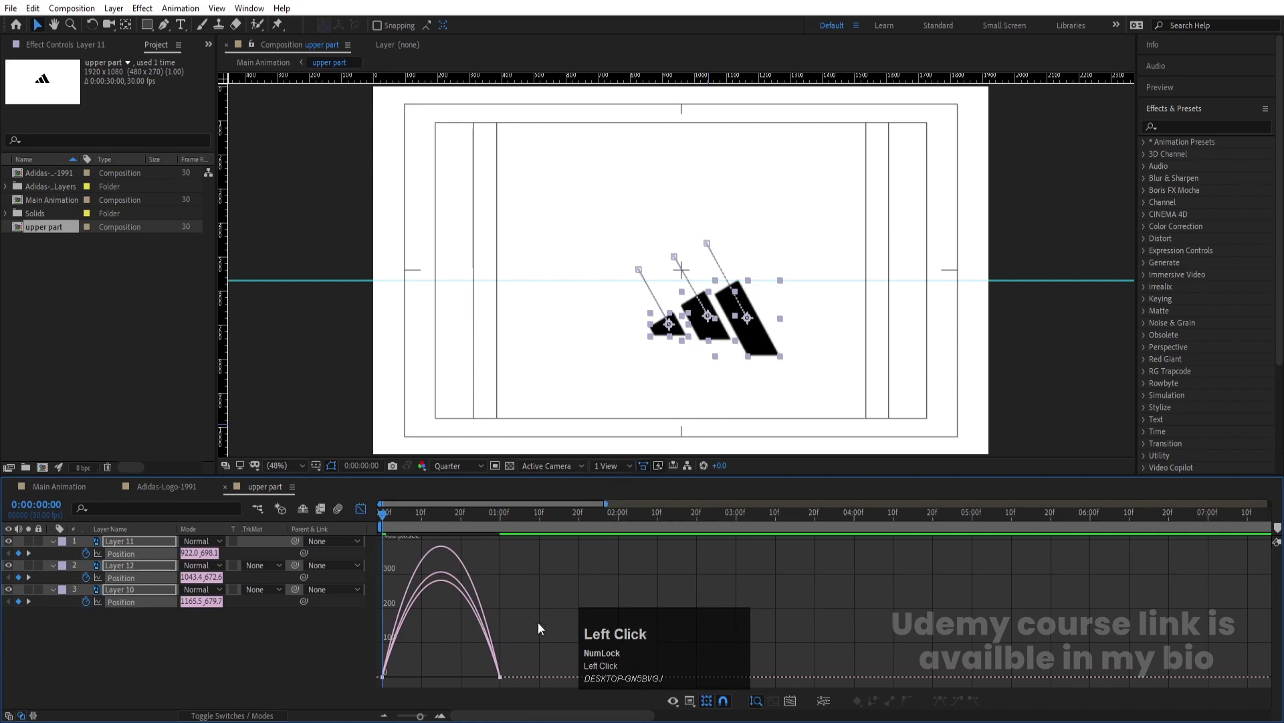
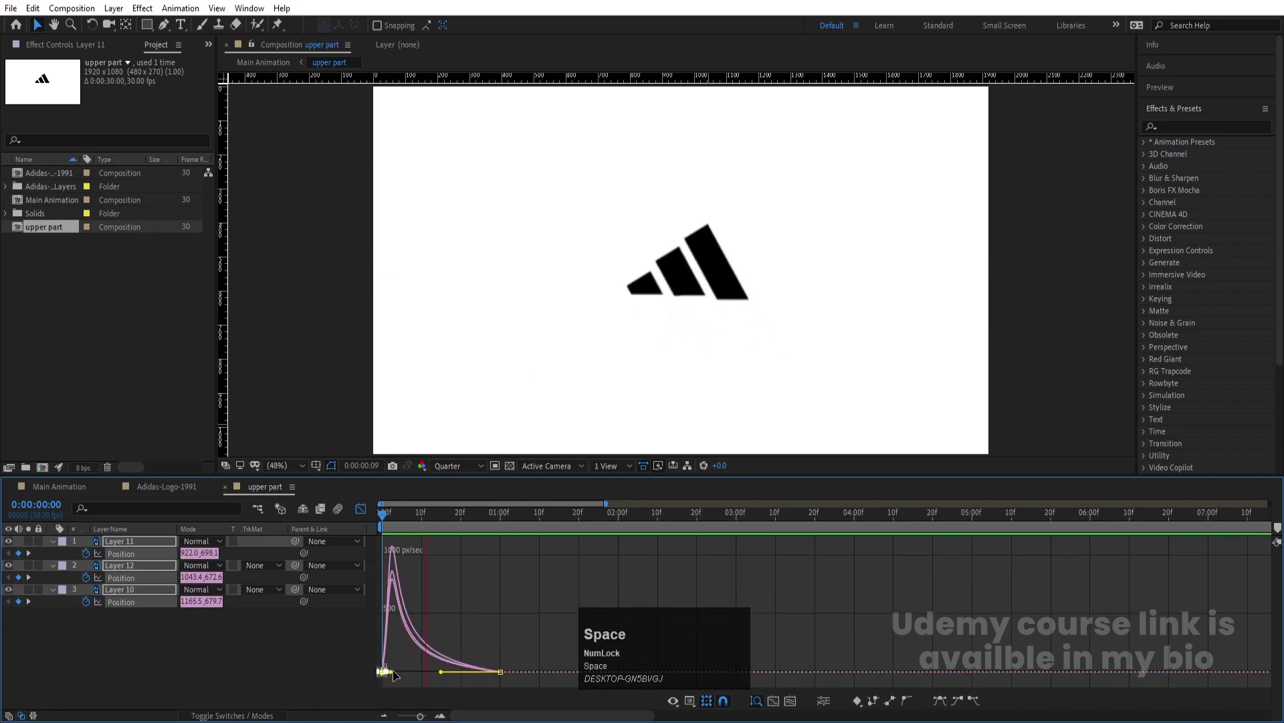
{"action": "left_click", "coordinate": [367, 519]}
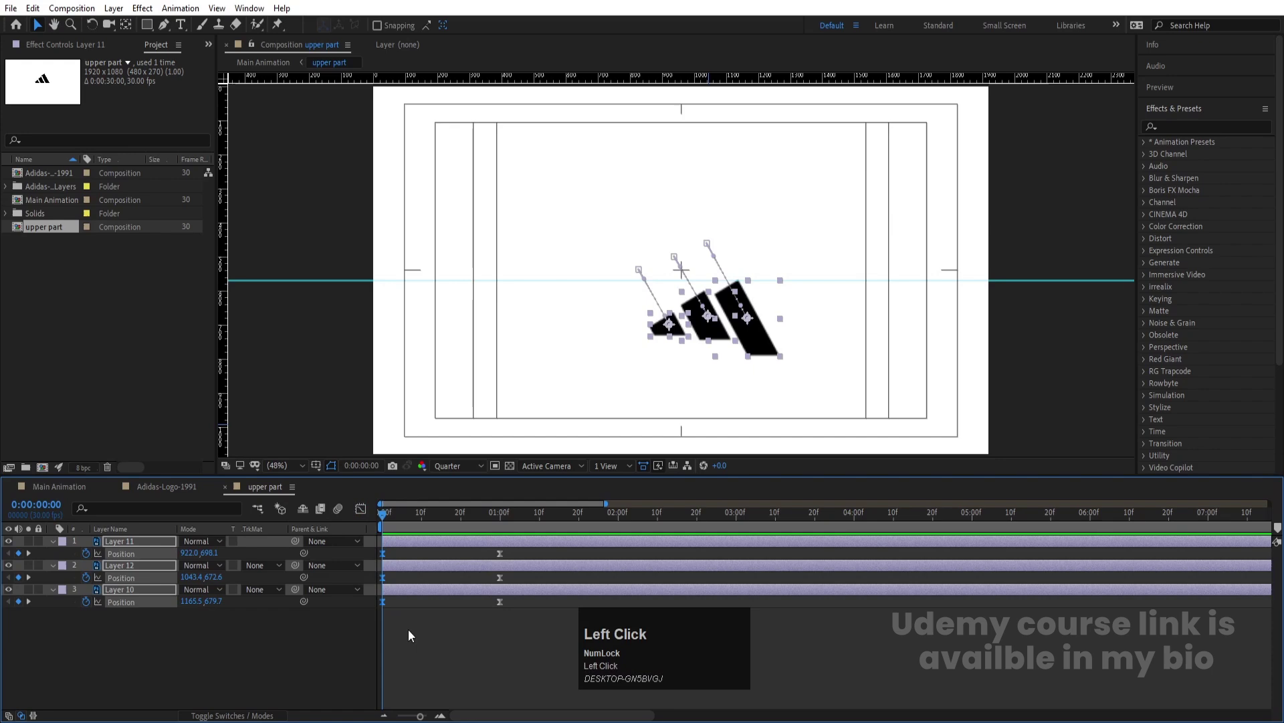
{"action": "key", "text": "="}
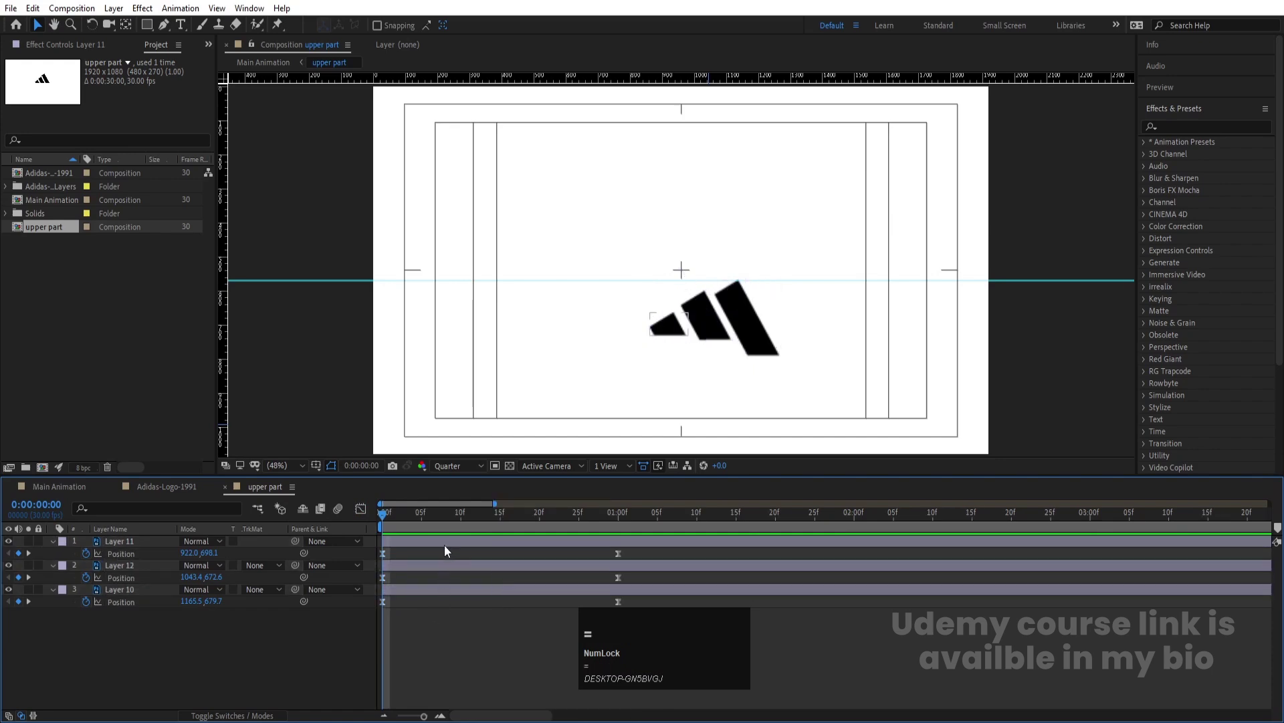
- Offset the second and top stripes' Position keyframes later in time and preview
{"action": "left_click", "coordinate": [465, 524]}
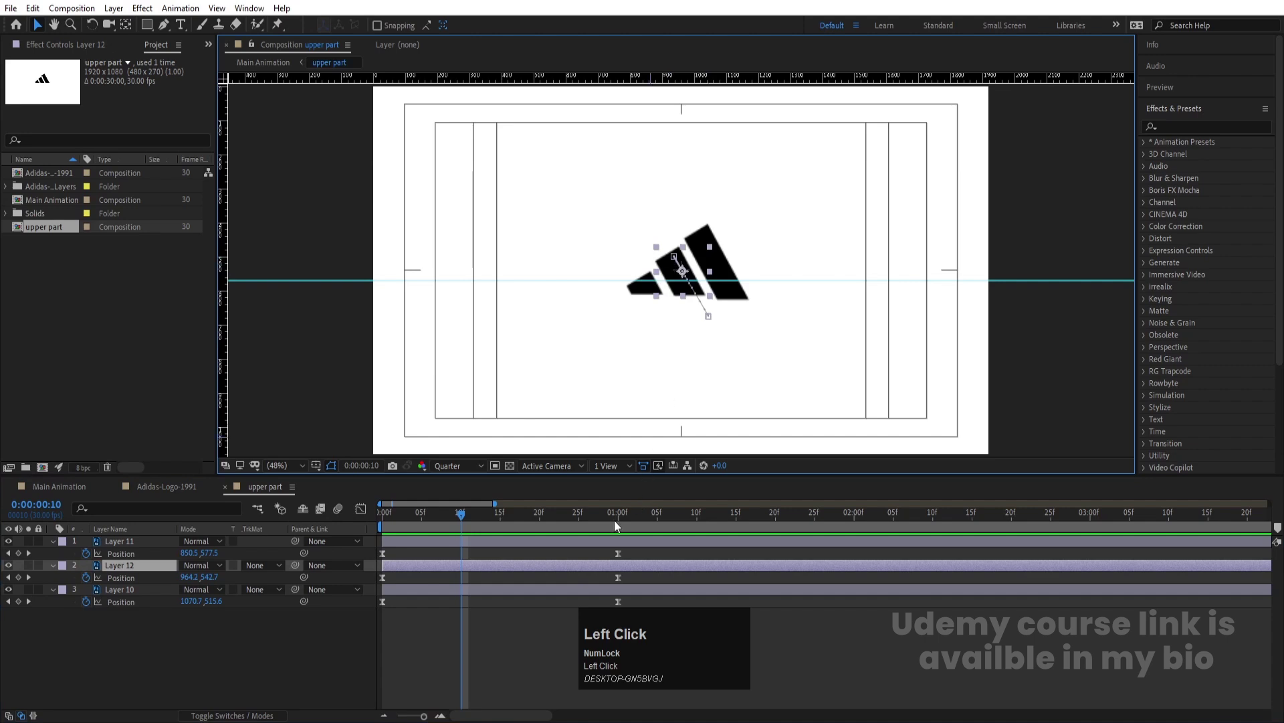
{"action": "key", "text": "["}
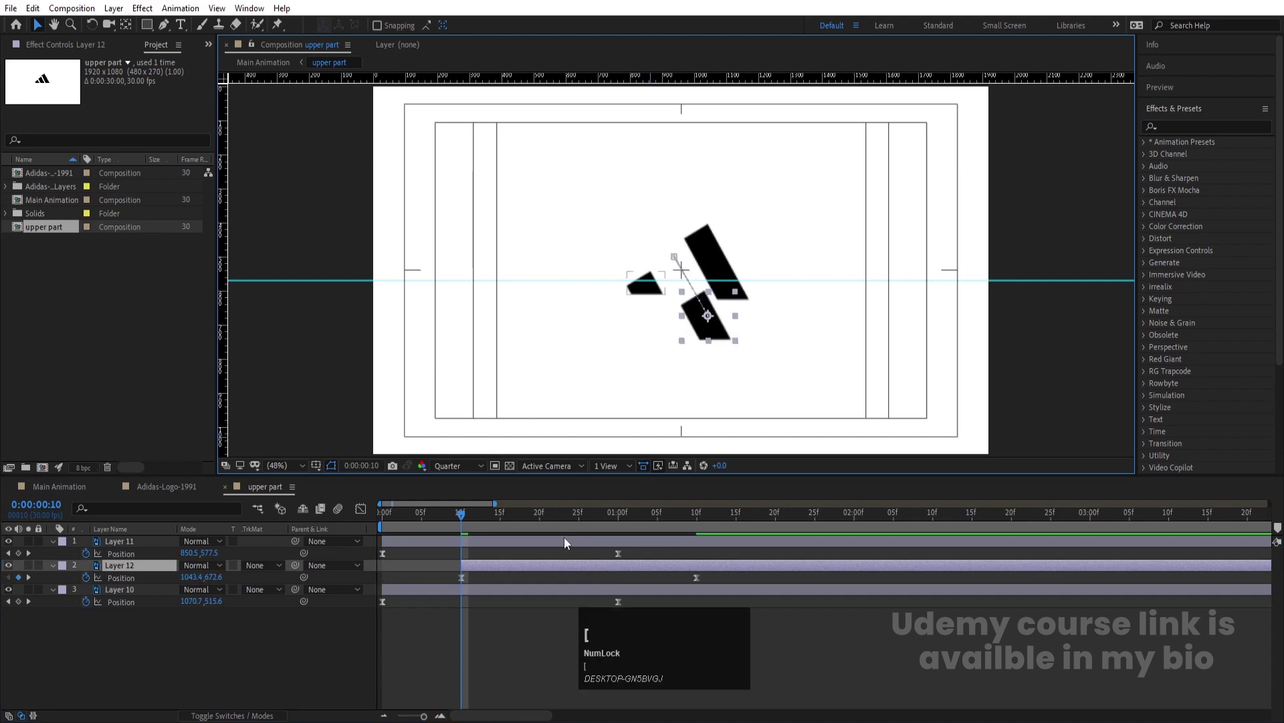
{"action": "left_click", "coordinate": [543, 519]}
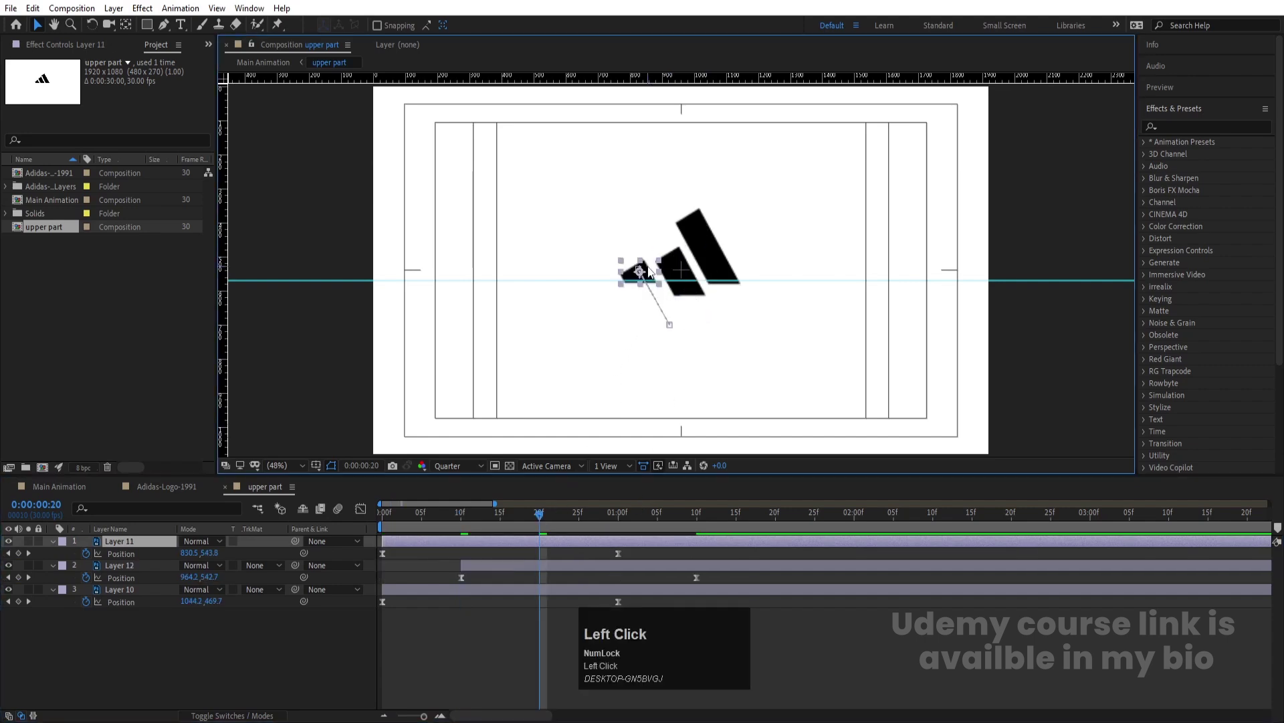
{"action": "key", "text": "["}
{"action": "key", "text": "space"}
{"action": "left_click", "coordinate": [497, 520]}
{"action": "key", "text": "space"}
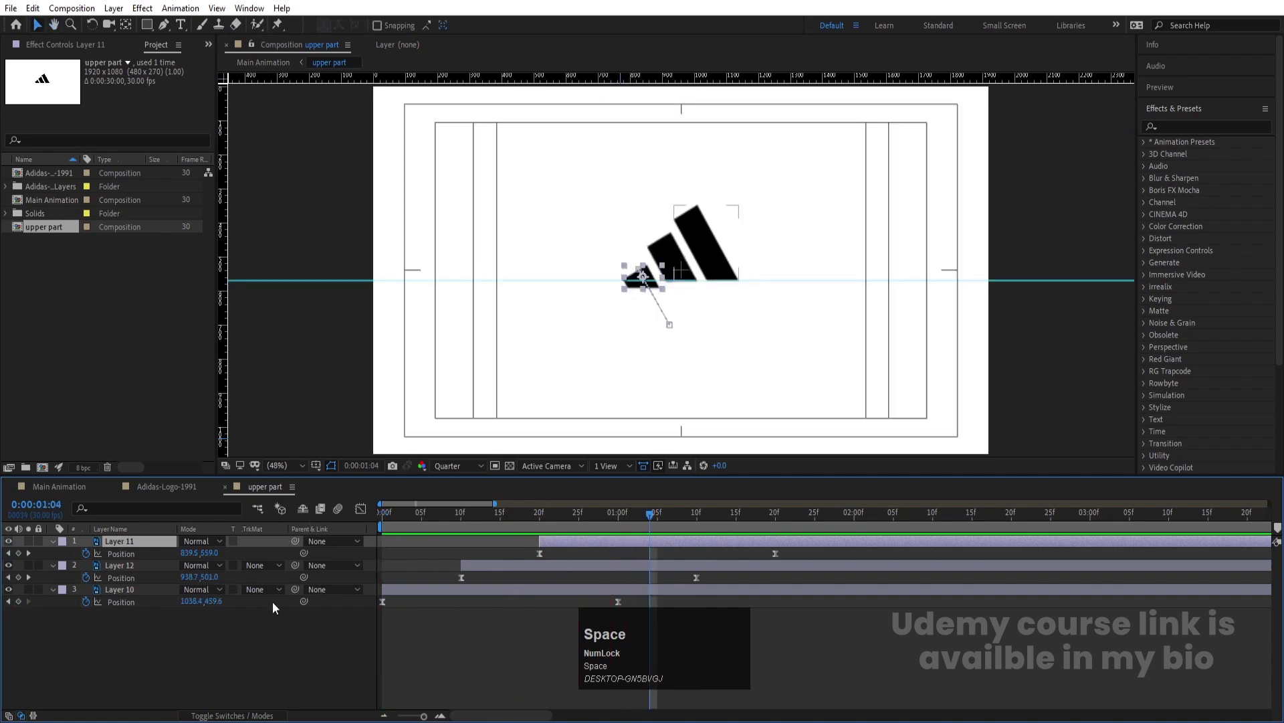
- Enable motion blur on the stripe layers
{"action": "key", "text": "F4"}
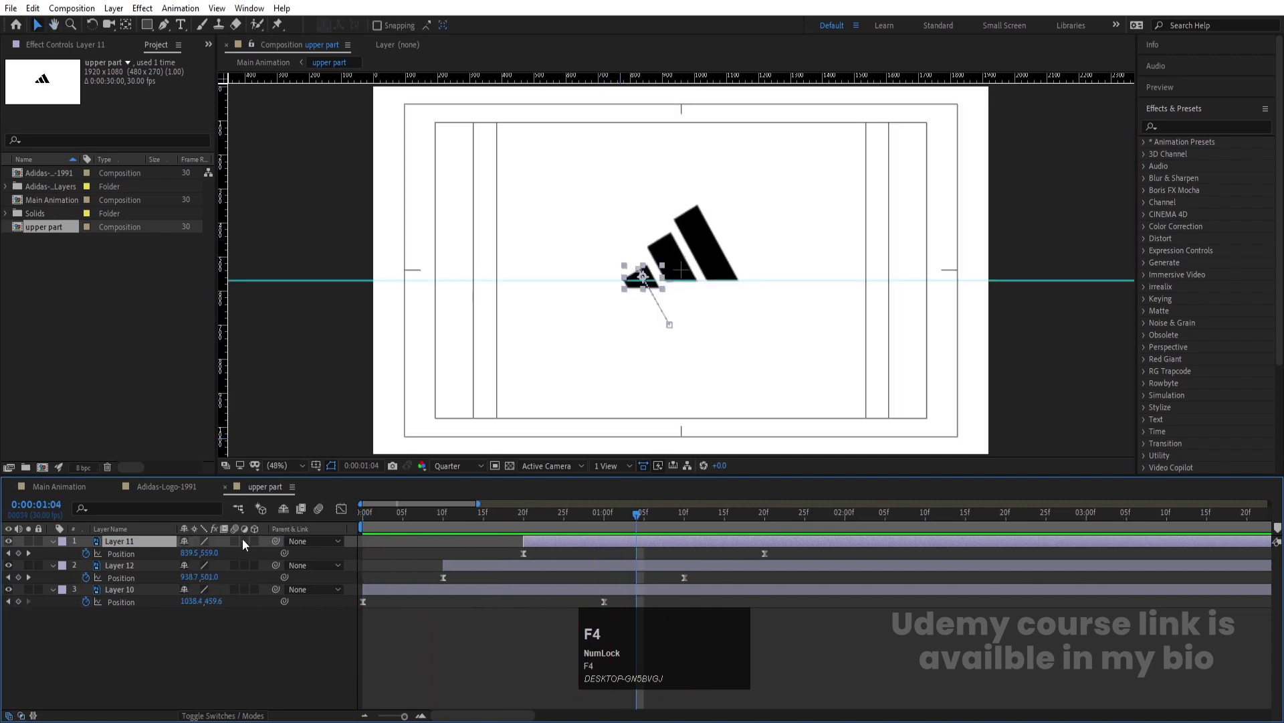
{"action": "left_click", "coordinate": [240, 544]}
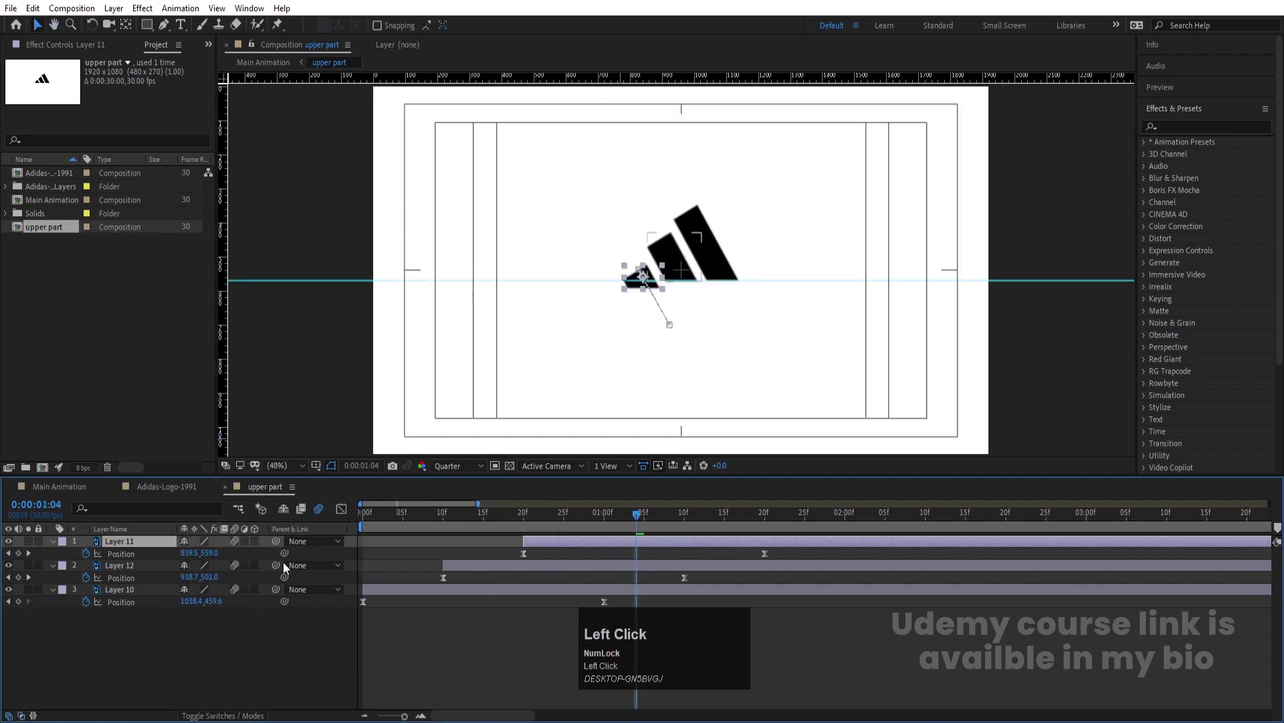
{"action": "key", "text": "space"}
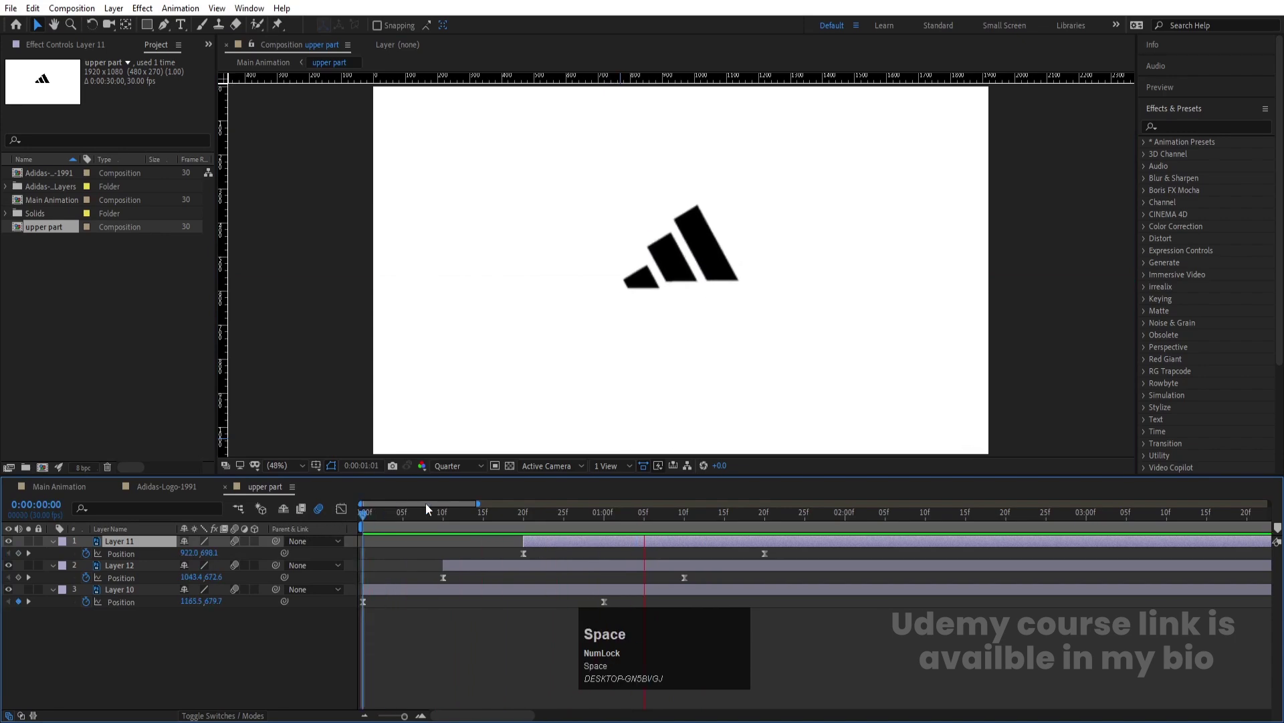
- Return to Main Animation, preview the stripes rolling in, and select the first letter layer
{"action": "left_click", "coordinate": [430, 531]}
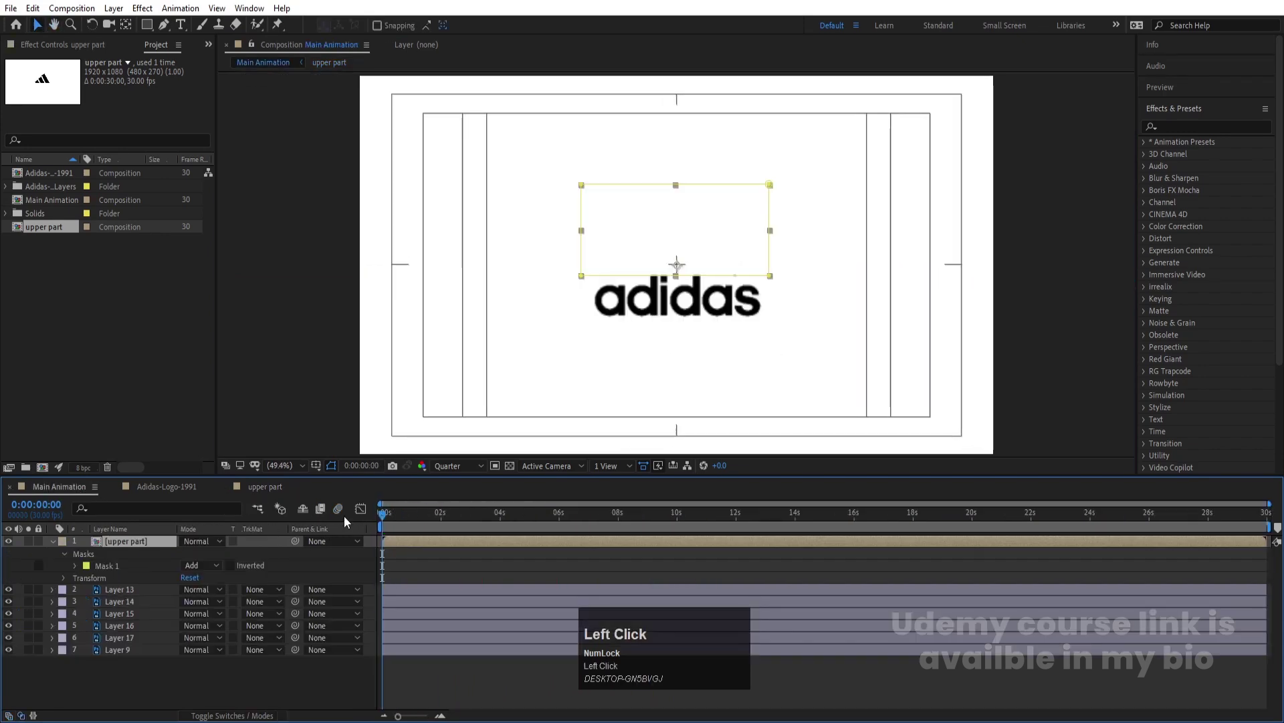
{"action": "key", "text": "space"}
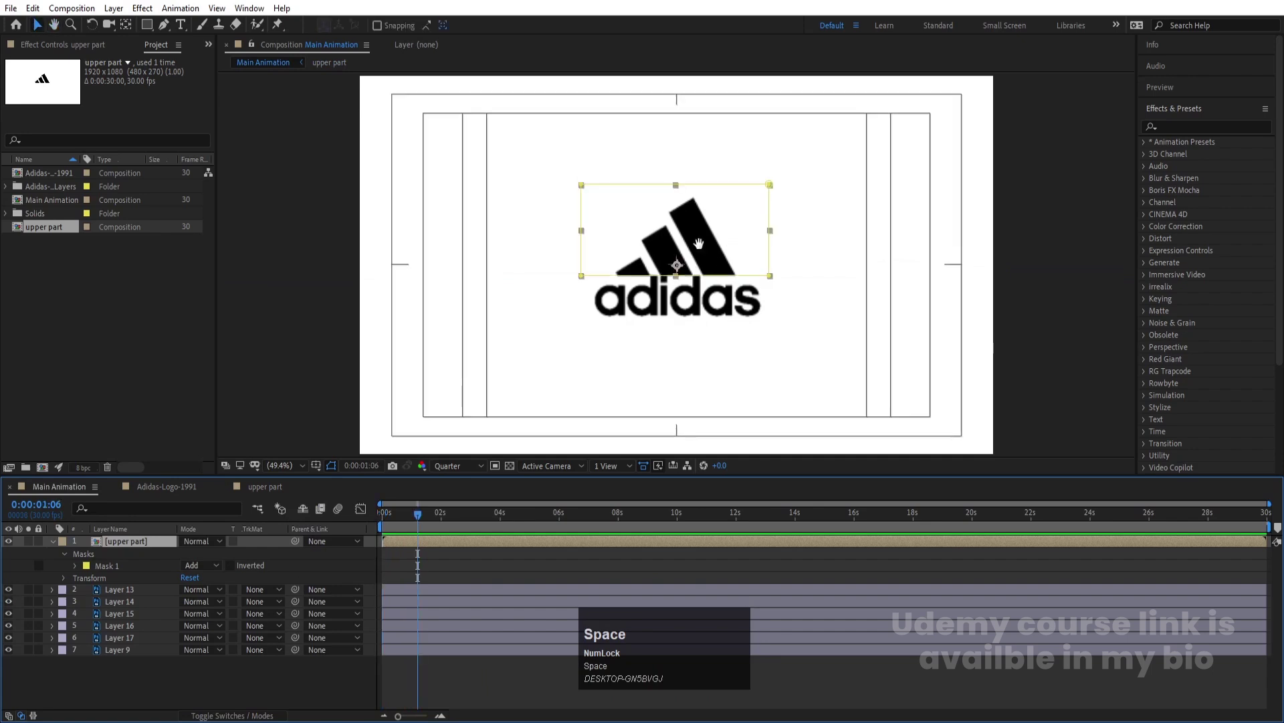
{"action": "left_click_drag", "start_coordinate": [408, 523], "coordinate": [13, 551]}
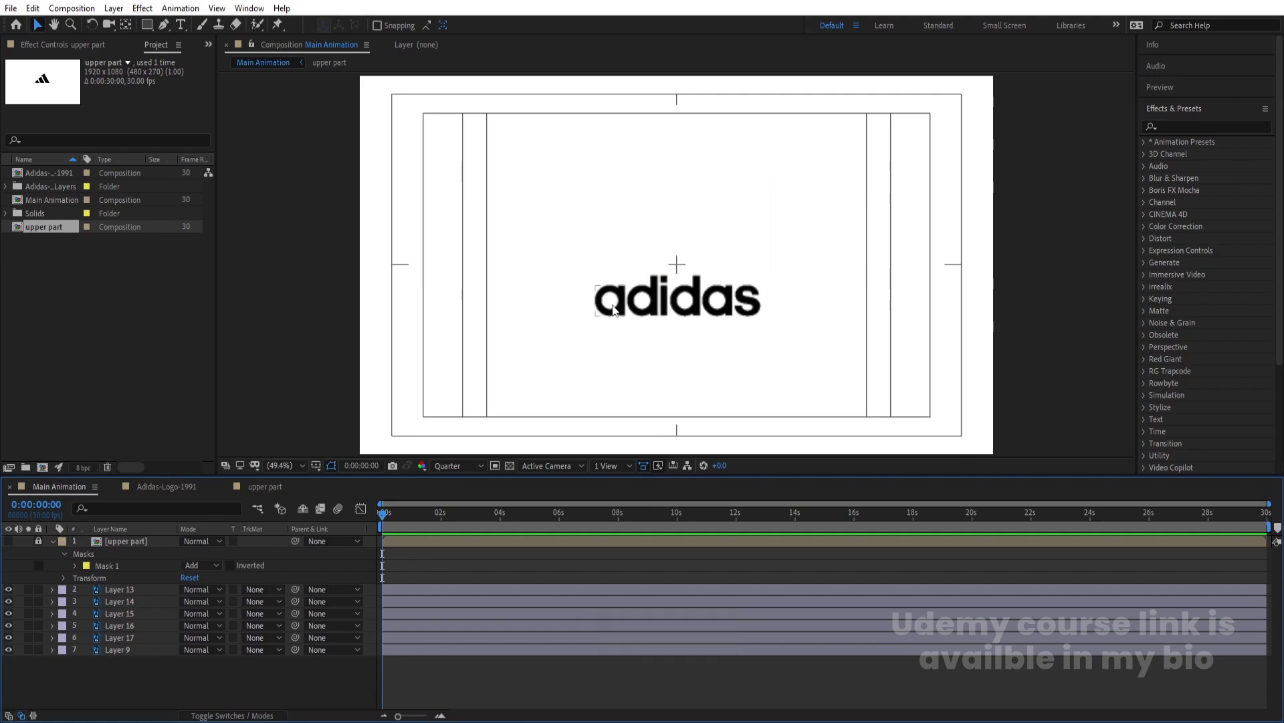
{"action": "left_click", "coordinate": [617, 309]}
- Select the a, d and final a letter layers, leaving the other letters hidden
{"action": "left_click", "coordinate": [643, 308]}
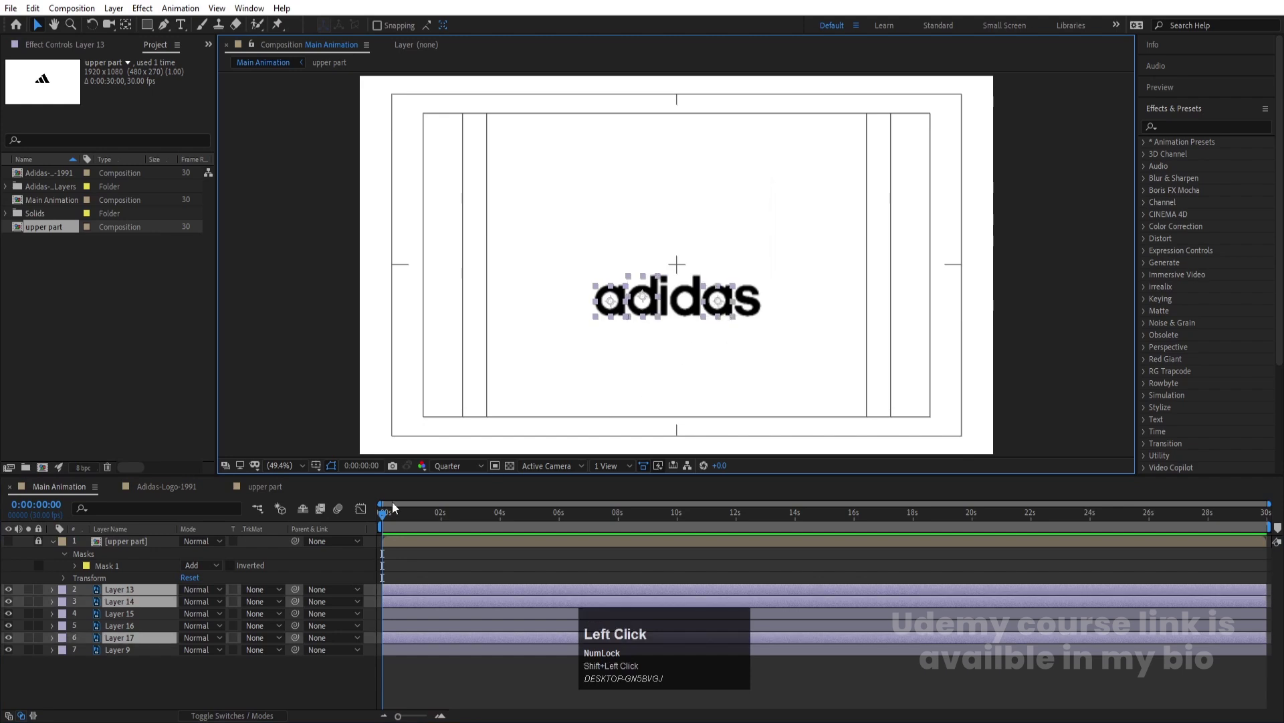
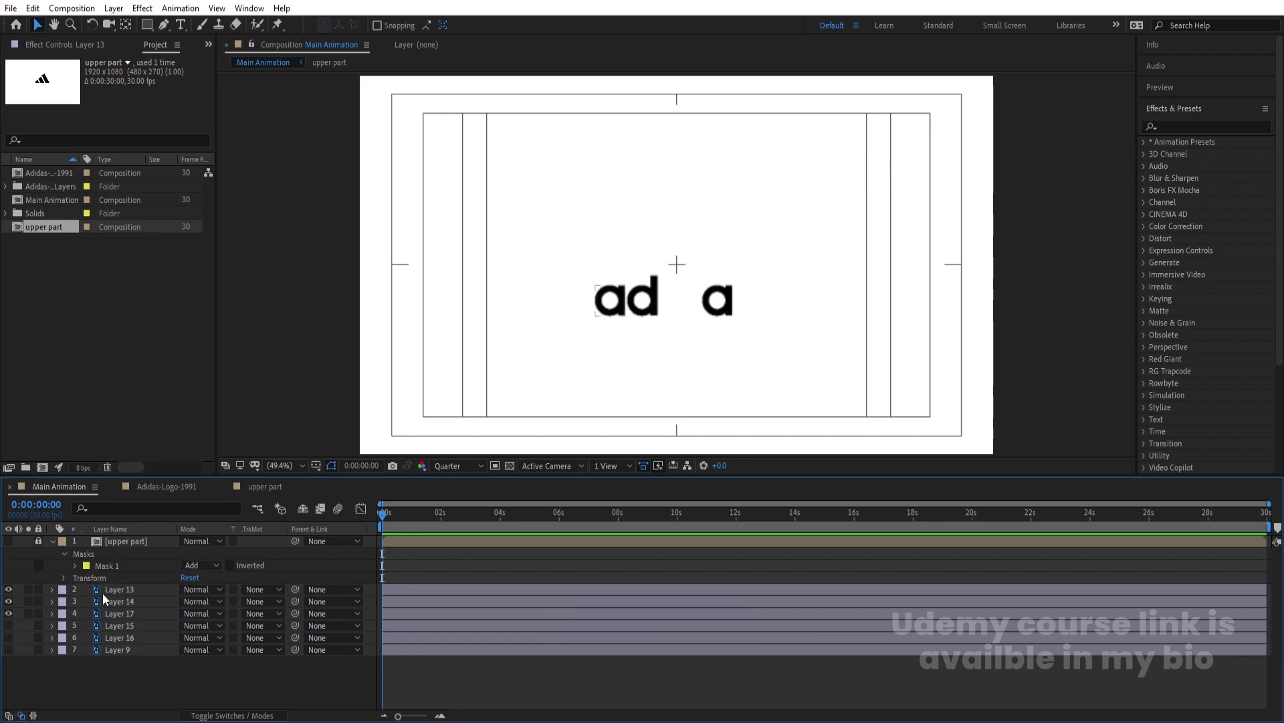
{"action": "left_click", "coordinate": [108, 598]}
{"action": "left_click", "coordinate": [111, 621]}
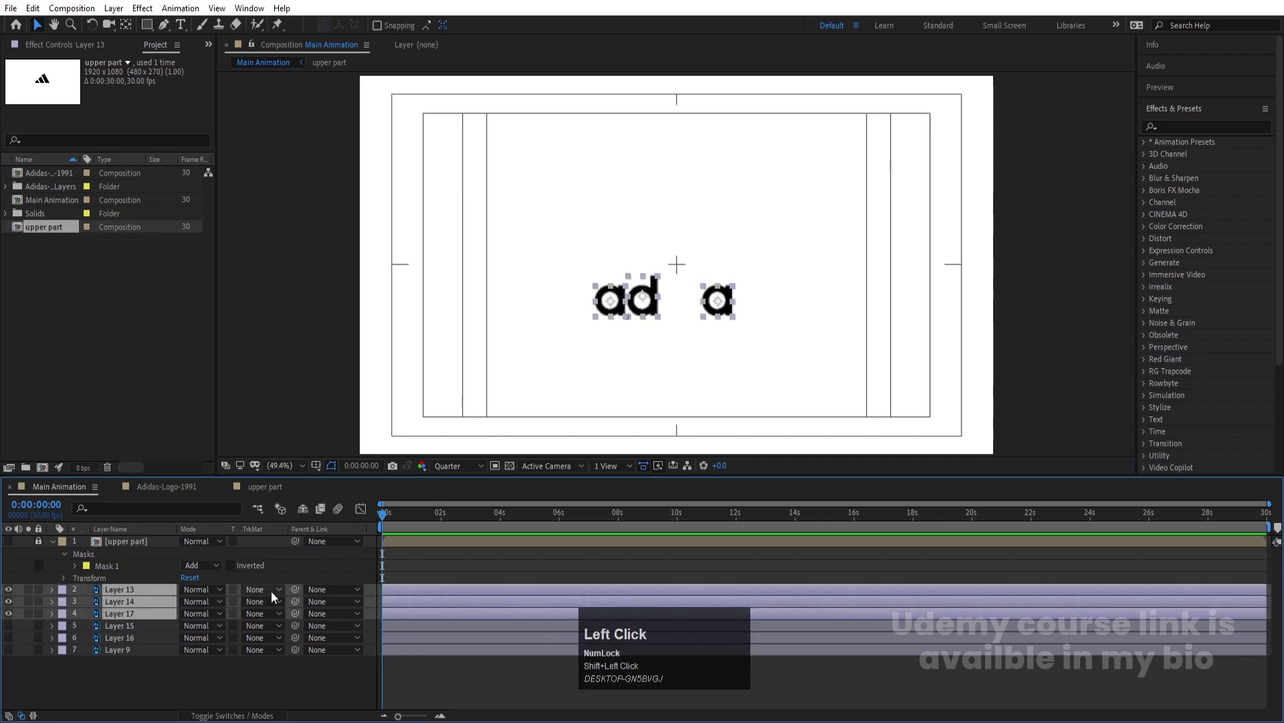
- Separate the Position of all three letter layers into X Position and Y Position
{"action": "key", "text": "p"}
{"action": "left_click", "coordinate": [139, 608]}
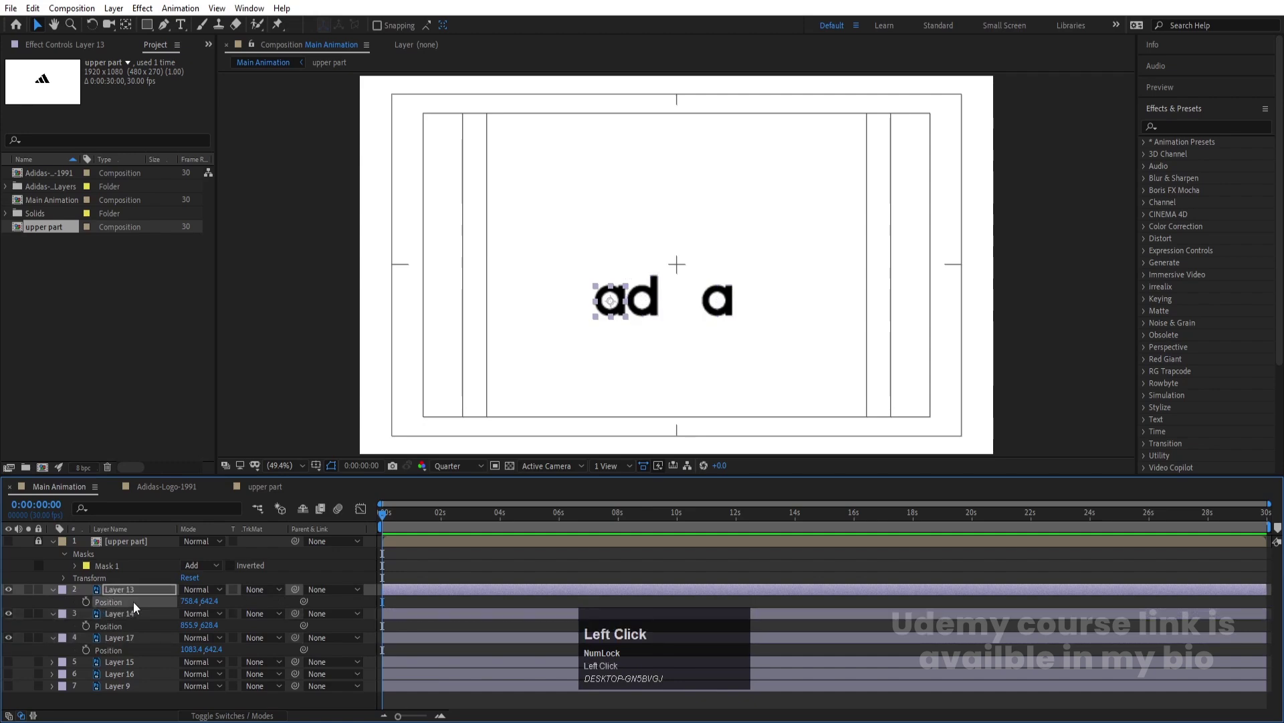
{"action": "right_click", "coordinate": [138, 608]}
{"action": "left_click", "coordinate": [185, 462]}
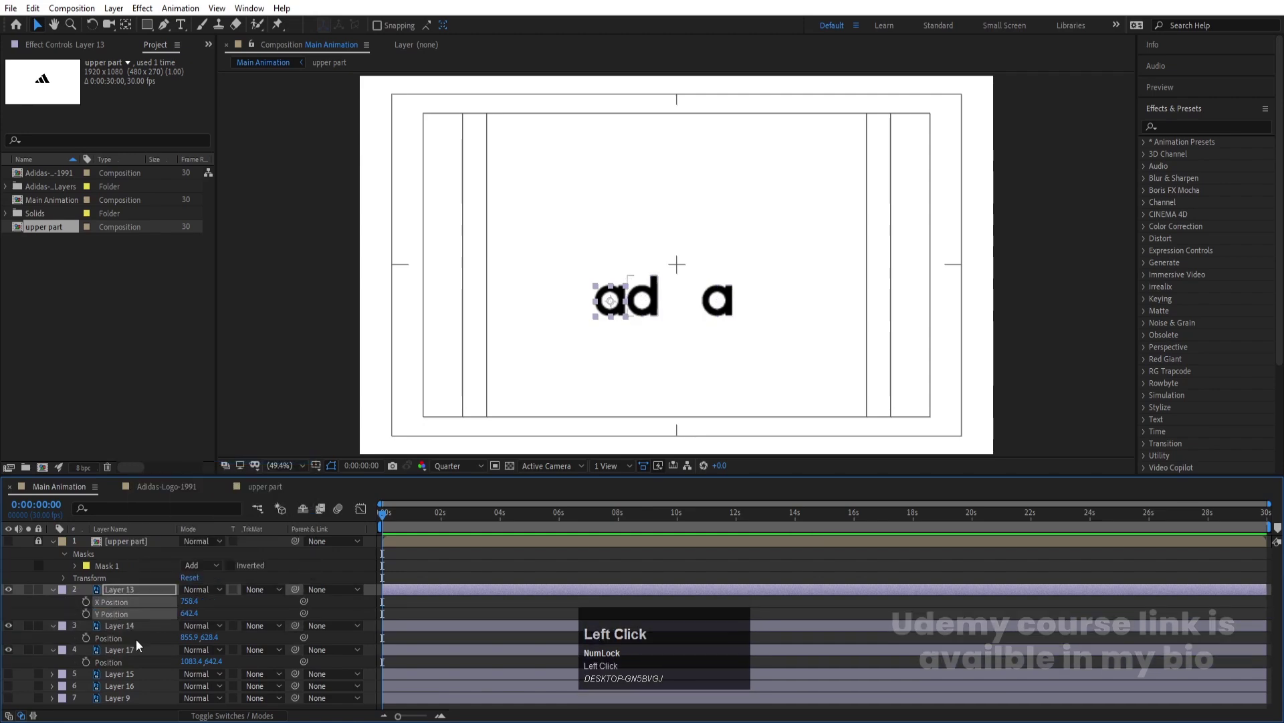
{"action": "right_click", "coordinate": [137, 649]}
{"action": "left_click", "coordinate": [180, 500]}
{"action": "right_click", "coordinate": [122, 679]}
{"action": "left_click", "coordinate": [167, 526]}
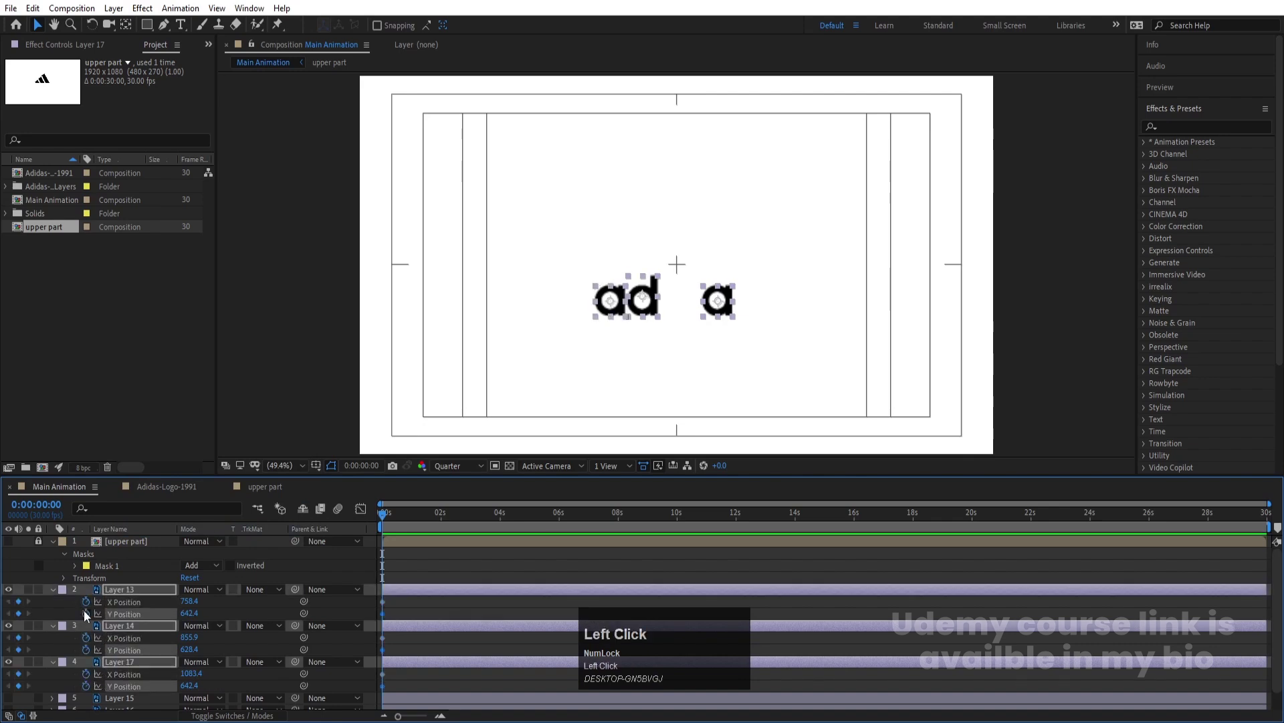
- Zoom the timeline and move the playhead to about 2 seconds
{"action": "key", "text": "="}
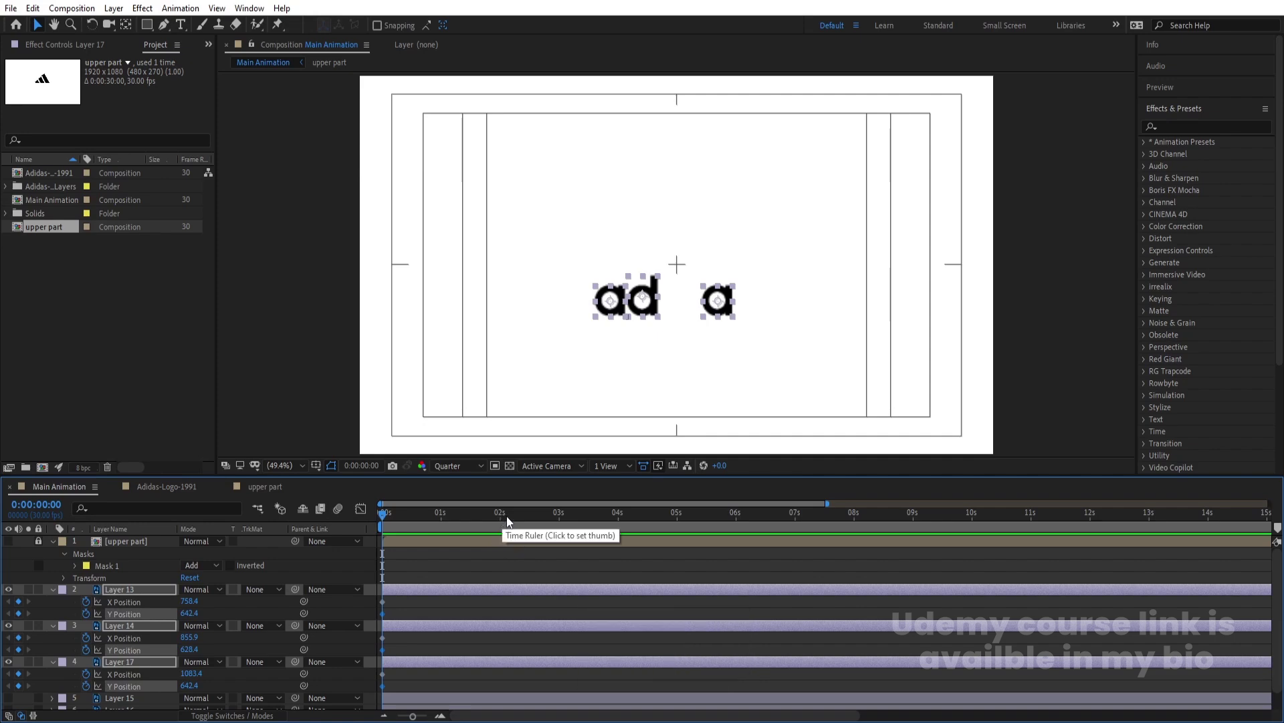
{"action": "left_click_drag", "start_coordinate": [503, 517], "coordinate": [21, 611]}
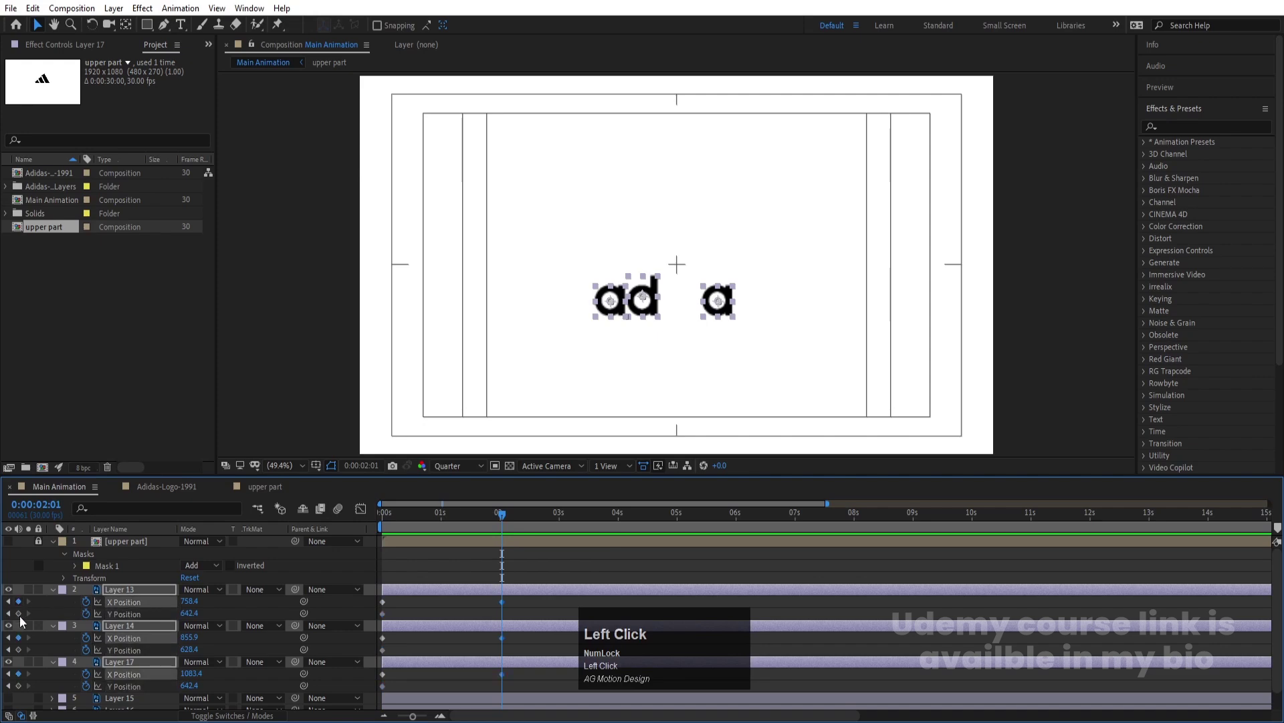
- Zoom the timeline in and preview the letters sliding in from the left edge
{"action": "key", "text": "="}
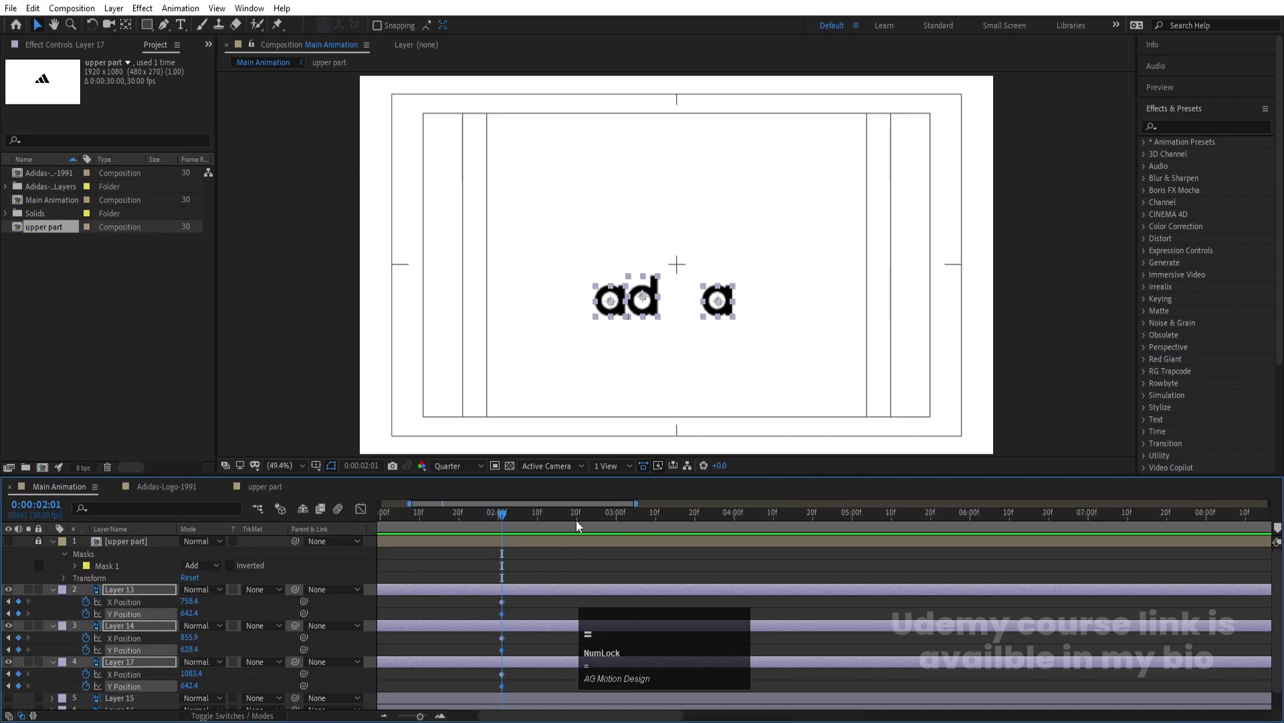
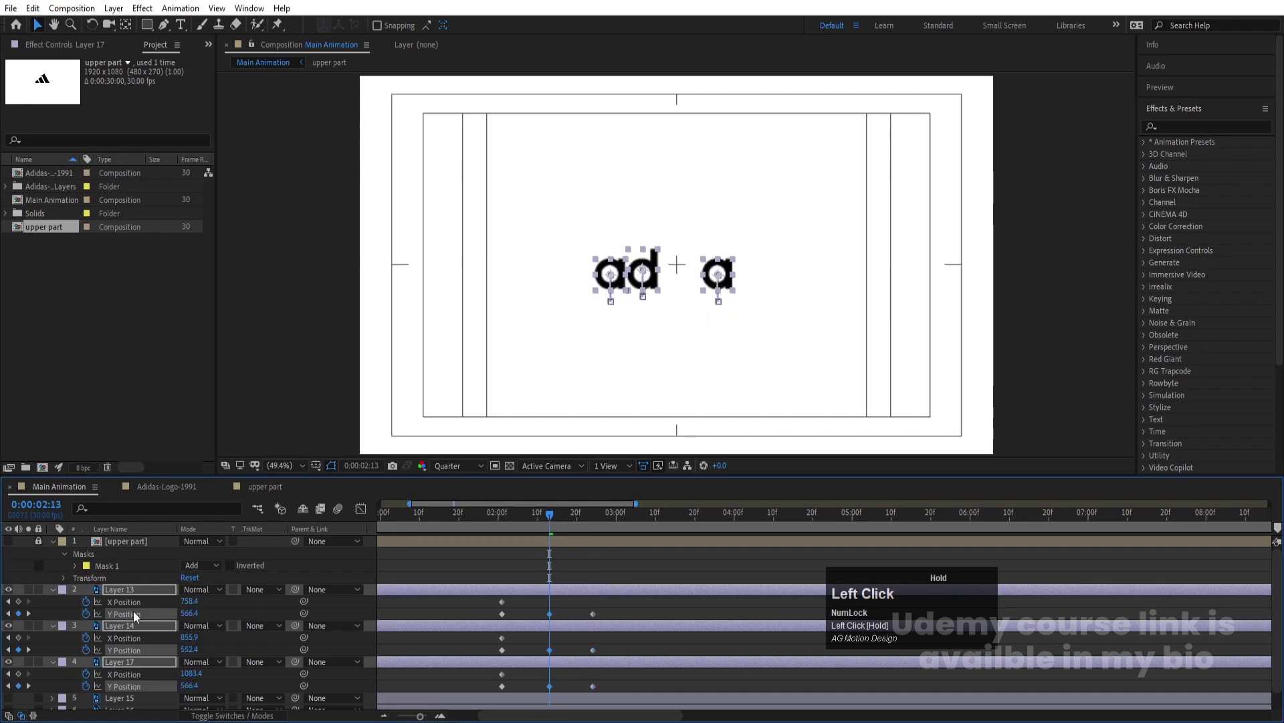
{"action": "key", "text": "space"}
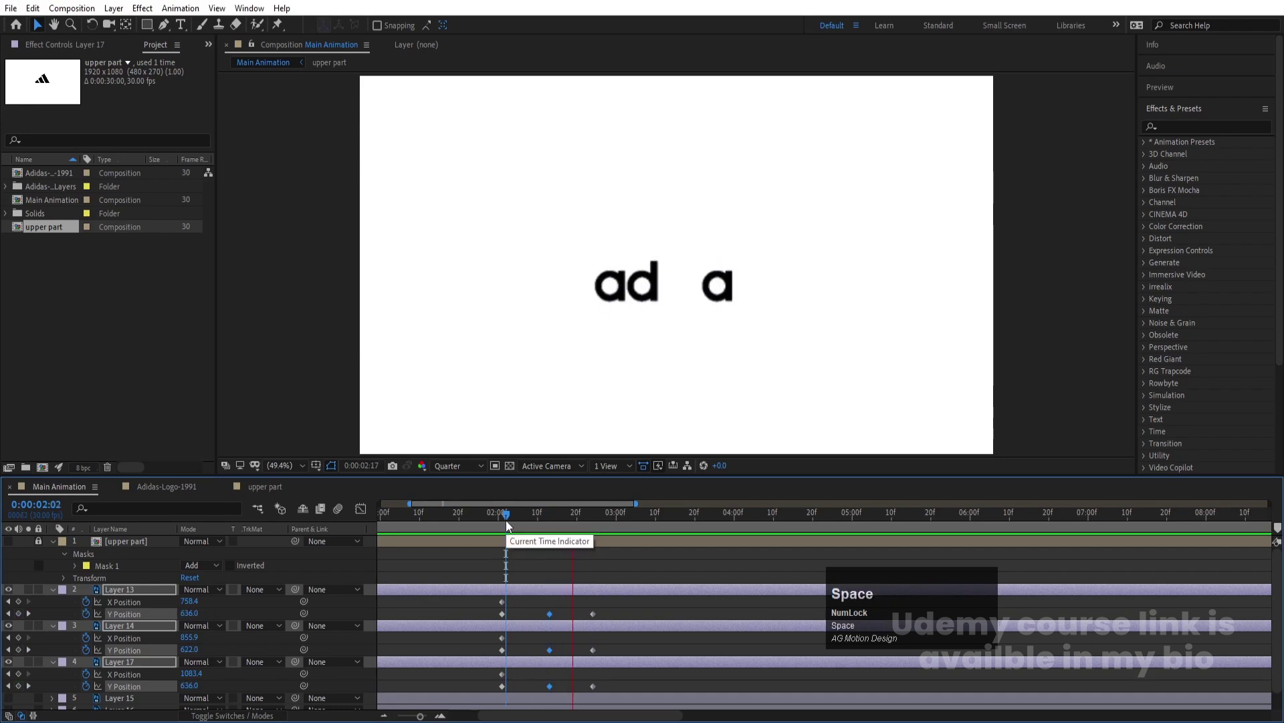
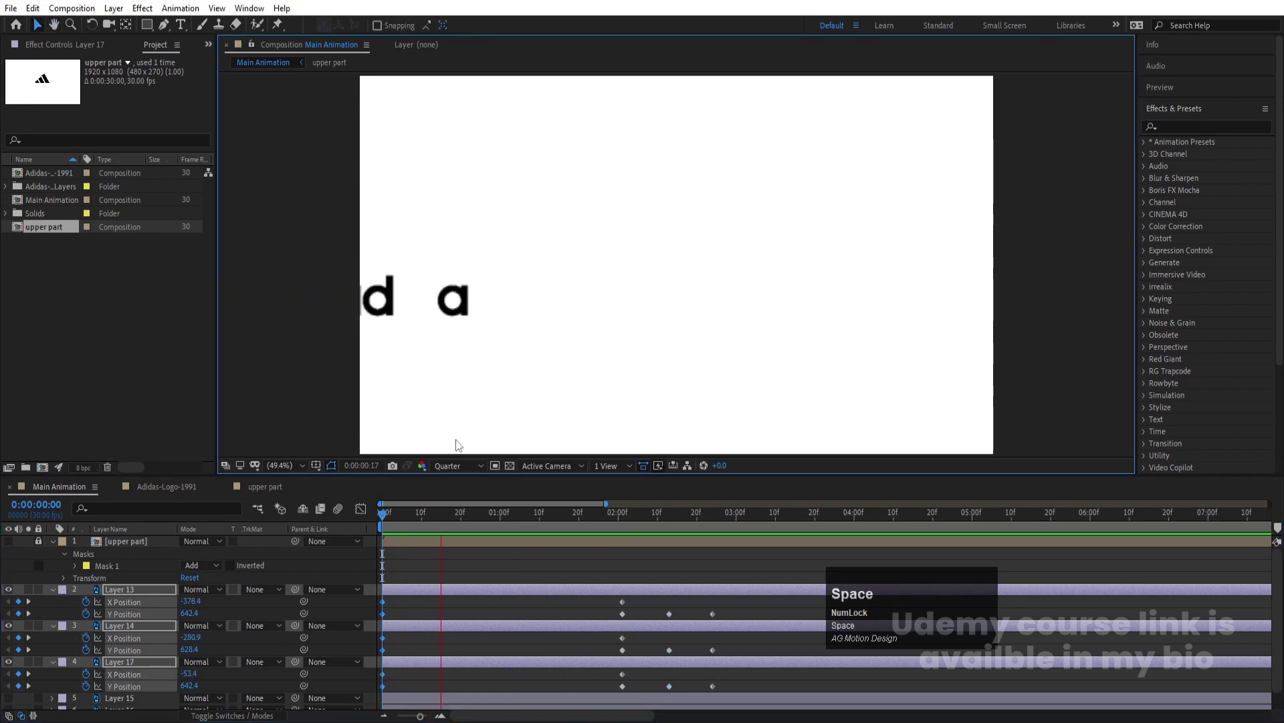
{"action": "key", "text": "space"}
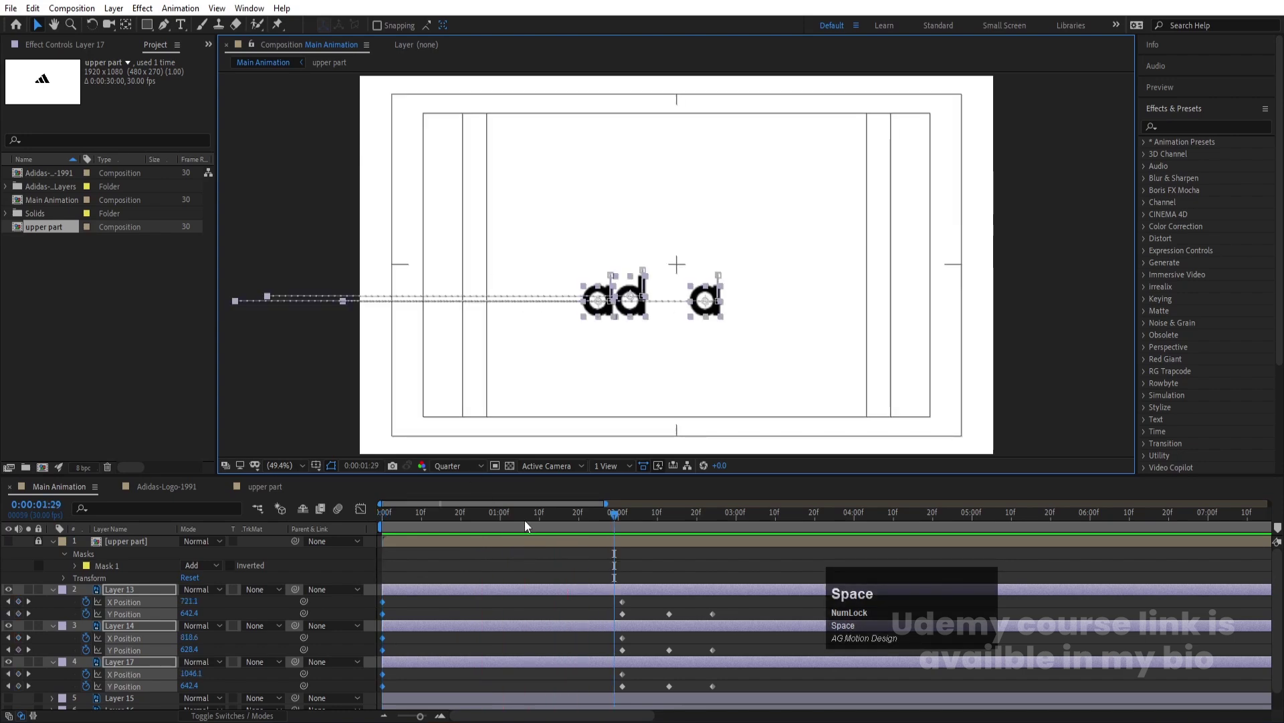
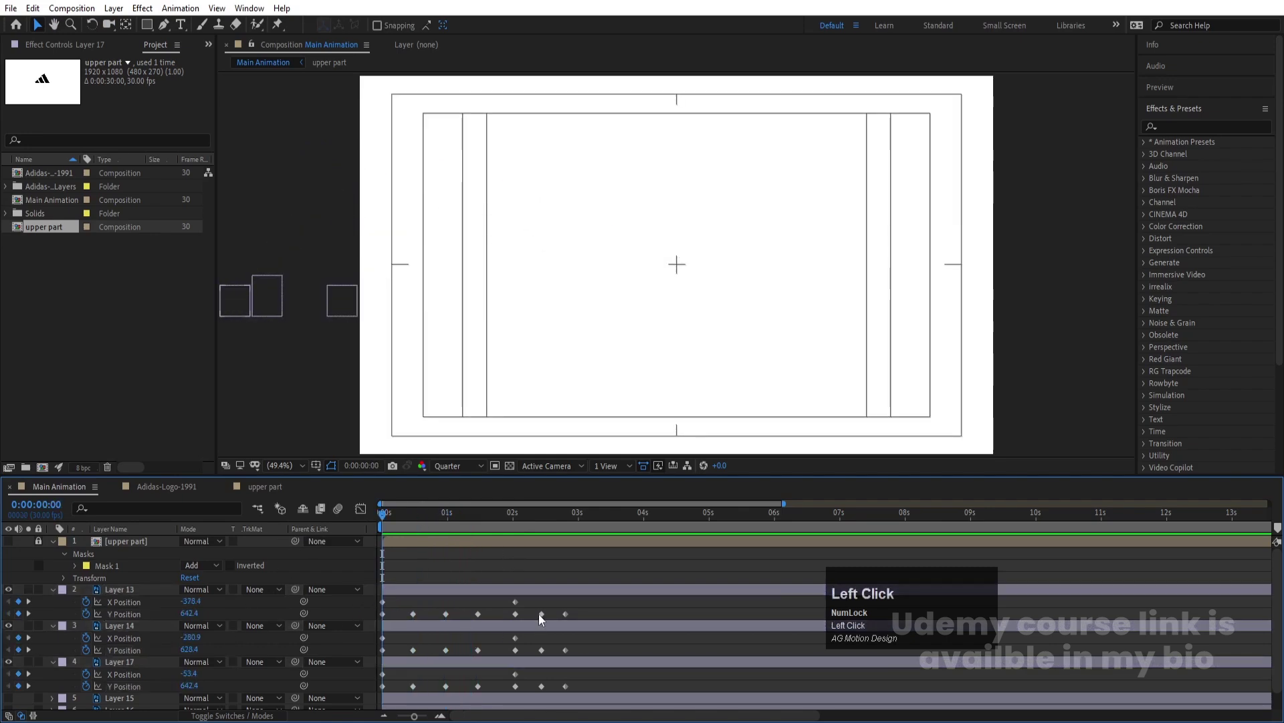
- Select the letter layers, filter their Y Position and show it in the Graph Editor
{"action": "key", "text": "="}
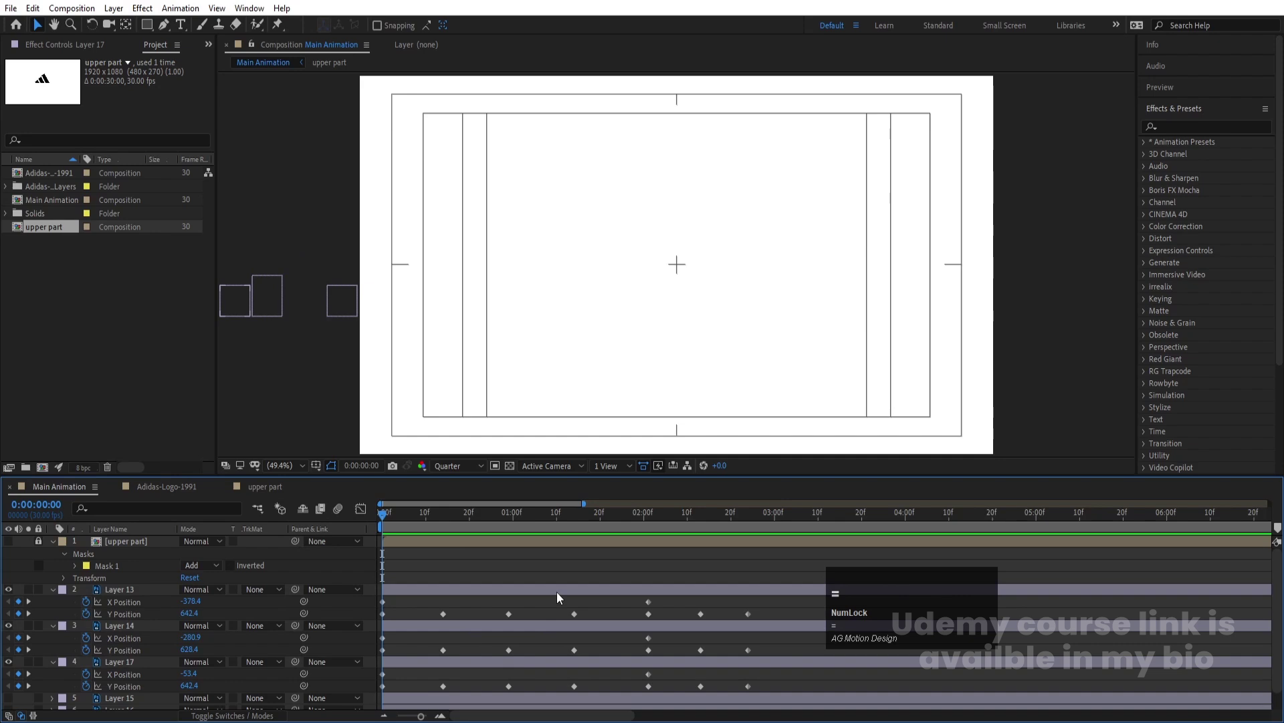
{"action": "left_click", "coordinate": [117, 666]}
{"action": "left_click", "coordinate": [117, 598]}
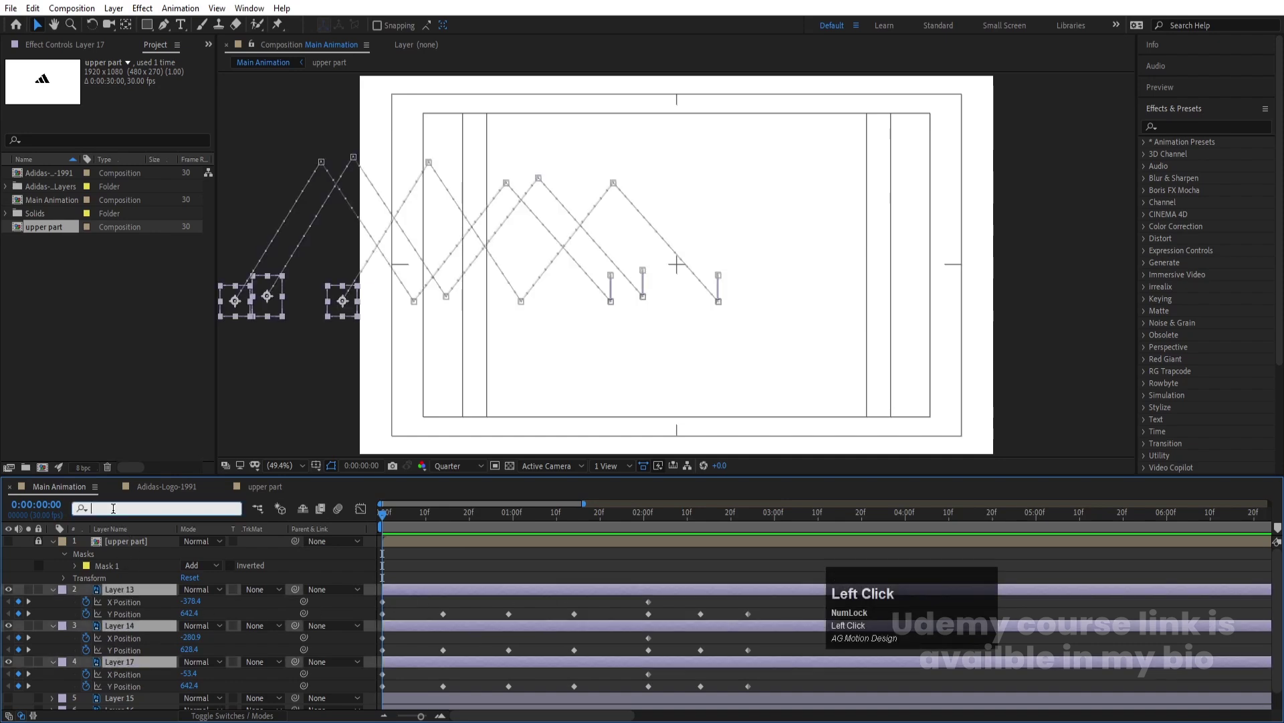
{"action": "key", "text": "y"}
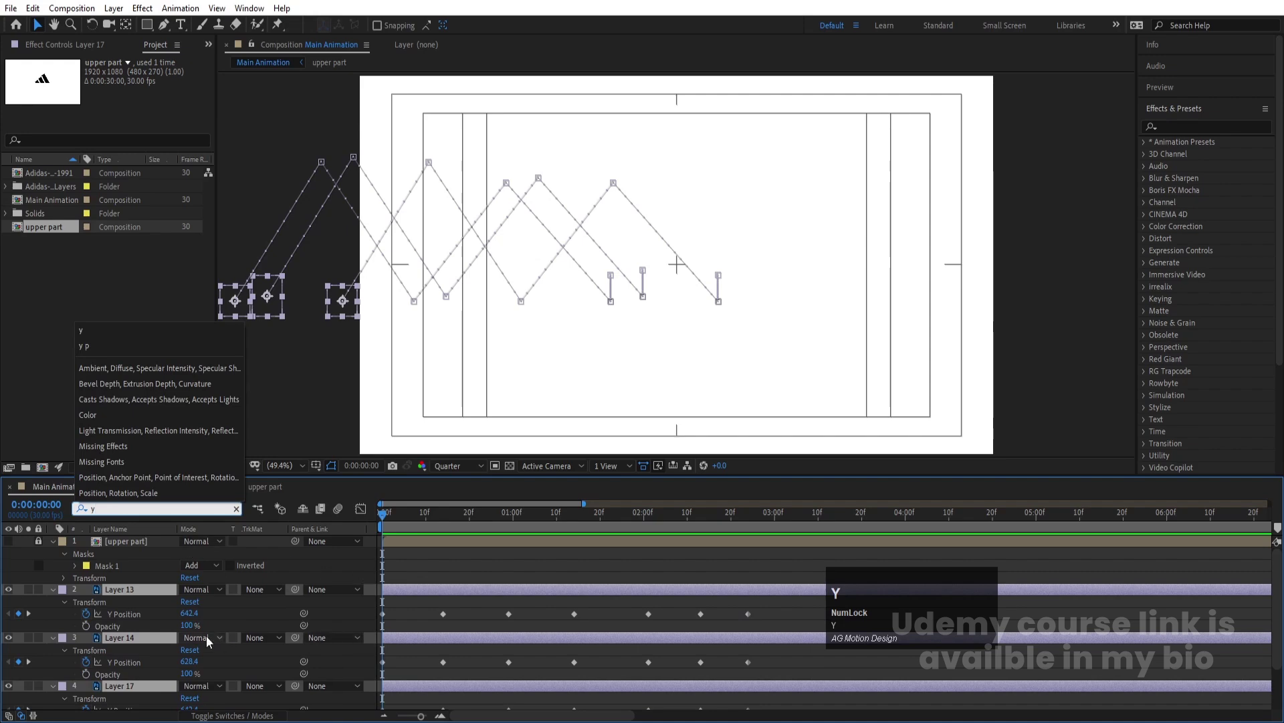
{"action": "left_click", "coordinate": [785, 624]}
{"action": "scroll", "scroll_direction": "down", "scroll_amount": 3}
- Easy Ease the Y Position keyframes and bend the curve into a steep hop, then preview
{"action": "left_click_drag", "start_coordinate": [779, 669], "coordinate": [229, 445]}
{"action": "key", "text": "F9"}
{"action": "left_click_drag", "start_coordinate": [366, 515], "coordinate": [197, 525]}
{"action": "key", "text": "F9"}
{"action": "left_click_drag", "start_coordinate": [423, 560], "coordinate": [498, 590]}
{"action": "key", "text": "="}
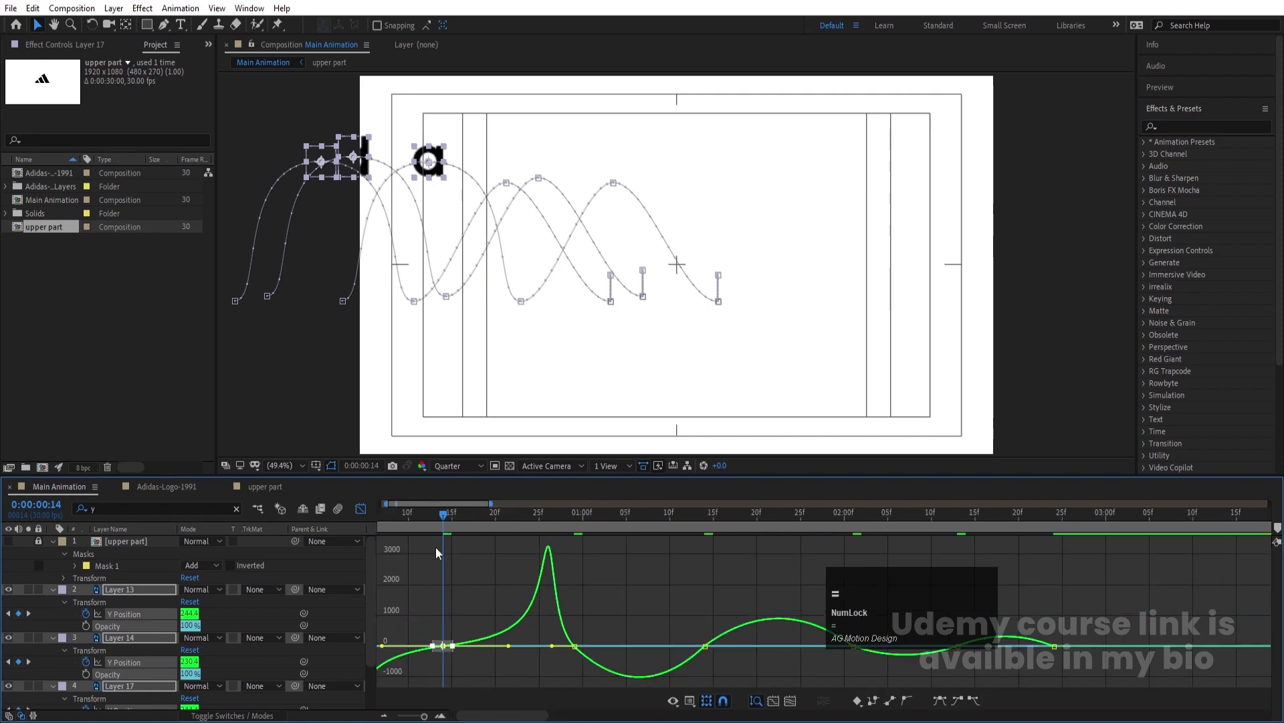
{"action": "left_click_drag", "start_coordinate": [258, 533], "coordinate": [435, 574]}
{"action": "left_click", "coordinate": [384, 618]}
{"action": "left_click", "coordinate": [395, 621]}
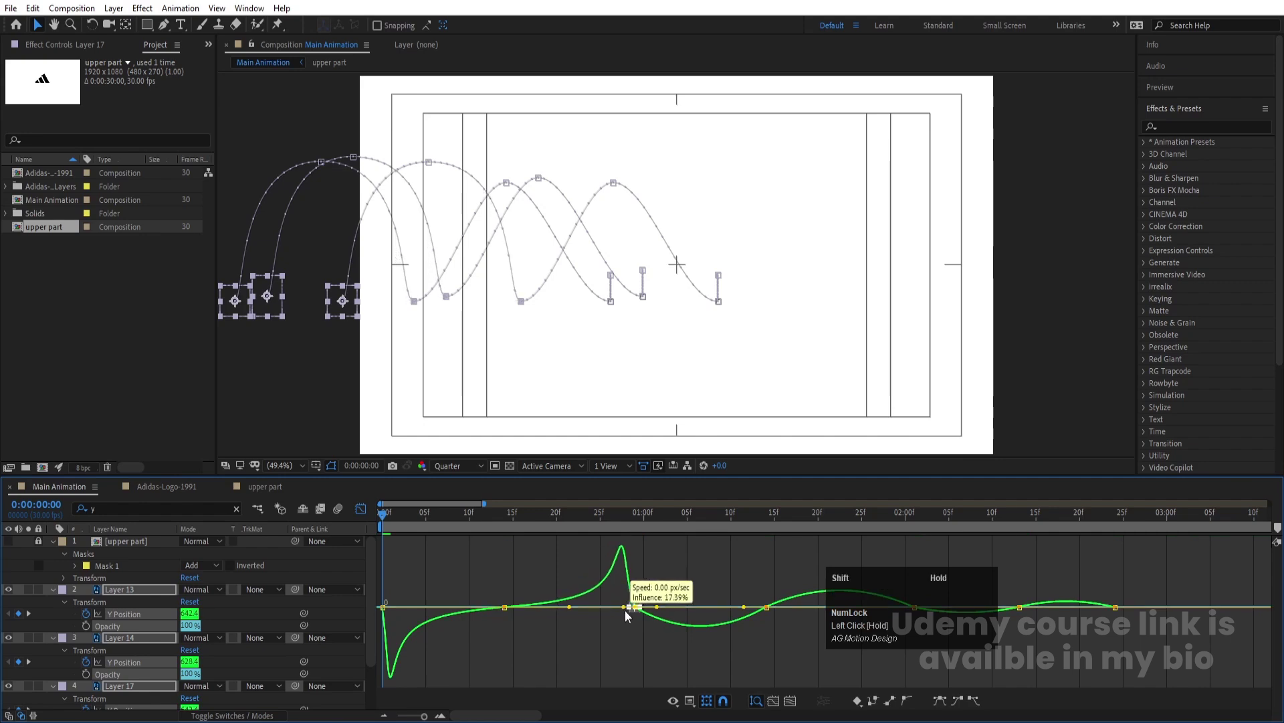
{"action": "key", "text": "space"}
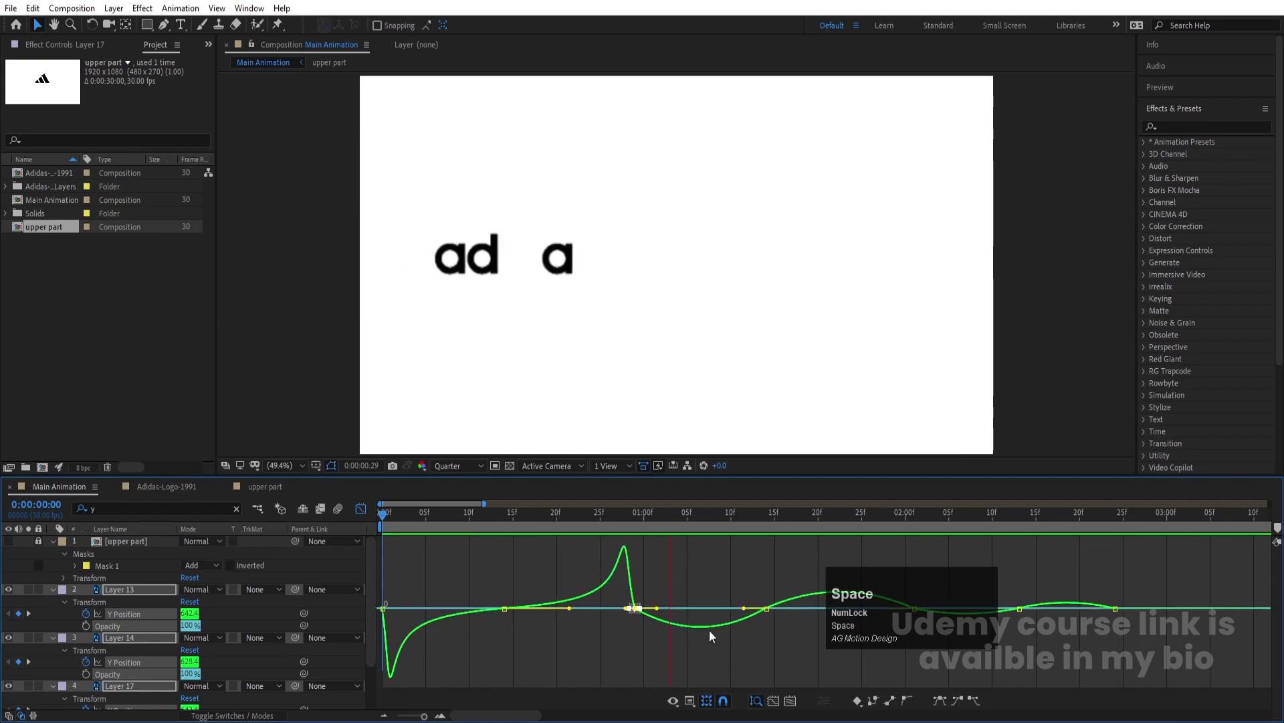
- Refine the Y Position curve handles into smooth arcs, preview, and return to the first frame
{"action": "left_click_drag", "start_coordinate": [861, 609], "coordinate": [766, 574]}
{"action": "left_click", "coordinate": [761, 624]}
{"action": "left_click_drag", "start_coordinate": [766, 574], "coordinate": [660, 580]}
{"action": "left_click_drag", "start_coordinate": [660, 580], "coordinate": [924, 660]}
{"action": "left_click", "coordinate": [937, 645]}
{"action": "key", "text": "space"}
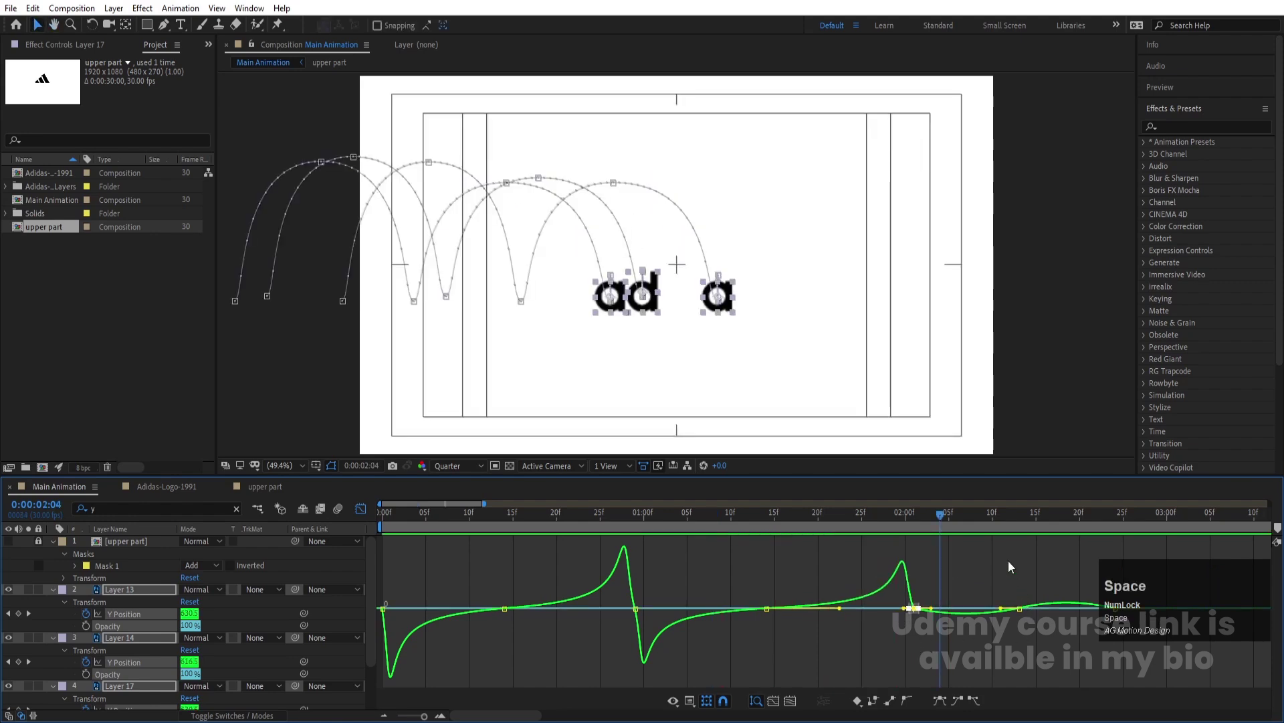
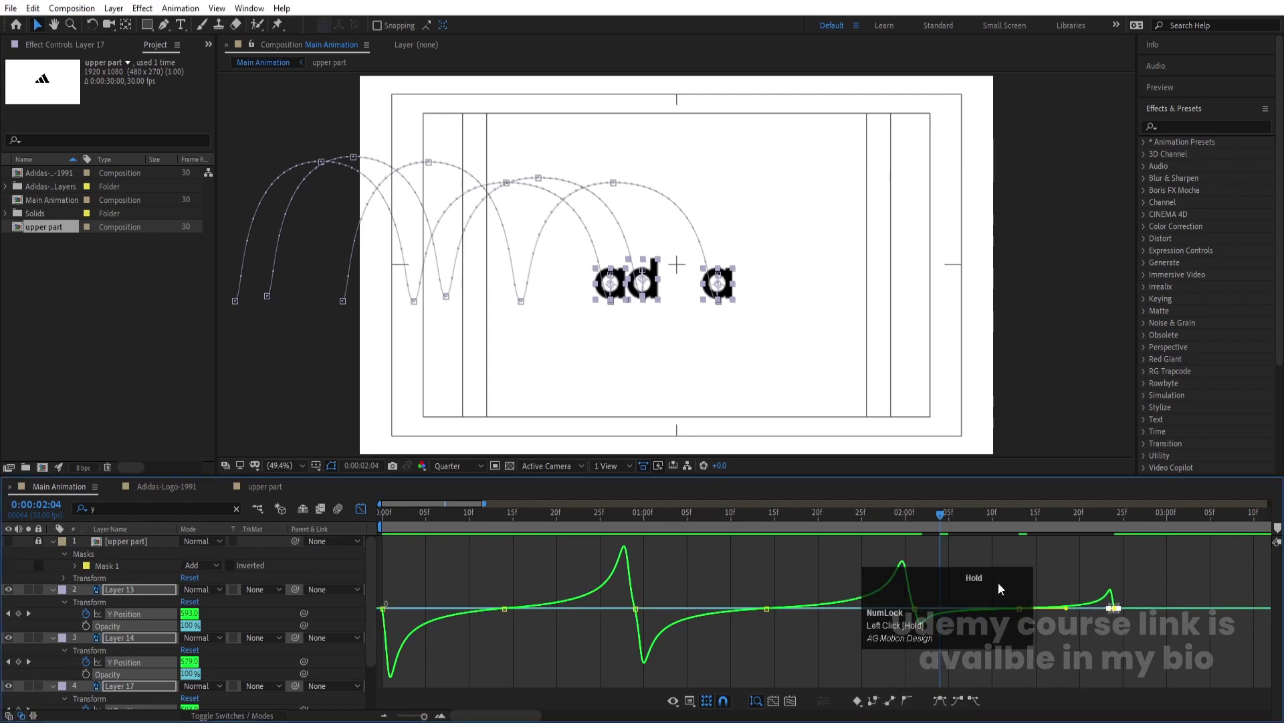
{"action": "key", "text": "space"}
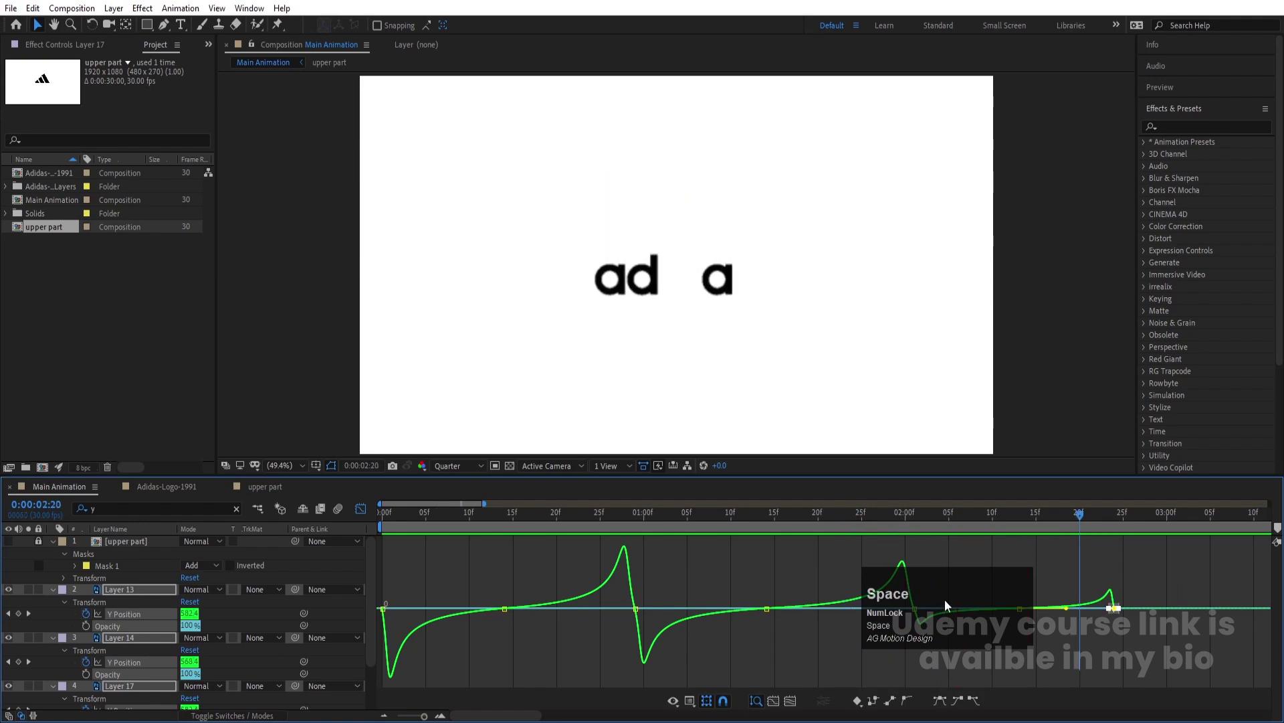
{"action": "left_click_drag", "start_coordinate": [936, 626], "coordinate": [365, 514]}
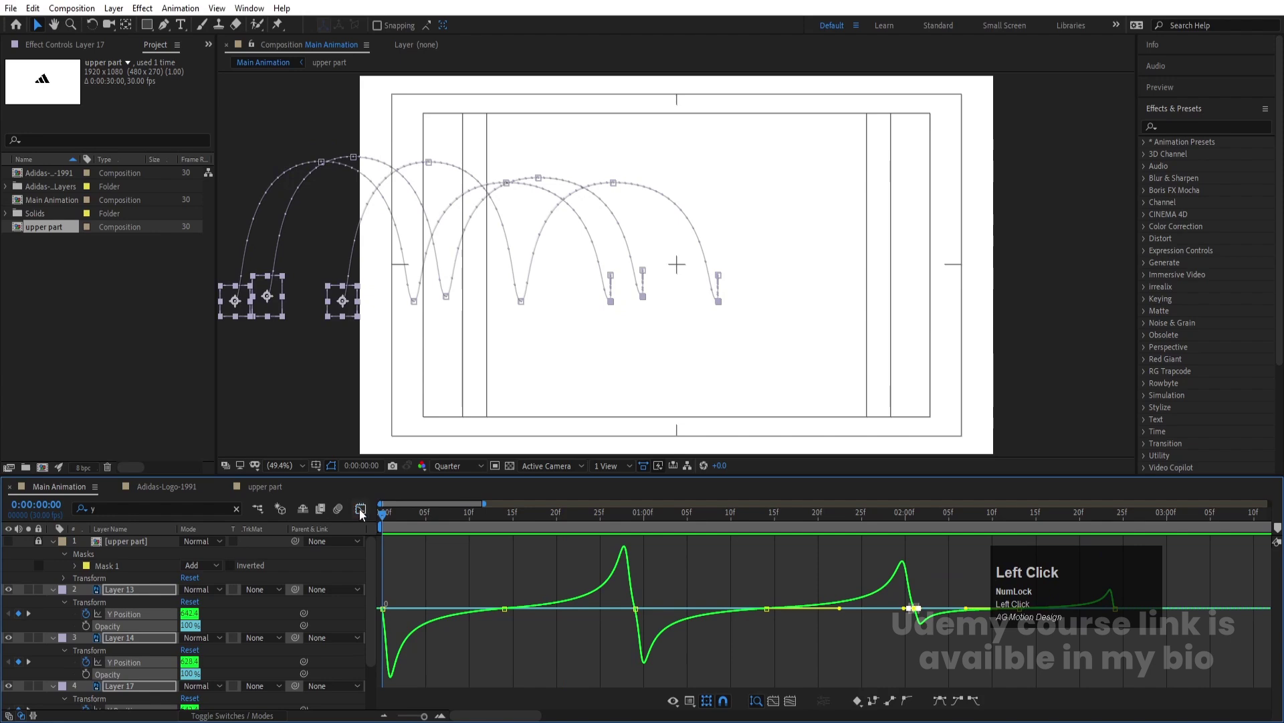
- Reveal Rotation on the letter layers and keyframe one full turn (1x) at the end, then preview
{"action": "key", "text": "r"}
{"action": "left_click", "coordinate": [93, 572]}
{"action": "key", "text": "u"}
{"action": "key", "text": "u"}
{"action": "left_click_drag", "start_coordinate": [691, 531], "coordinate": [183, 590]}
{"action": "key", "text": "Return"}
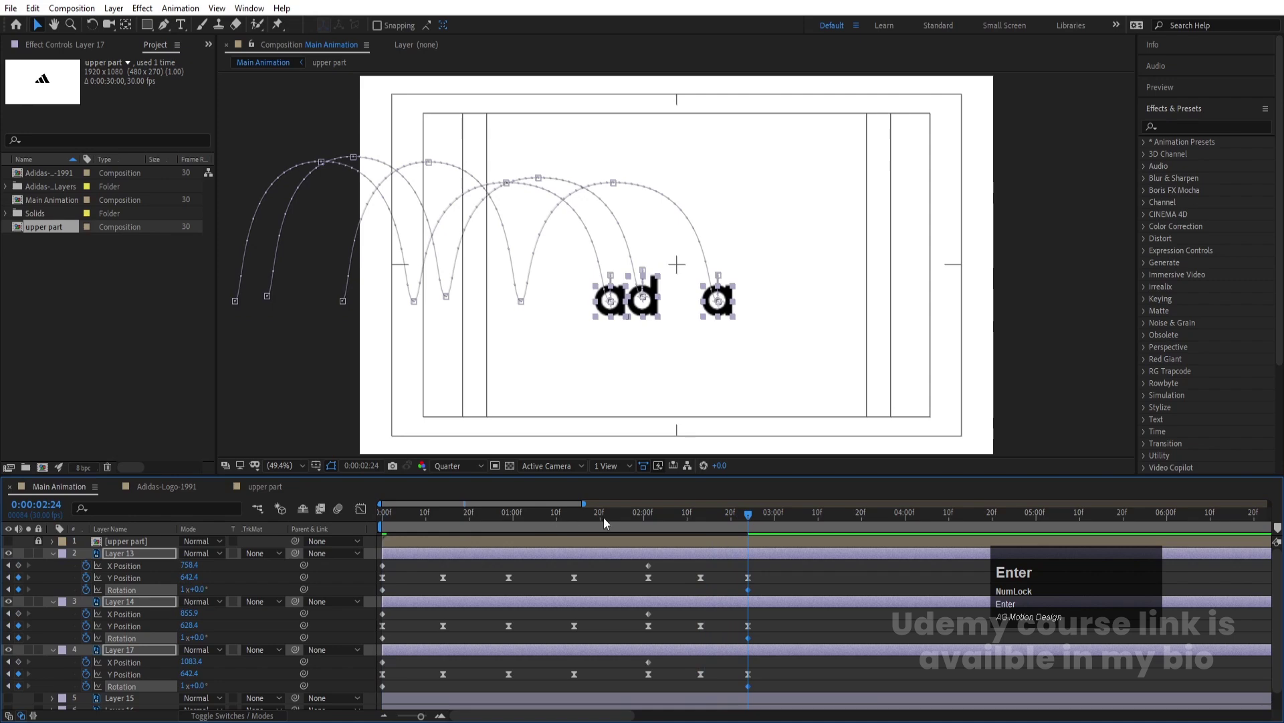
{"action": "left_click", "coordinate": [643, 520]}
{"action": "key", "text": "space"}
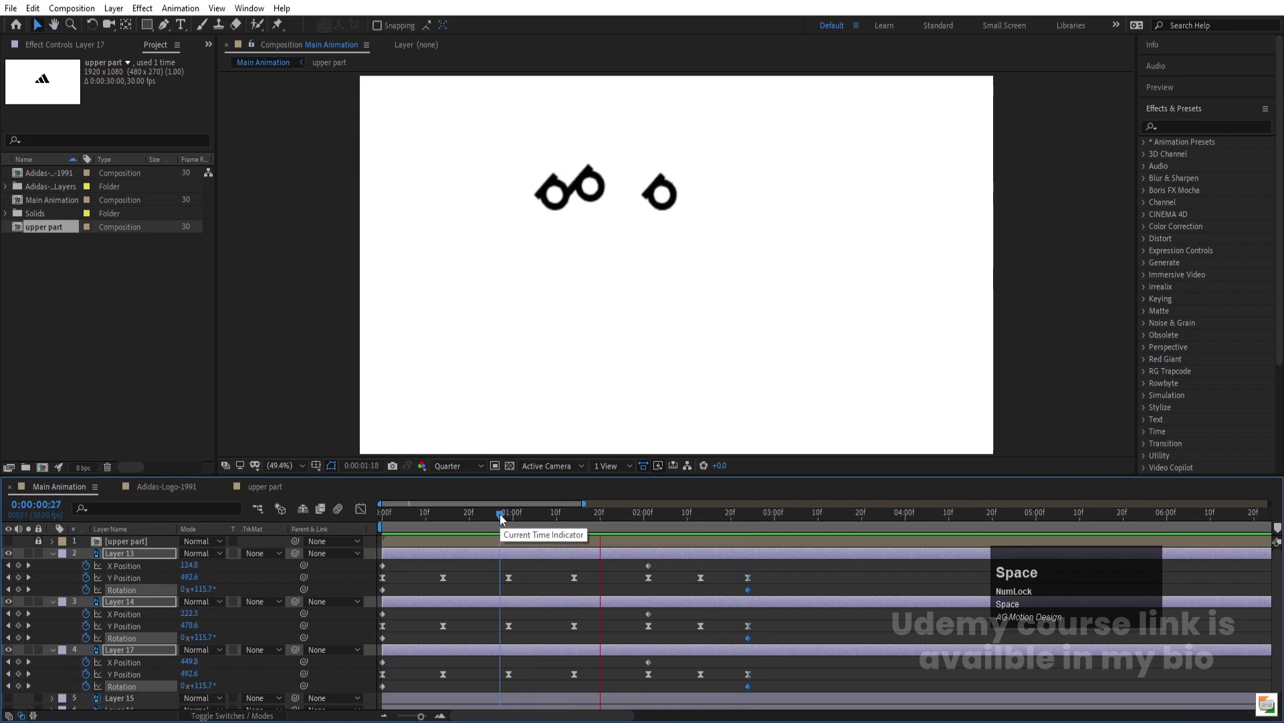
- Scrub and preview the rolling letters, then deselect and collapse the layer properties
{"action": "left_click_drag", "start_coordinate": [675, 523], "coordinate": [335, 538]}
{"action": "key", "text": "space"}
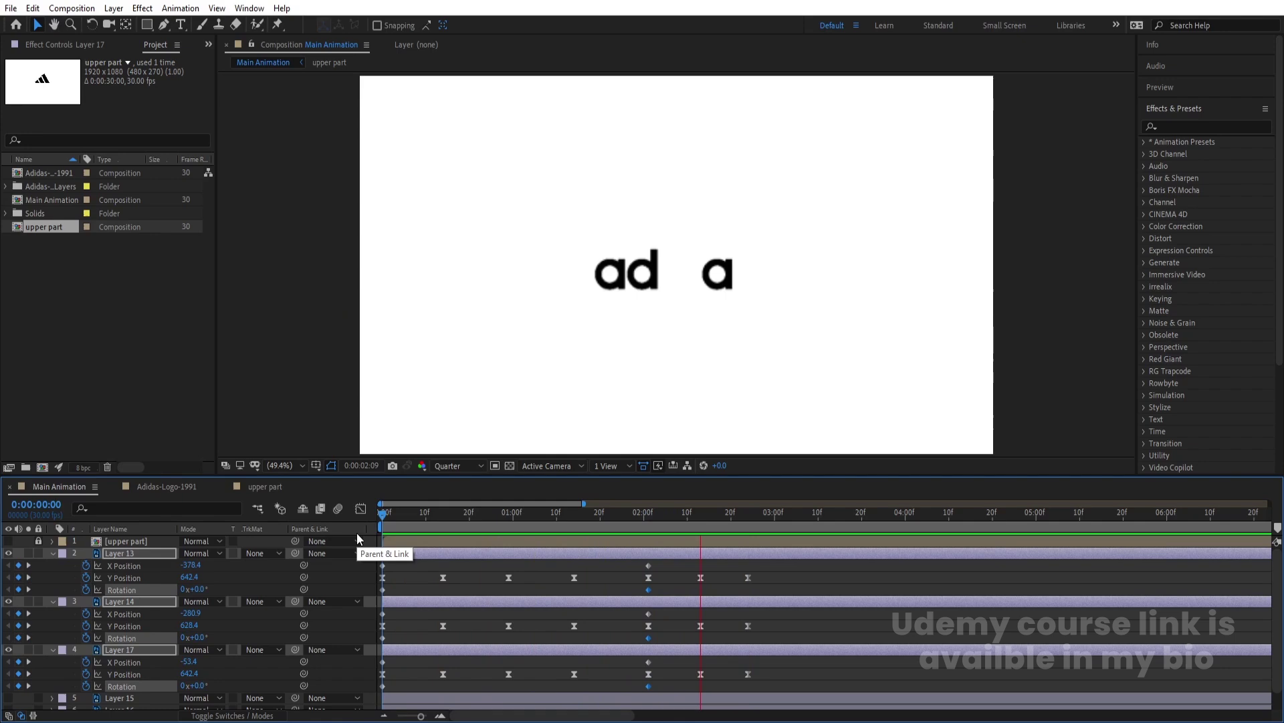
{"action": "key", "text": "space"}
{"action": "left_click", "coordinate": [625, 530]}
{"action": "key", "text": "space"}
{"action": "key", "text": "space"}
{"action": "left_click", "coordinate": [669, 528]}
{"action": "key", "text": "j"}
{"action": "left_click", "coordinate": [677, 568]}
{"action": "key", "text": "u"}
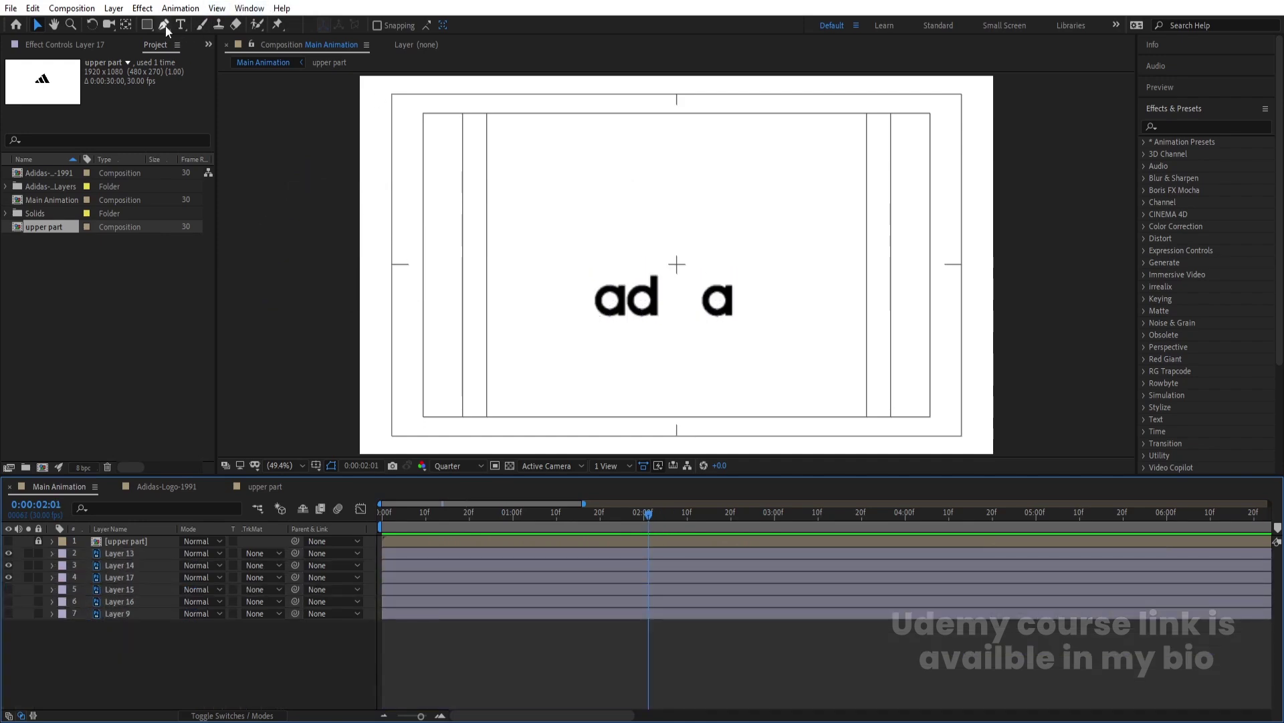
- Pick the Rectangle tool and view the composition at actual size and full resolution
{"action": "left_click", "coordinate": [156, 27]}
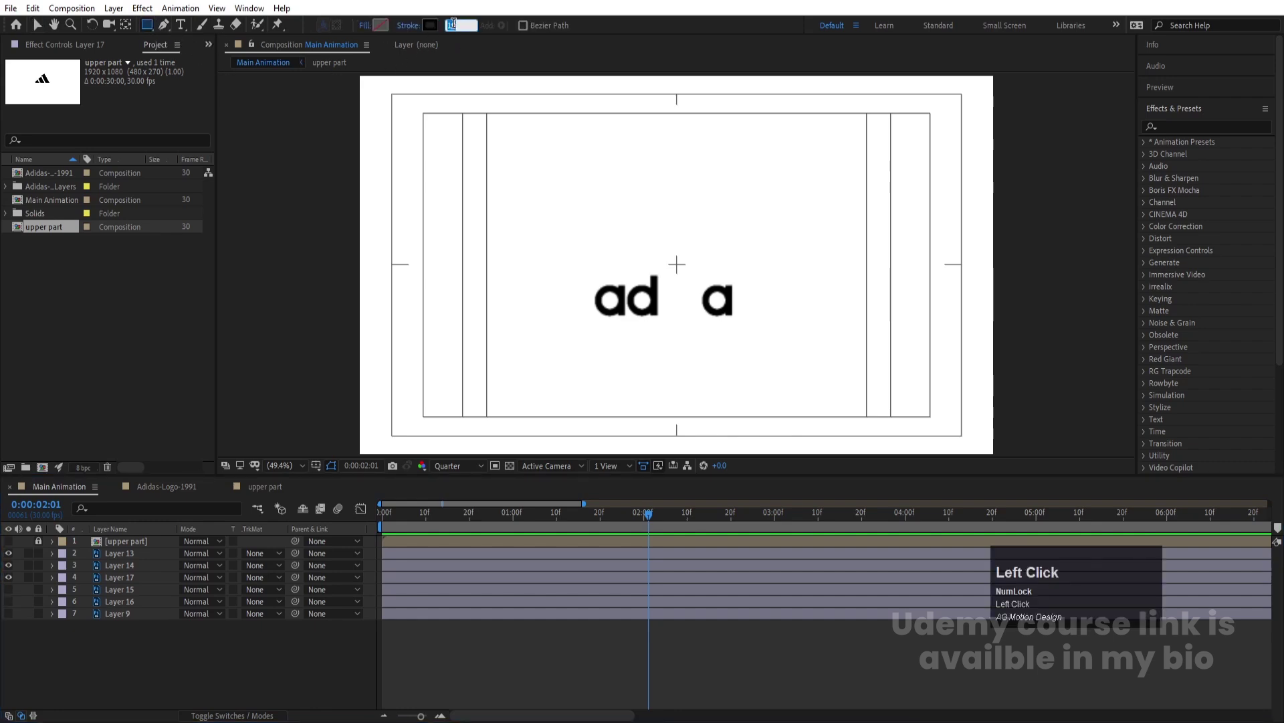
{"action": "key", "text": "Return"}
{"action": "scroll", "scroll_direction": "up", "scroll_amount": 3}
{"action": "left_click", "coordinate": [467, 471]}
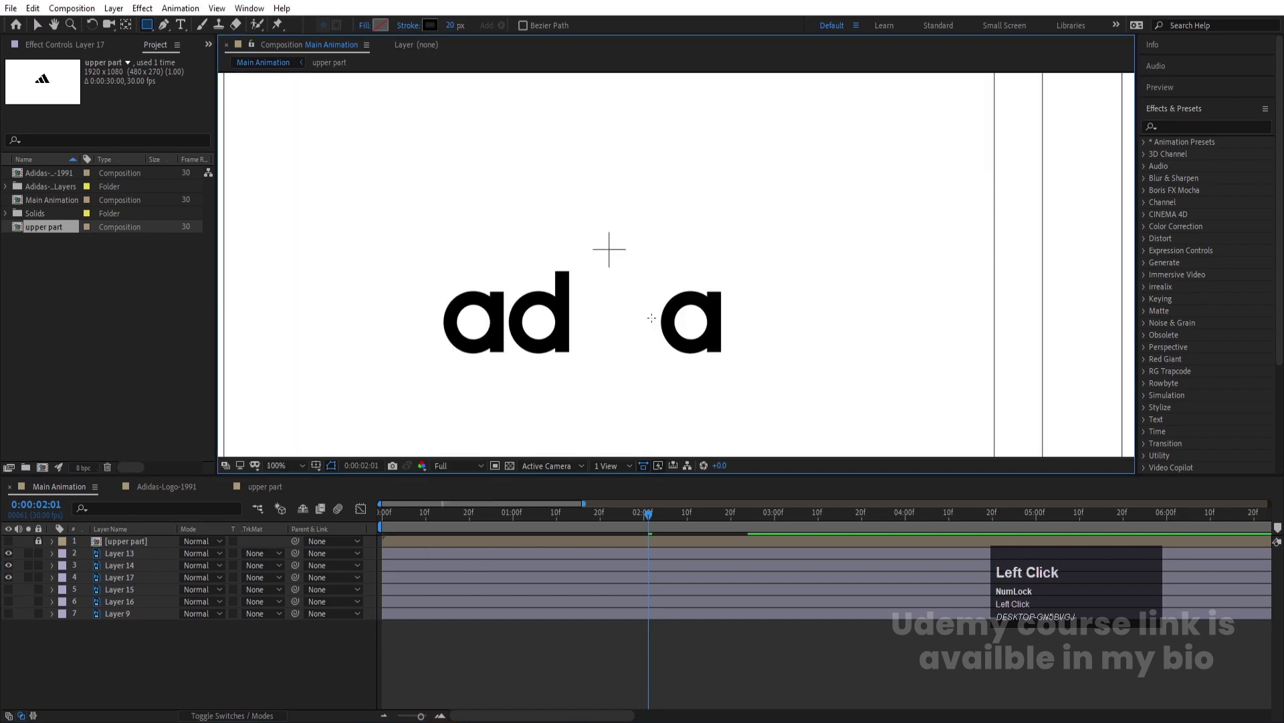
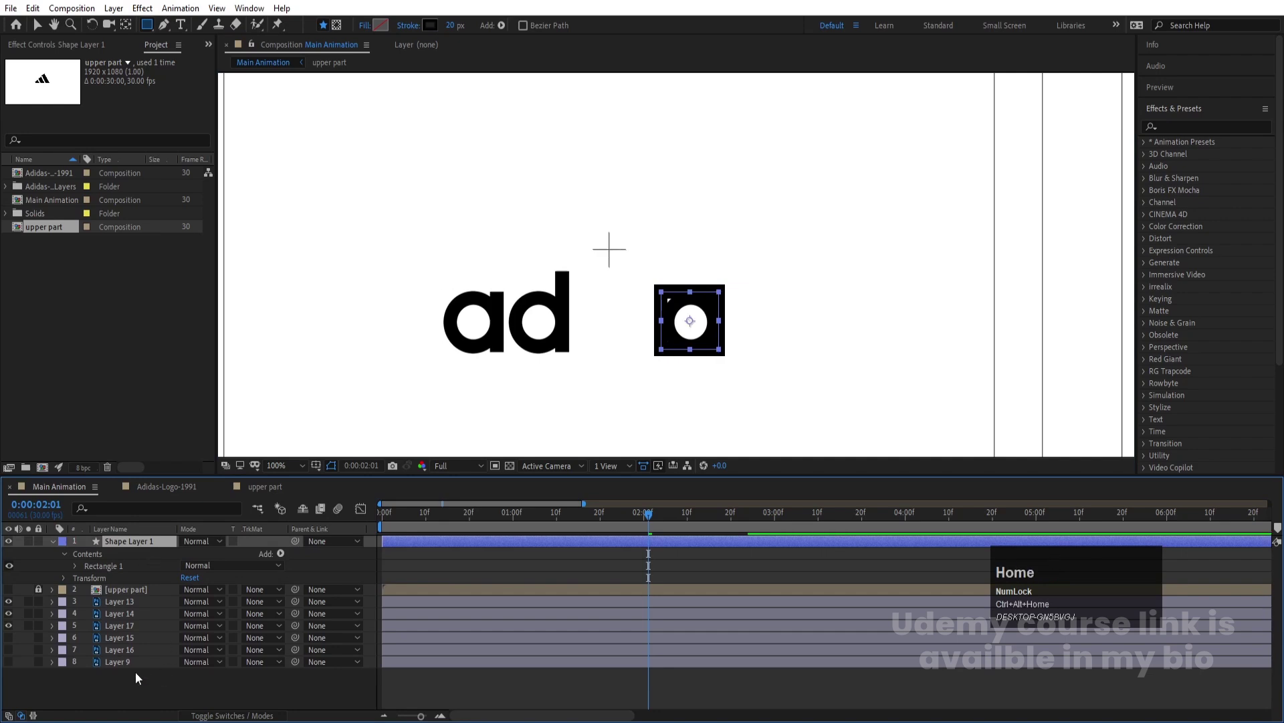
- Rename the three letter layers a, d and a, then select the new square shape layer
{"action": "left_click", "coordinate": [133, 685]}
{"action": "key", "text": "v"}
{"action": "left_click", "coordinate": [704, 351]}
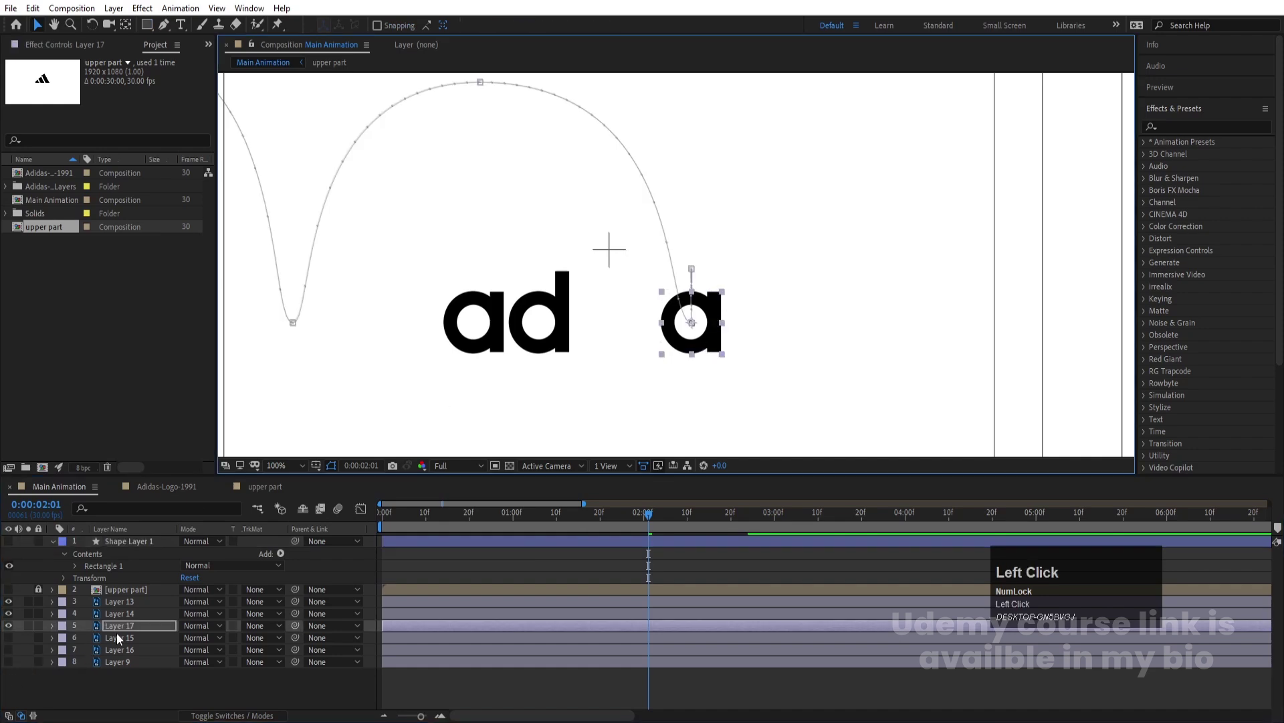
{"action": "key", "text": "Return"}
{"action": "key", "text": "a"}
{"action": "key", "text": "Return"}
{"action": "left_click", "coordinate": [132, 621]}
{"action": "key", "text": "Return"}
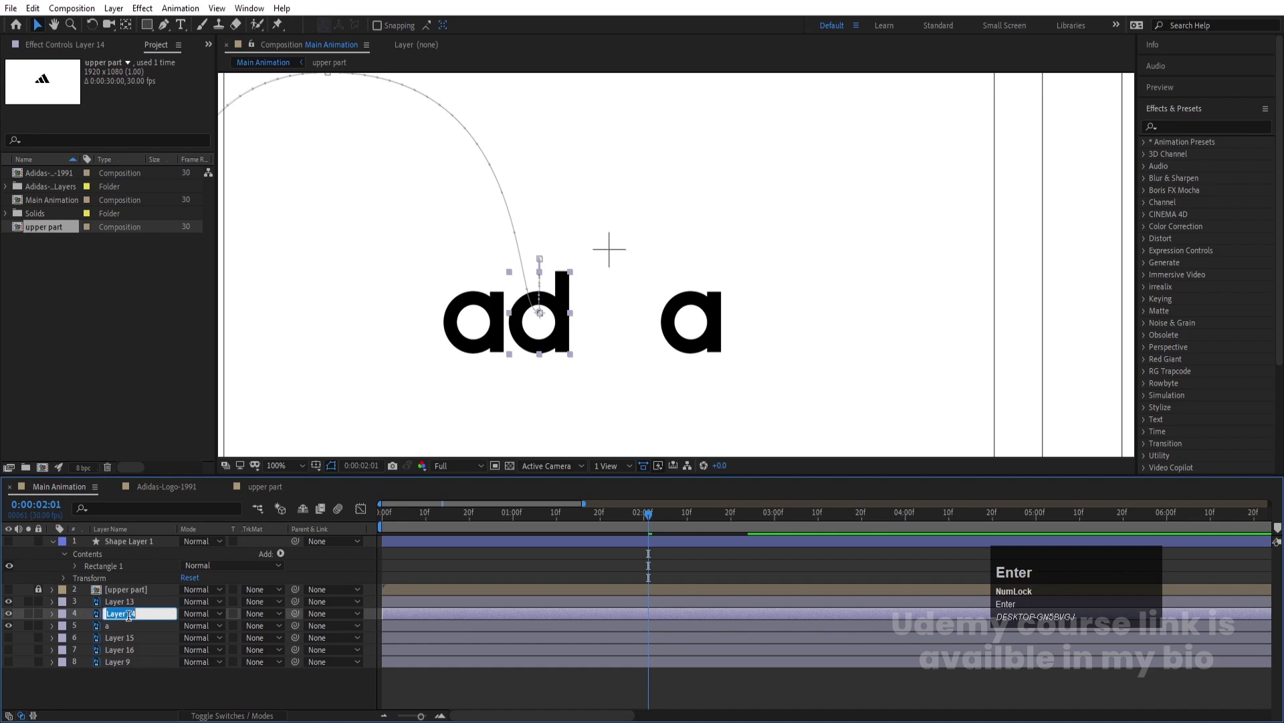
{"action": "key", "text": "d"}
{"action": "key", "text": "Return"}
{"action": "left_click", "coordinate": [124, 605]}
{"action": "key", "text": "Return"}
{"action": "key", "text": "a"}
{"action": "key", "text": "Return"}
{"action": "left_click", "coordinate": [120, 544]}
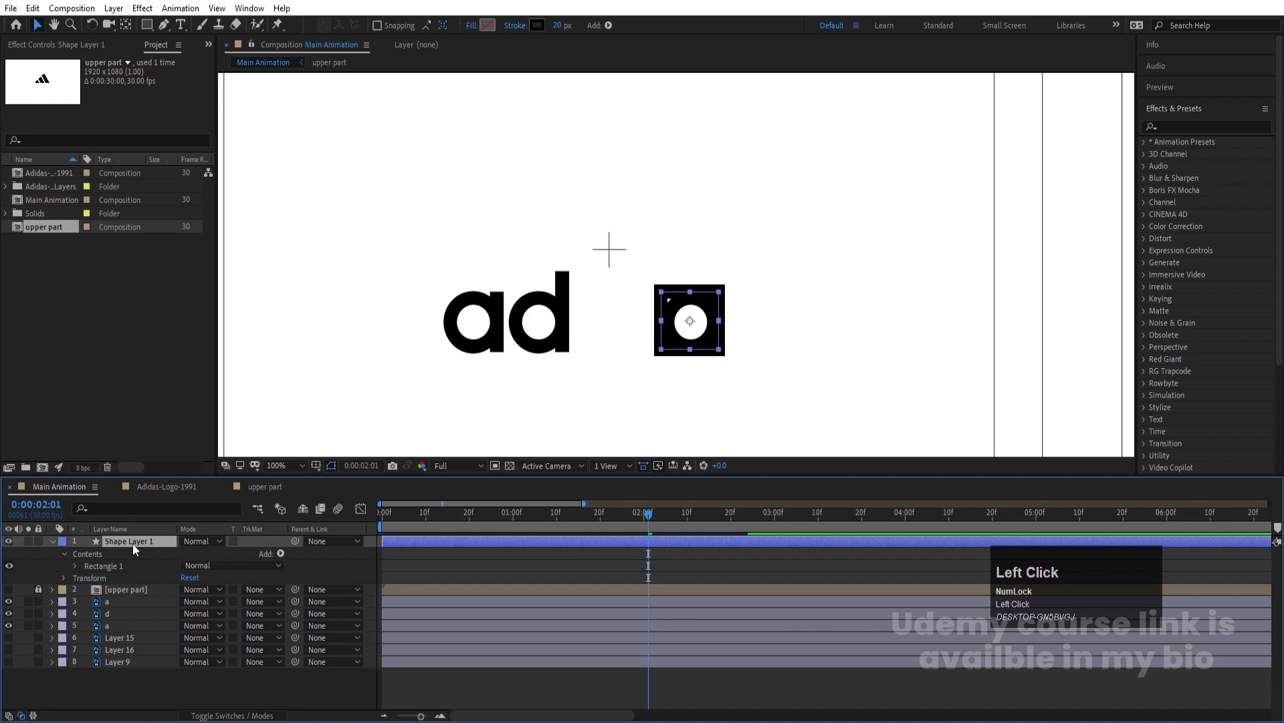
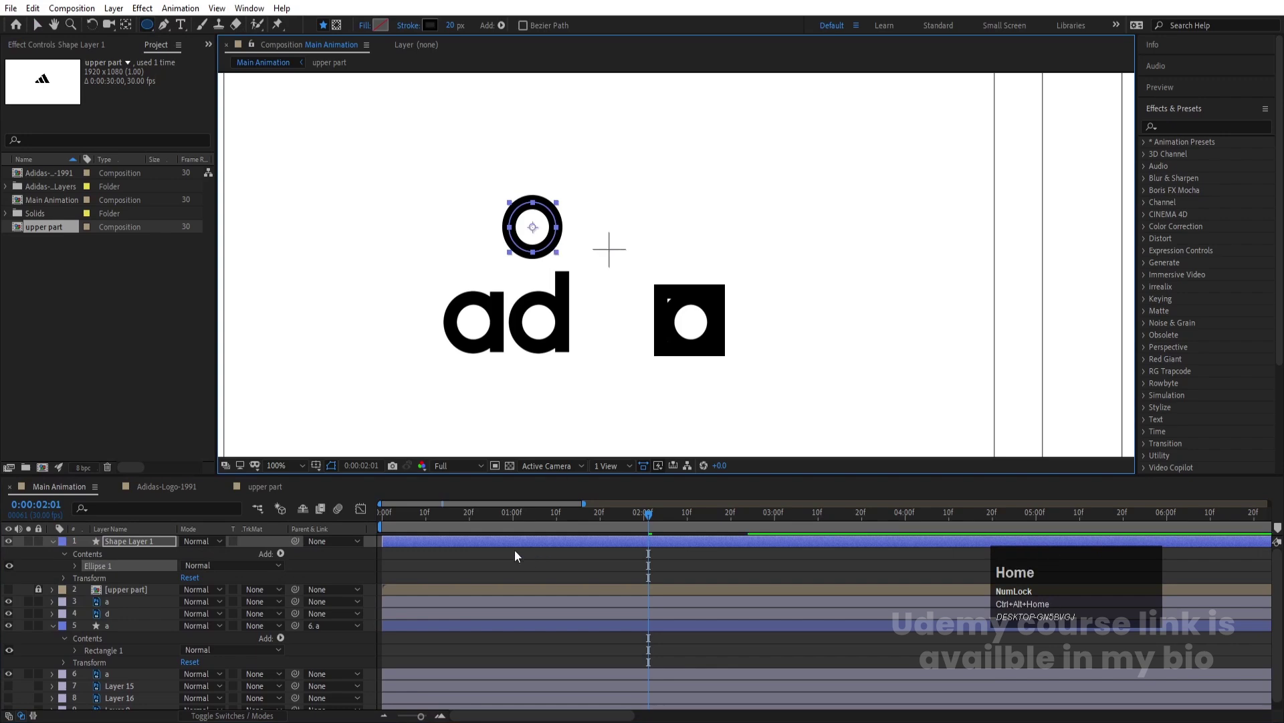
- Move the ring onto the d's bowl, rename it d and parent it to the d letter
{"action": "left_click", "coordinate": [503, 564]}
{"action": "key", "text": "v"}
{"action": "left_click_drag", "start_coordinate": [545, 235], "coordinate": [151, 542]}
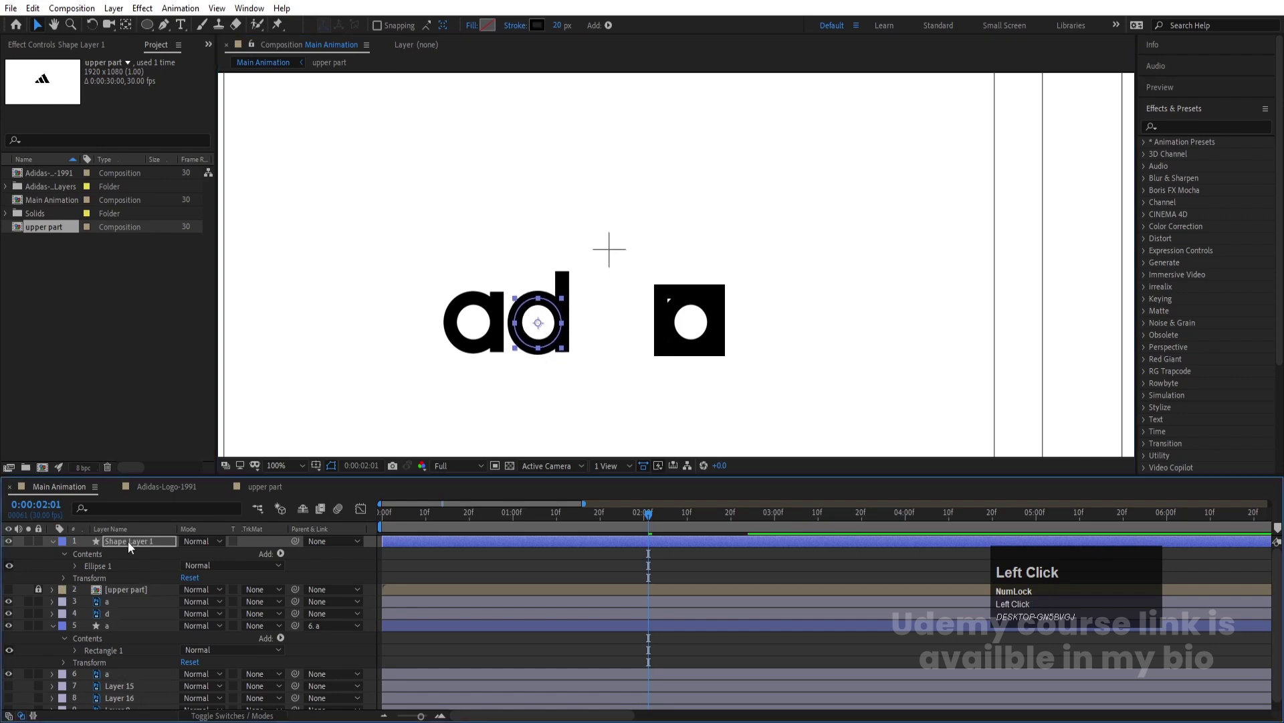
{"action": "key", "text": "Return"}
{"action": "key", "text": "d"}
{"action": "key", "text": "Return"}
{"action": "left_click_drag", "start_coordinate": [132, 551], "coordinate": [396, 588]}
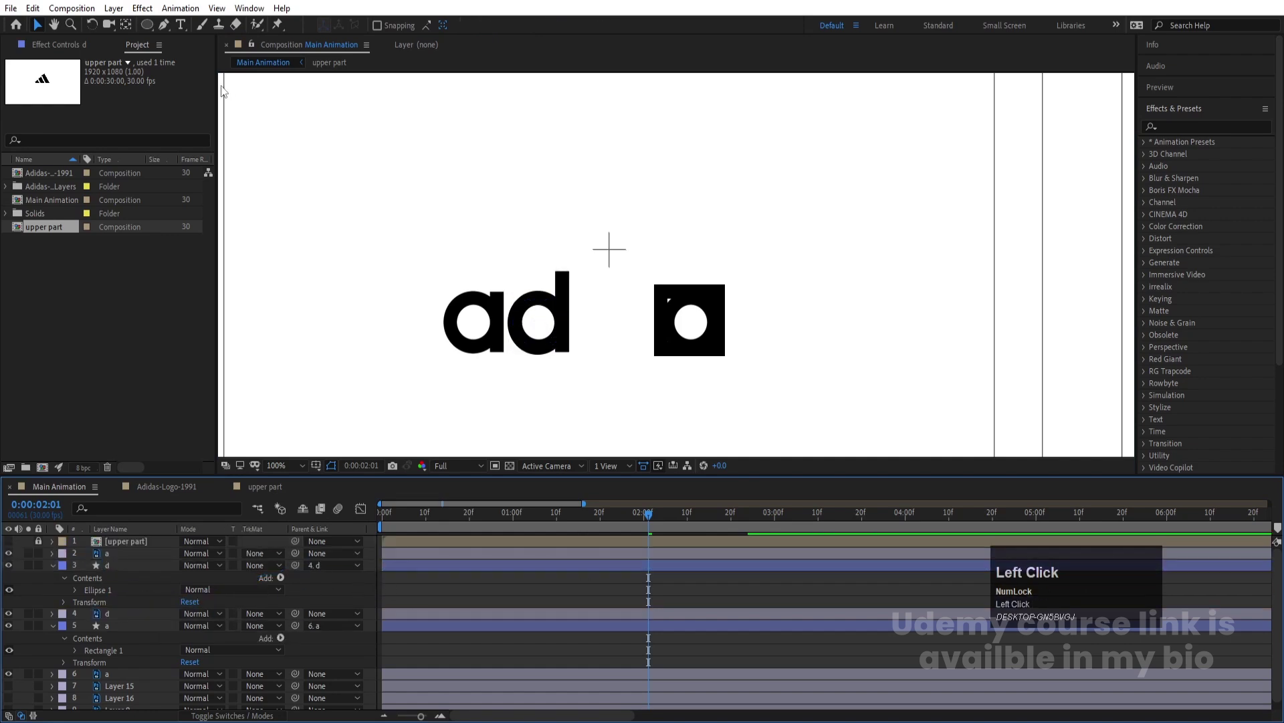
- Draw a triangle shape with the Polygon tool above the letters
{"action": "left_click_drag", "start_coordinate": [158, 33], "coordinate": [167, 544]}
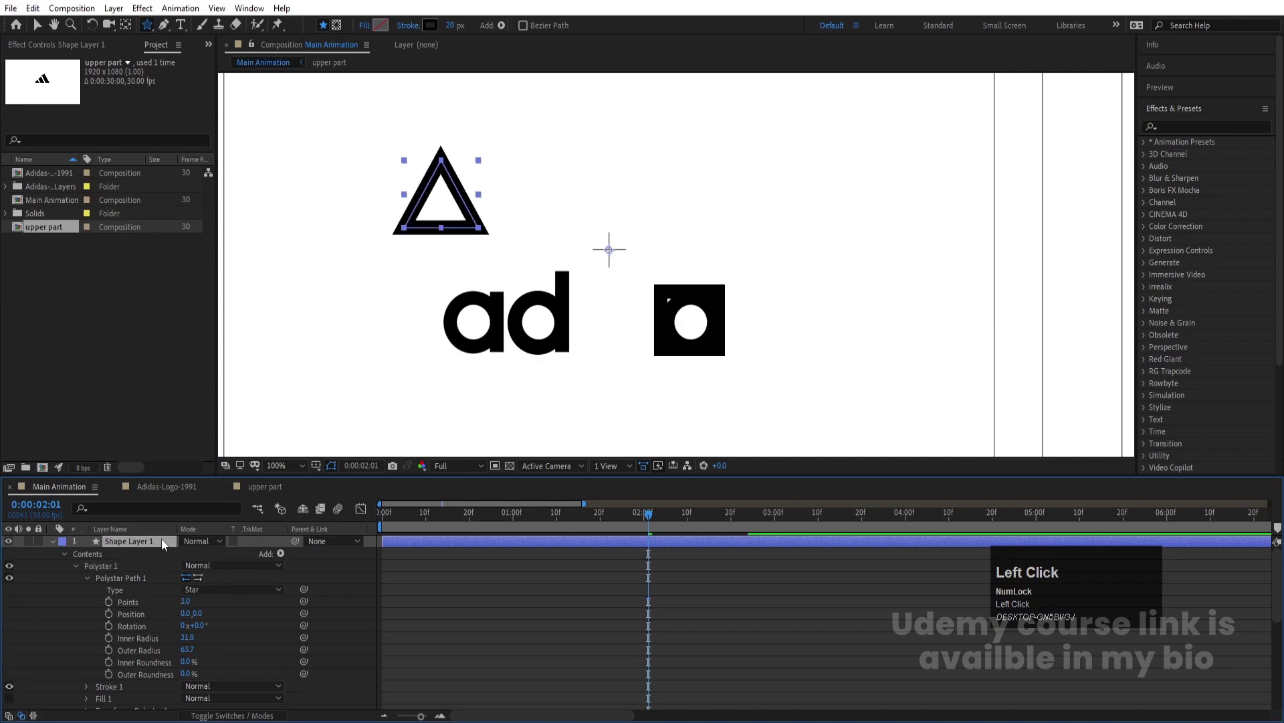
- Parent the triangle to the first a letter and preview it rolling in with the letters
{"action": "key", "text": "ctrl+alt+Home"}
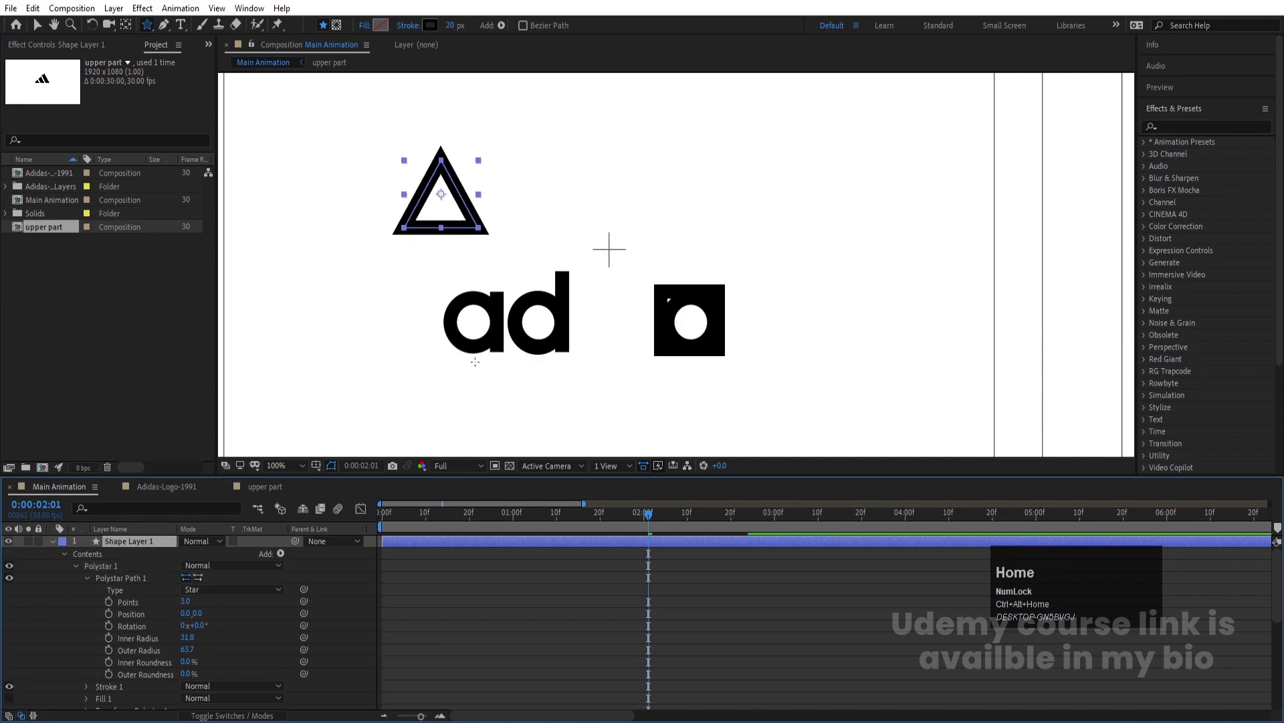
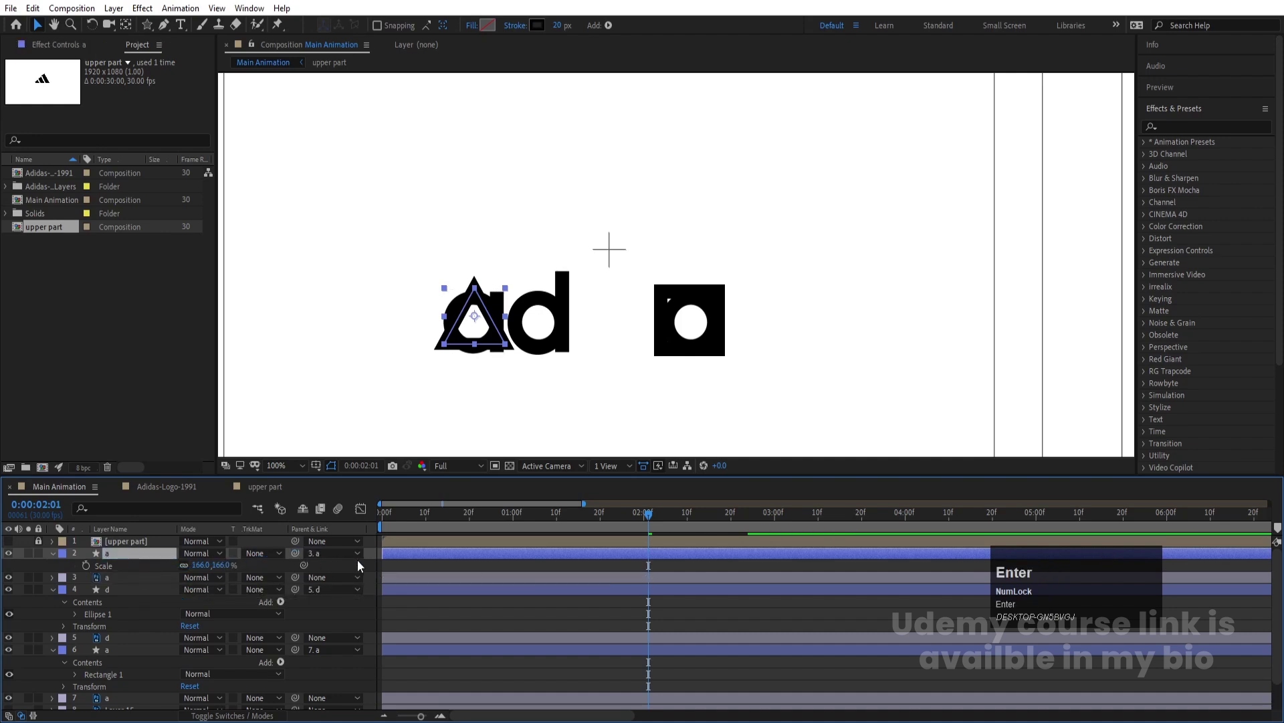
{"action": "left_click", "coordinate": [401, 565]}
{"action": "scroll", "scroll_direction": "down", "scroll_amount": 3}
{"action": "key", "text": "space"}
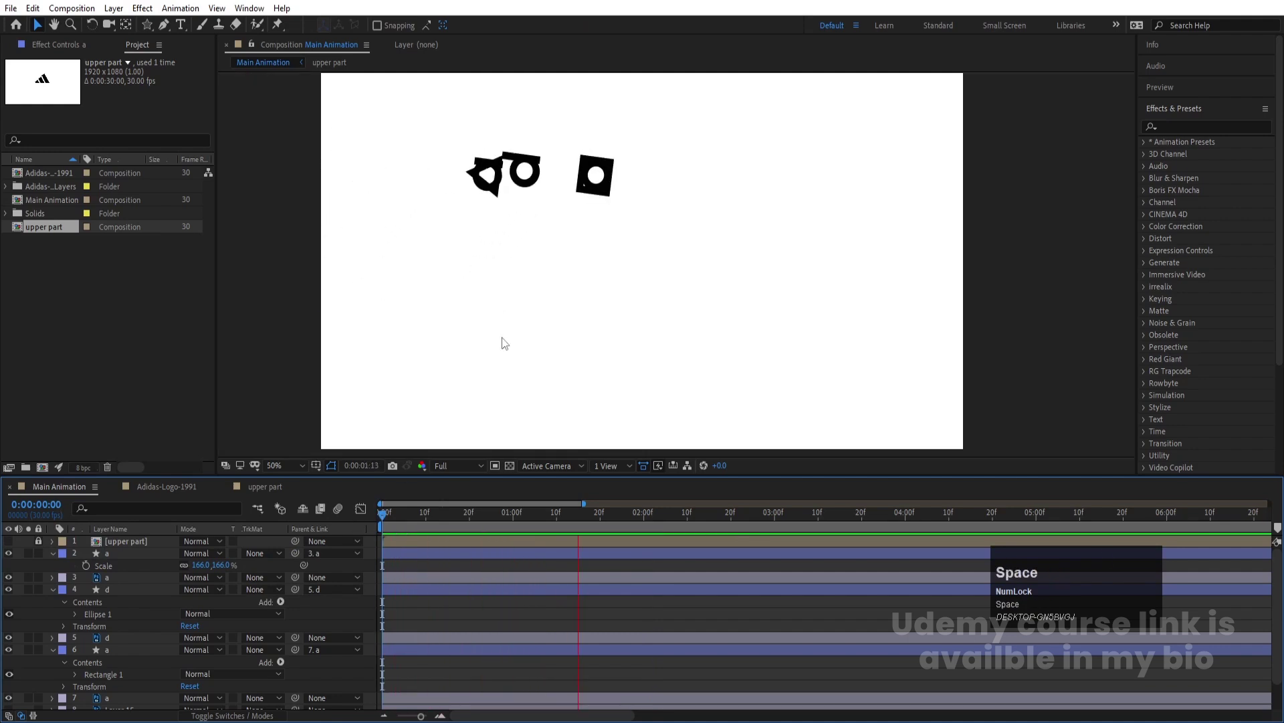
{"action": "key", "text": "space"}
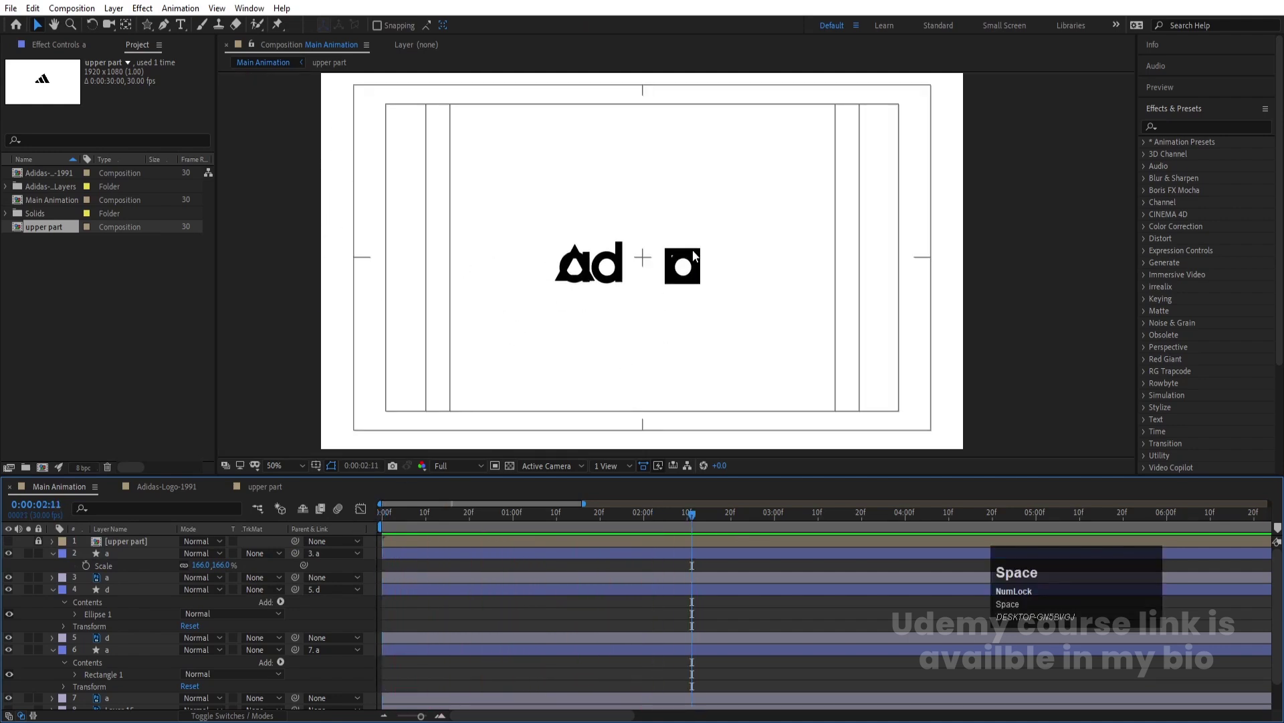
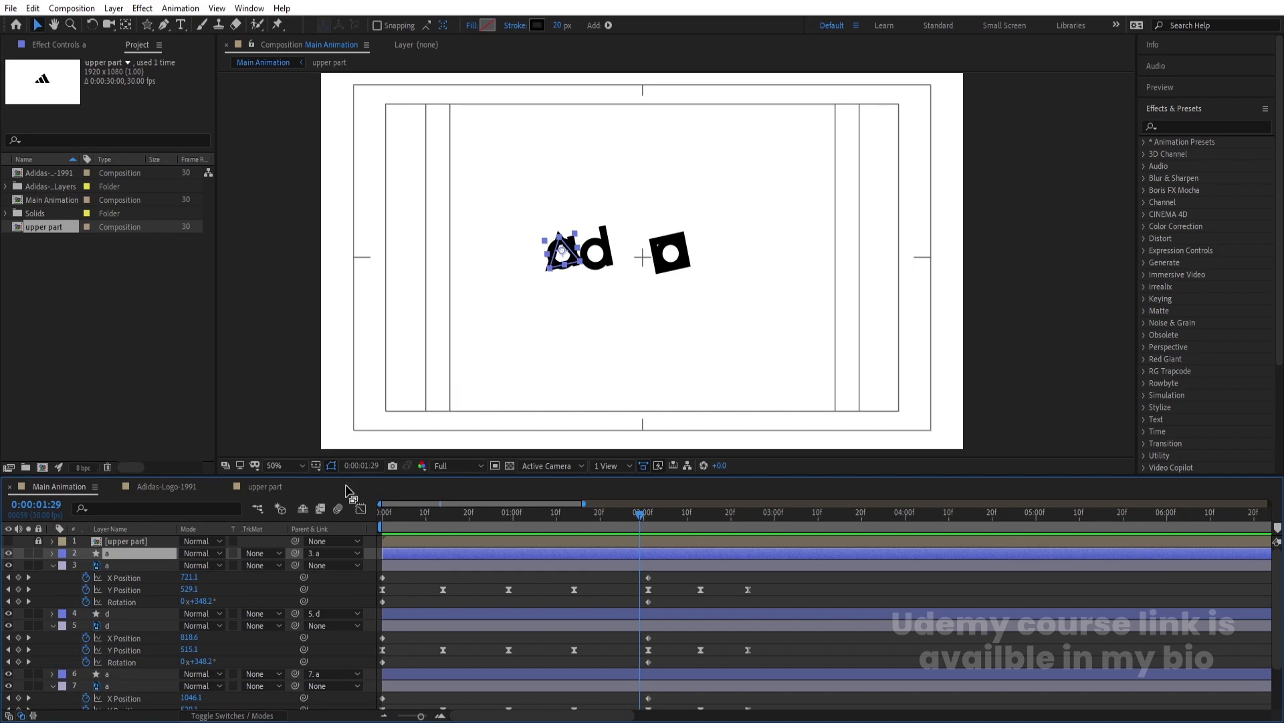
- Trim the shape layers' out points with Alt+] so they match their letters
{"action": "left_click", "coordinate": [116, 562]}
{"action": "key", "text": "="}
{"action": "key", "text": "alt+]"}
{"action": "left_click", "coordinate": [633, 618]}
{"action": "key", "text": "]"}
{"action": "left_click", "coordinate": [624, 680]}
{"action": "key", "text": "alt+]"}
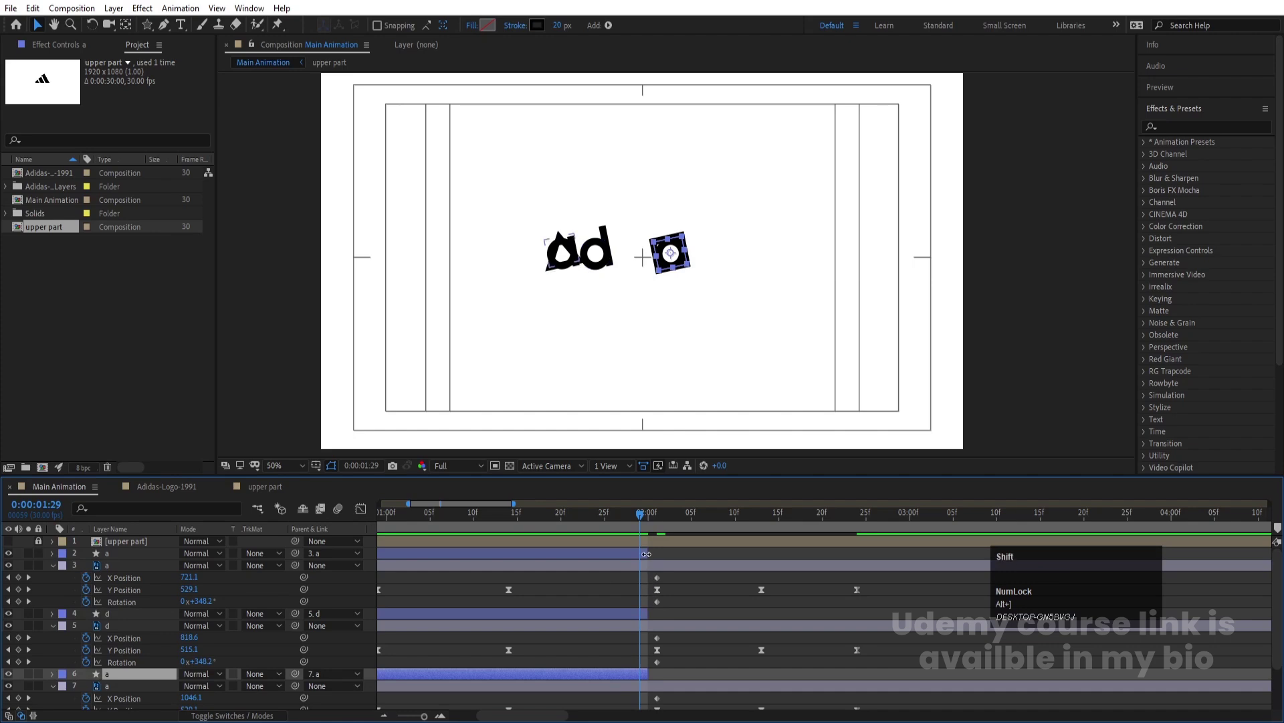
{"action": "left_click_drag", "start_coordinate": [631, 615], "coordinate": [121, 570]}
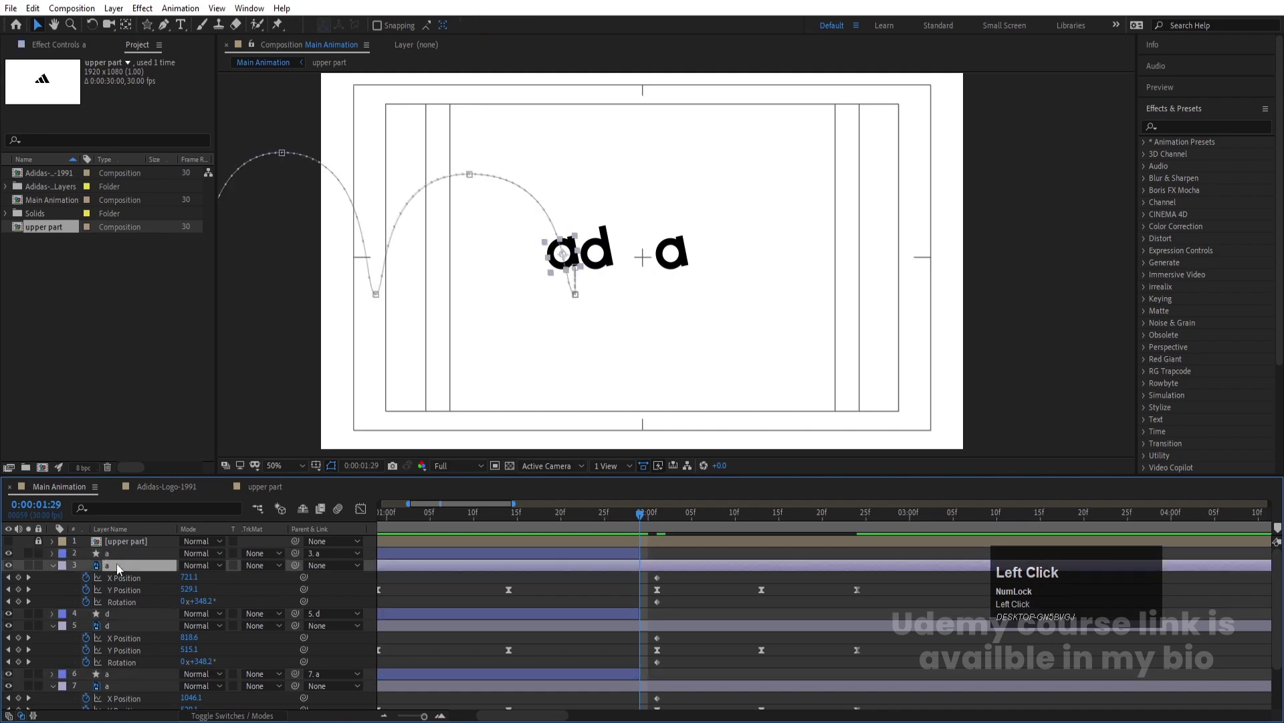
- Trim the letter layers' in points with Alt+[, preview, and return to the start
{"action": "scroll", "scroll_direction": "down", "scroll_amount": 3}
{"action": "left_click", "coordinate": [120, 656]}
{"action": "scroll", "scroll_direction": "down", "scroll_amount": 3}
{"action": "scroll", "scroll_direction": "up", "scroll_amount": 3}
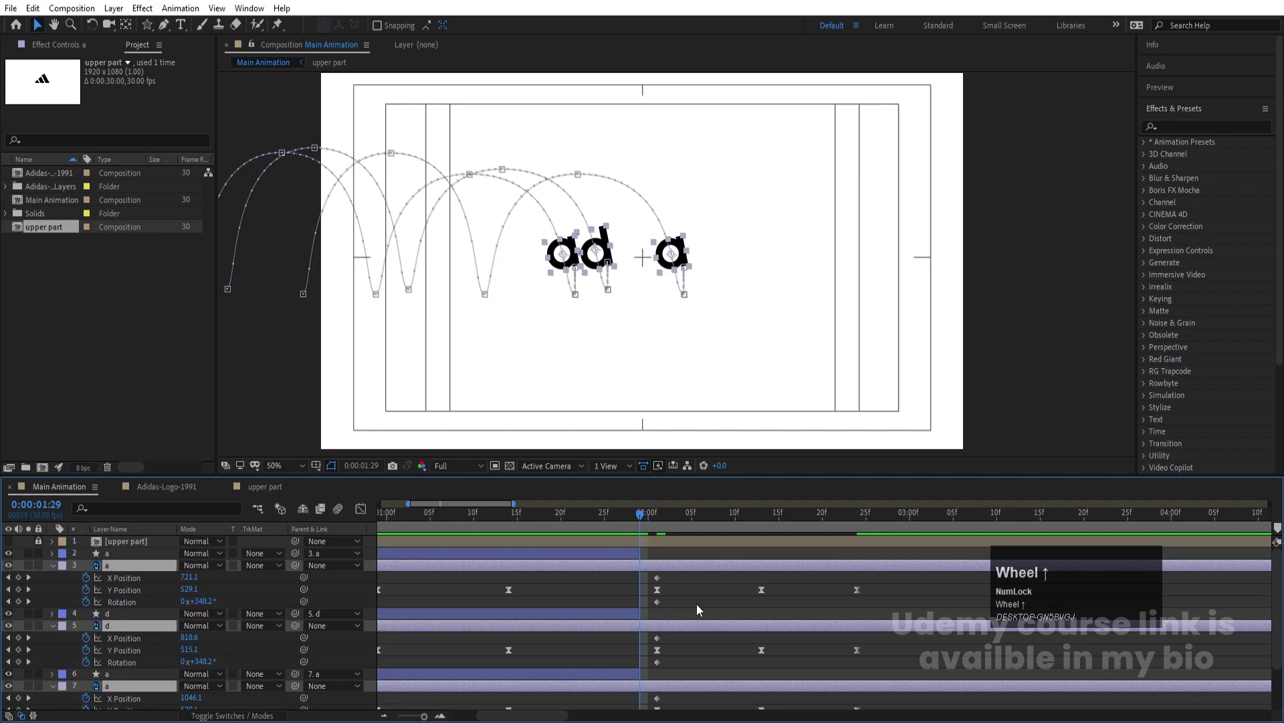
{"action": "key", "text": "alt+["}
{"action": "left_click", "coordinate": [621, 525]}
{"action": "key", "text": "space"}
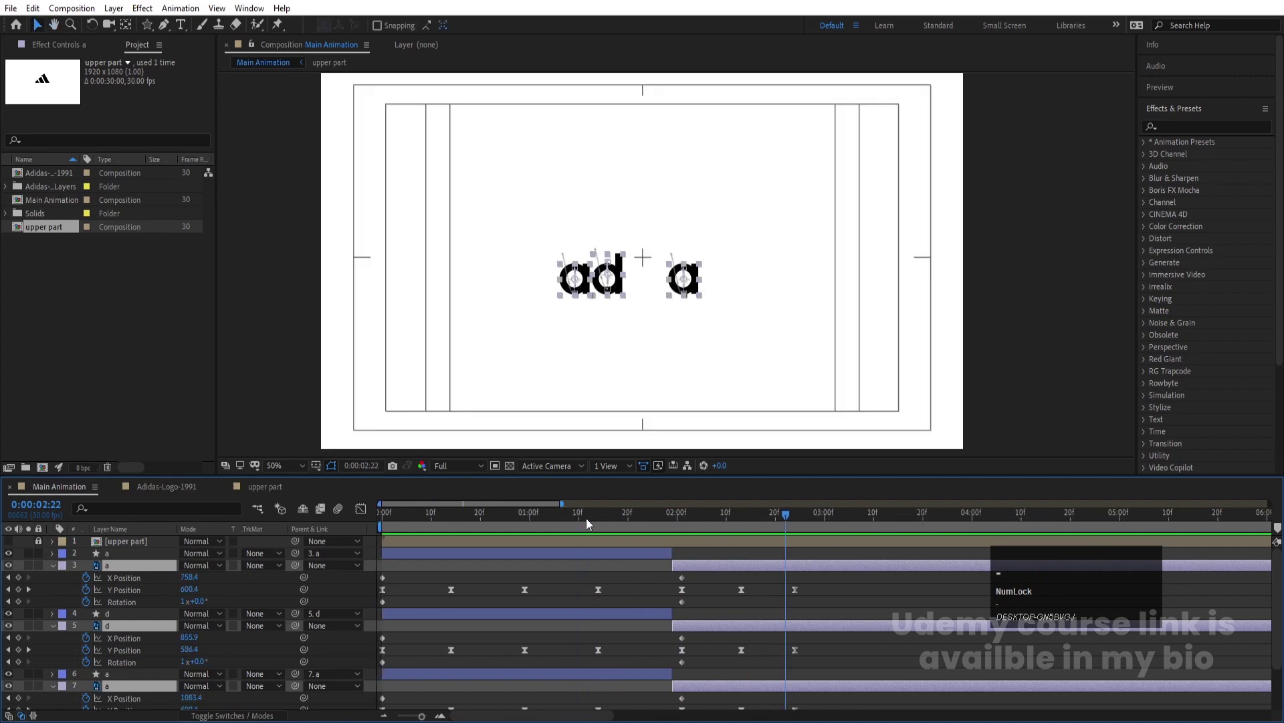
{"action": "left_click", "coordinate": [450, 529]}
- Toggle Switches/Modes, select all layers and enable Motion Blur for them and the composition
{"action": "key", "text": "space"}
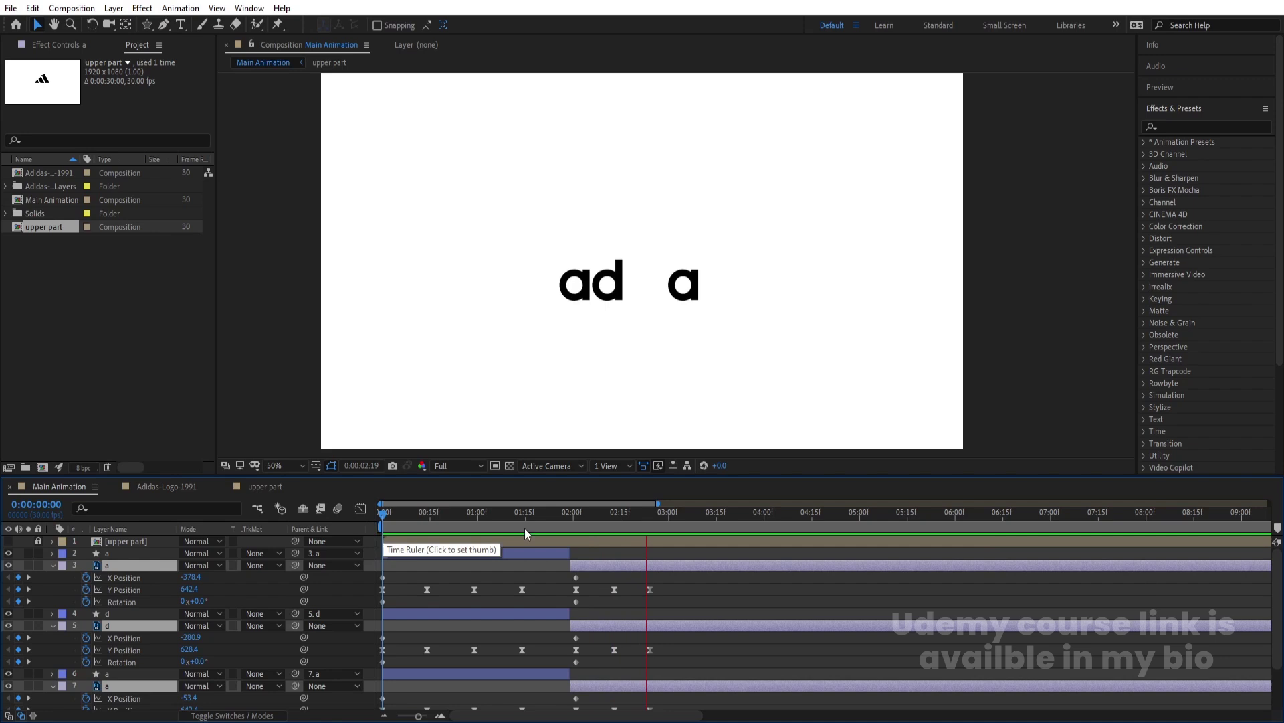
{"action": "key", "text": "space"}
{"action": "left_click", "coordinate": [624, 558]}
{"action": "key", "text": "u"}
{"action": "key", "text": "F4"}
{"action": "key", "text": "ctrl+a"}
{"action": "left_click", "coordinate": [240, 598]}
- Preview the blurred roll-in, then select the last a and its square shape layer
{"action": "key", "text": "space"}
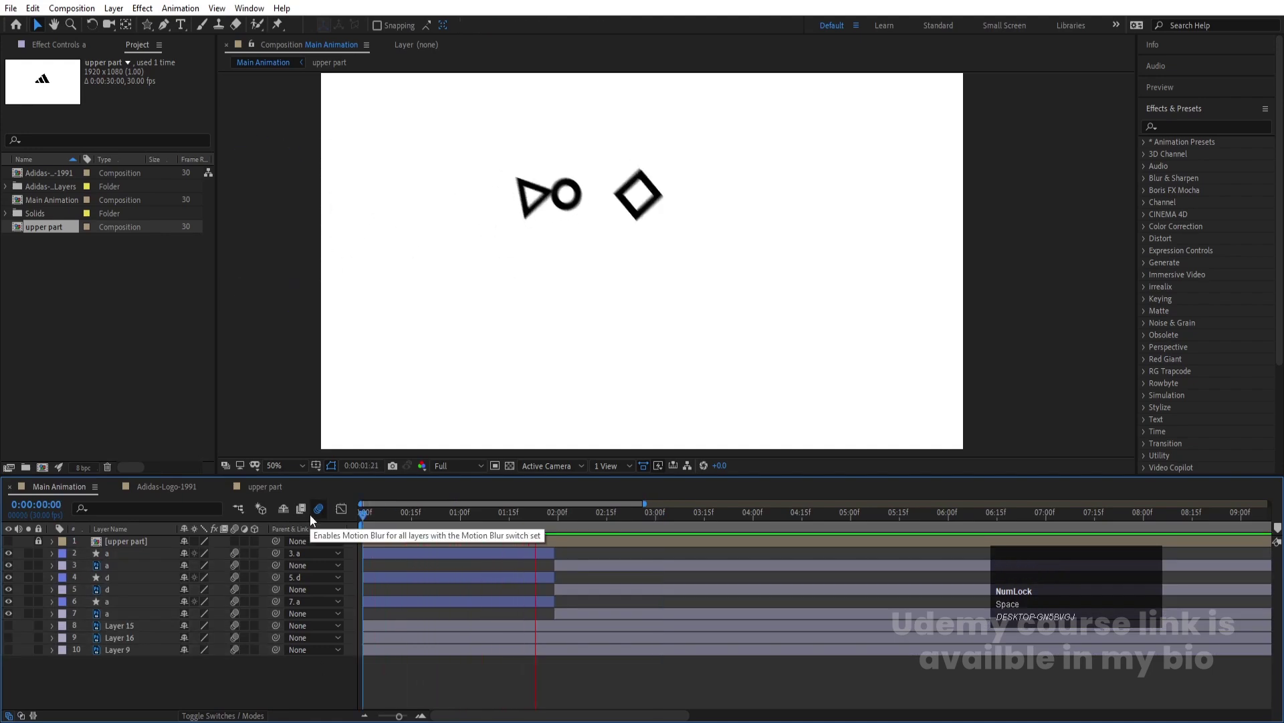
{"action": "key", "text": "space"}
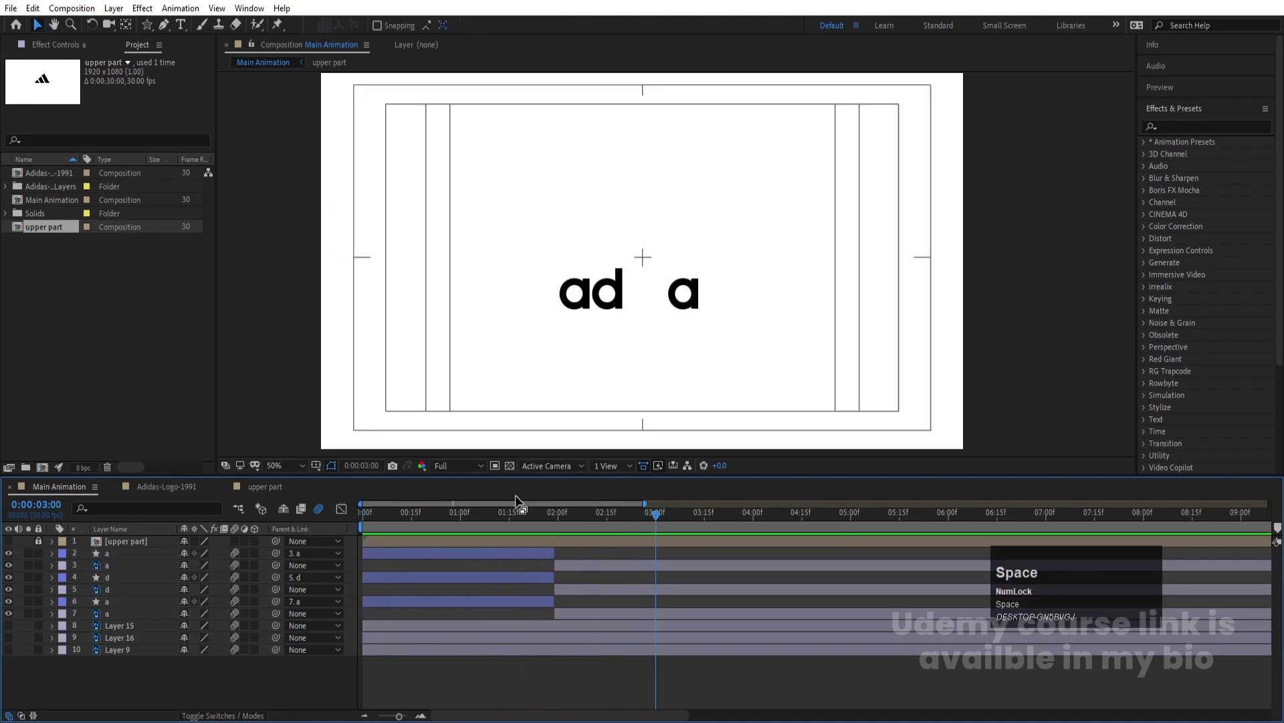
{"action": "left_click_drag", "start_coordinate": [418, 519], "coordinate": [120, 614]}
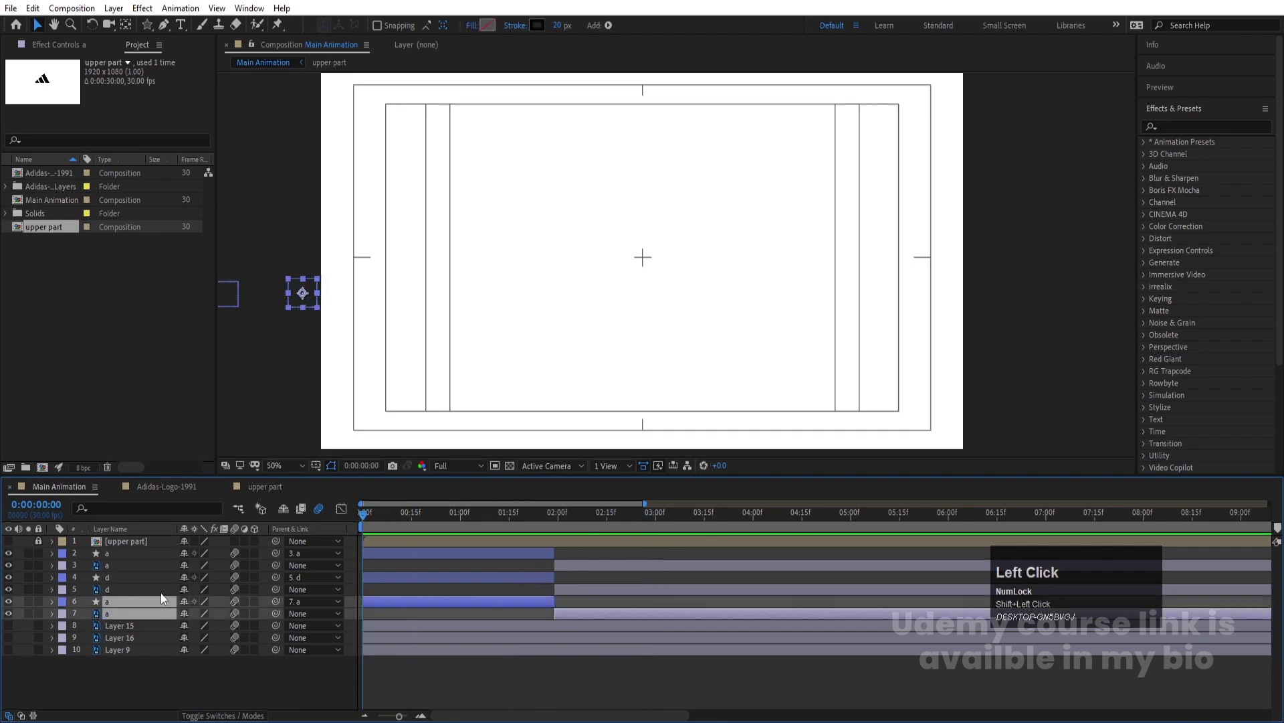
- Precompose the last a with its square as 'a' and the d with its ring as 'd'
{"action": "key", "text": "ctrl+shift+c"}
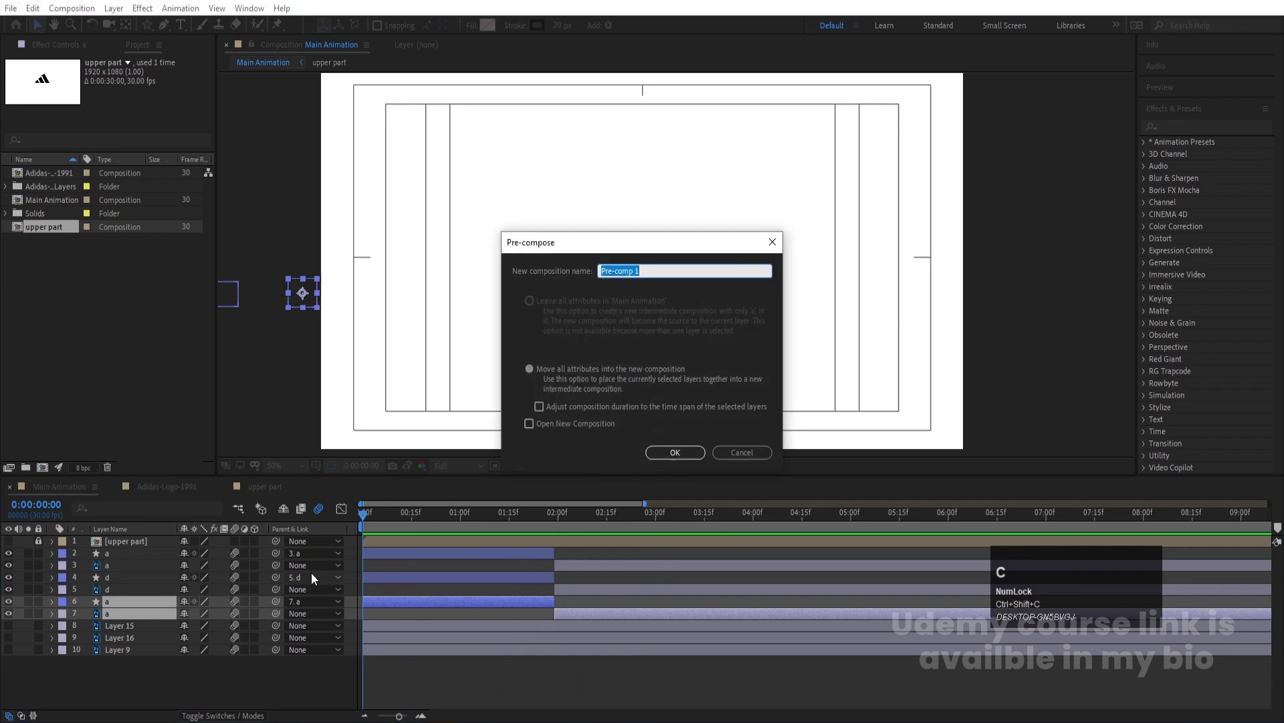
{"action": "key", "text": "a"}
{"action": "key", "text": "Return"}
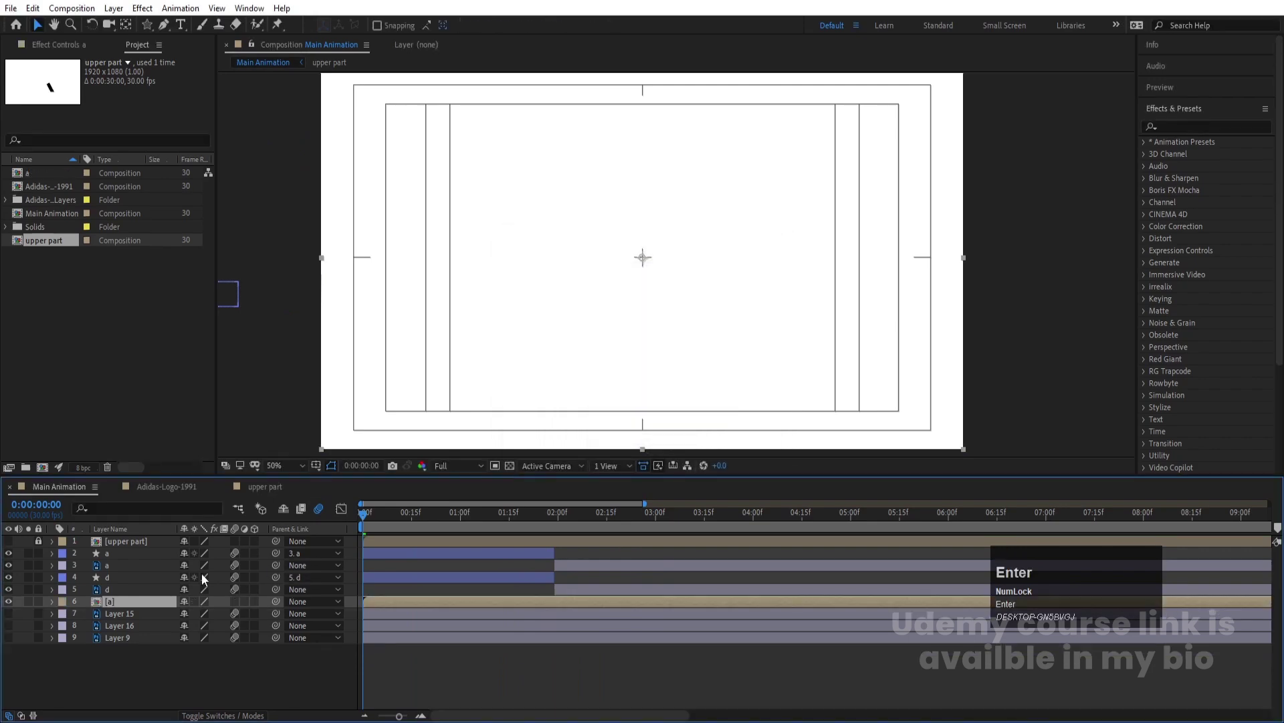
{"action": "left_click", "coordinate": [121, 592]}
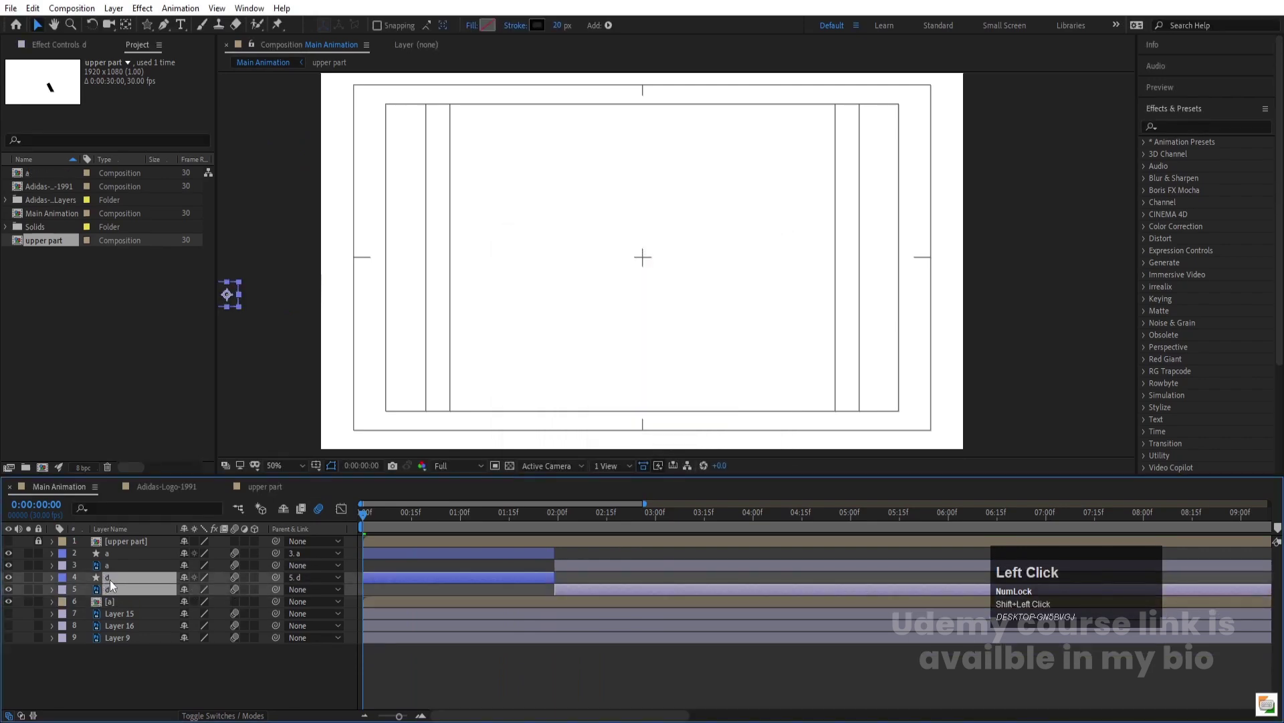
{"action": "key", "text": "ctrl+shift+c"}
{"action": "key", "text": "d"}
{"action": "key", "text": "Return"}
- Precompose the first a with its triangle as 'a'
{"action": "left_click", "coordinate": [106, 566]}
{"action": "left_click", "coordinate": [110, 558]}
{"action": "key", "text": "ctrl+shift+c"}
{"action": "key", "text": "a"}
{"action": "key", "text": "Return"}
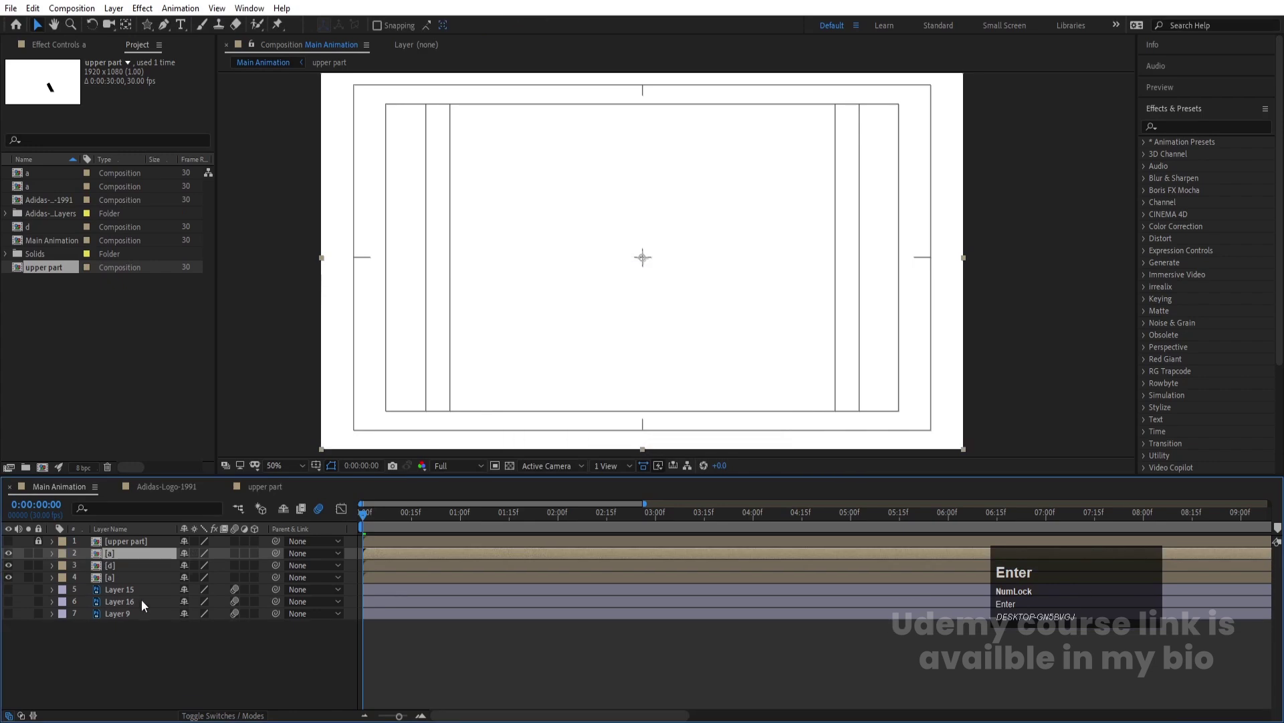
- Turn on visibility for the i, d and s letter layers and step through the full adidas animation
{"action": "left_click", "coordinate": [140, 592]}
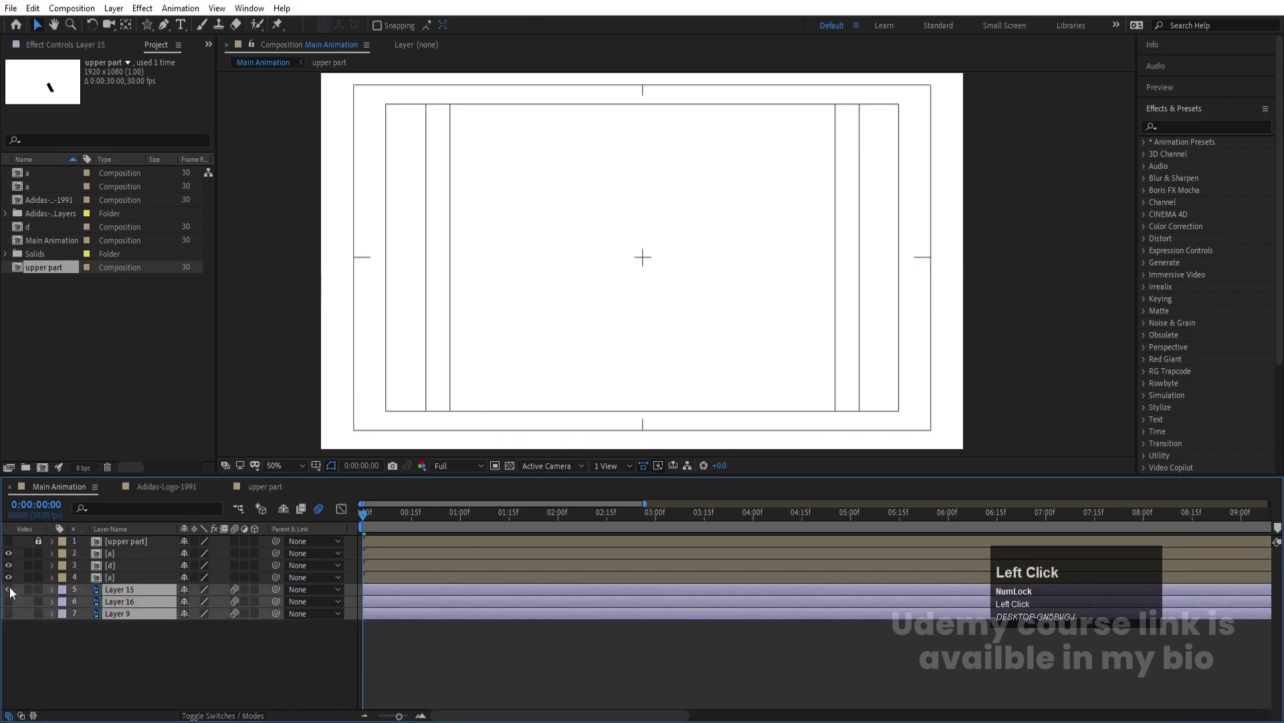
{"action": "key", "text": "space"}
{"action": "left_click", "coordinate": [381, 519]}
{"action": "key", "text": "="}
{"action": "key", "text": "="}
{"action": "left_click", "coordinate": [435, 516]}
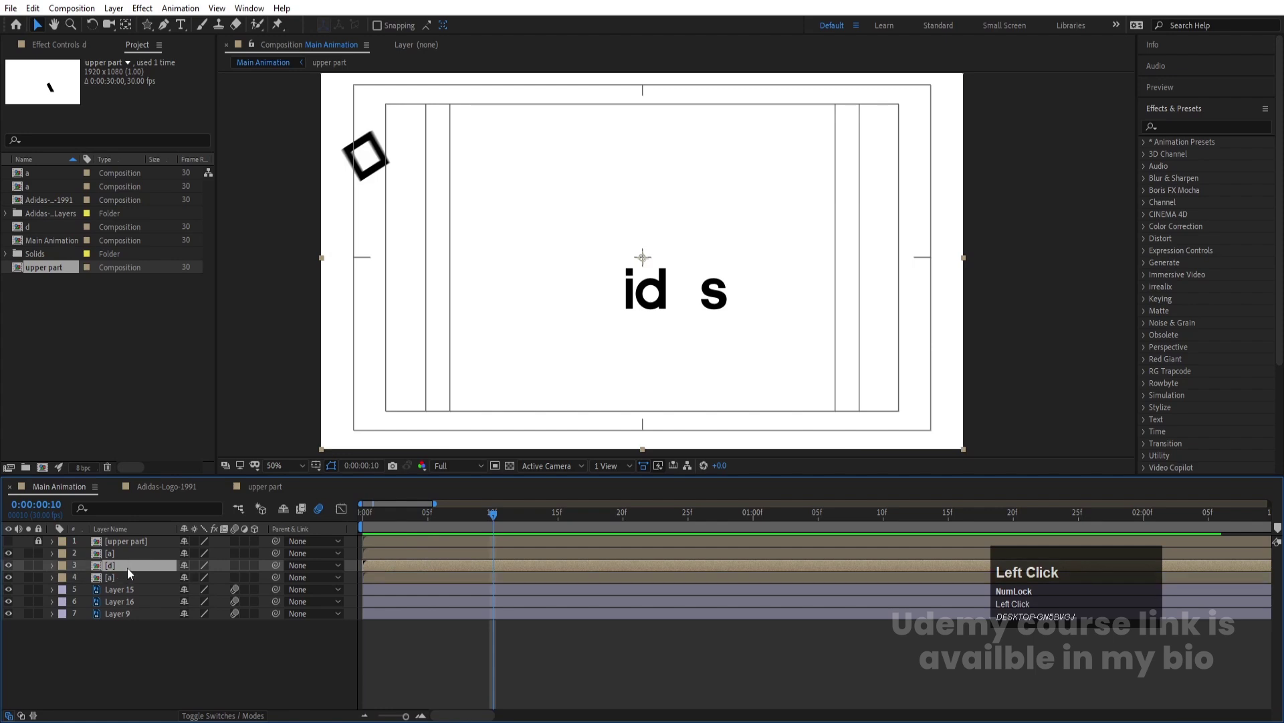
{"action": "key", "text": "["}
- Offset the letter precomp bars so the top a, d, a roll in one after another, then check early frames
{"action": "left_click", "coordinate": [626, 519]}
{"action": "key", "text": "["}
{"action": "key", "text": "space"}
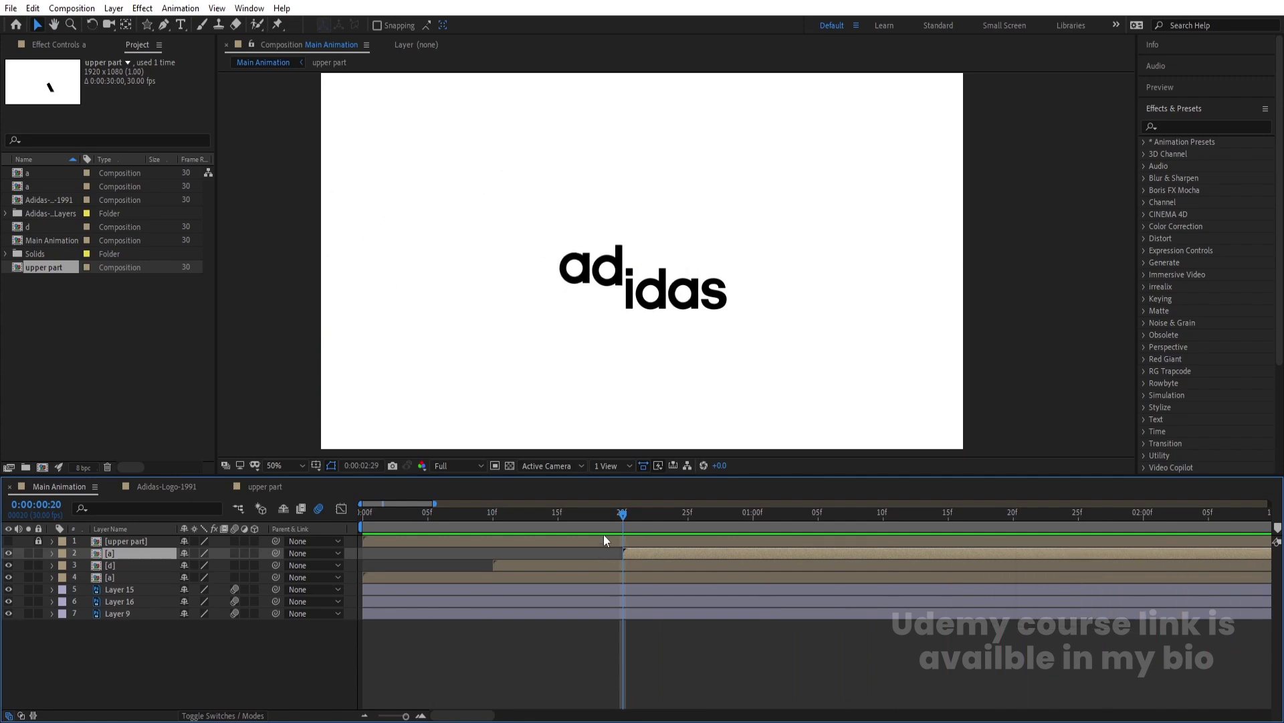
{"action": "key", "text": "space"}
{"action": "left_click_drag", "start_coordinate": [533, 523], "coordinate": [363, 201]}
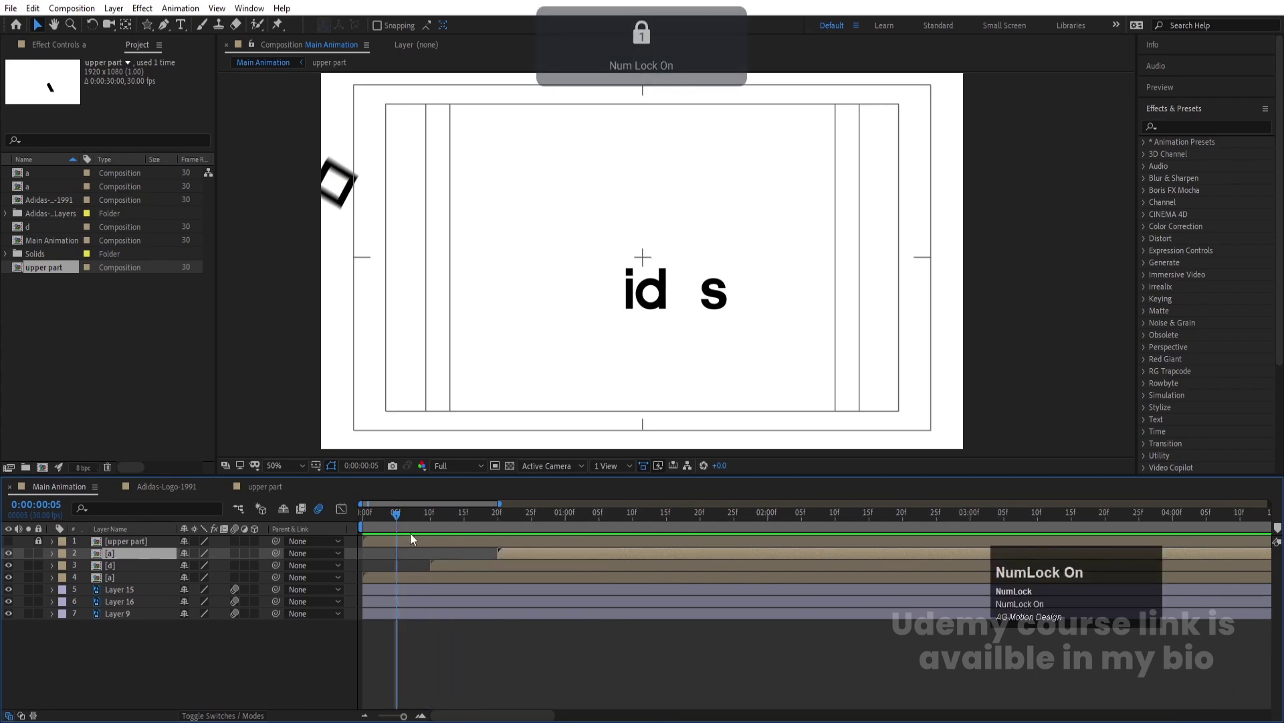
{"action": "left_click_drag", "start_coordinate": [400, 524], "coordinate": [133, 623]}
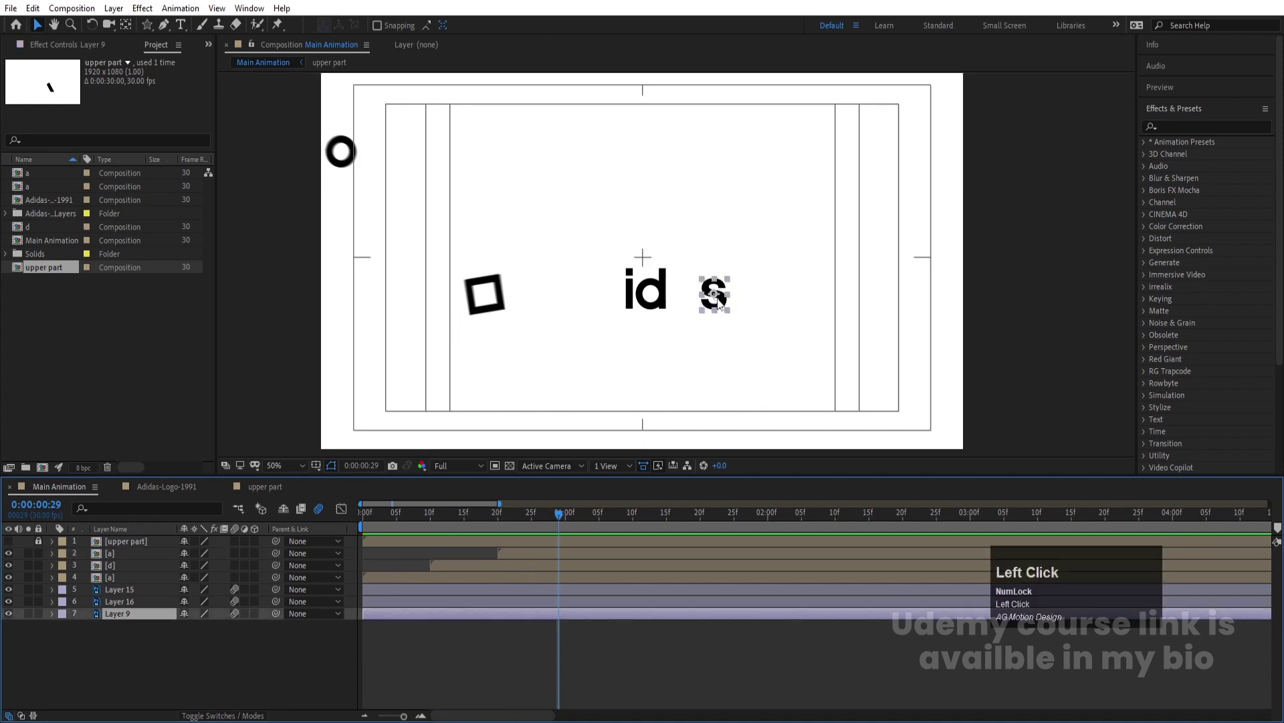
- Add Position, Scale and Rotation keyframes on Layer 9 at the current time and reveal them
{"action": "key", "text": "["}
{"action": "type", "text": "[p"}
{"action": "left_click", "coordinate": [94, 631]}
{"action": "key", "text": "s"}
{"action": "left_click", "coordinate": [93, 629]}
{"action": "key", "text": "r"}
{"action": "left_click", "coordinate": [94, 629]}
{"action": "key", "text": "u"}
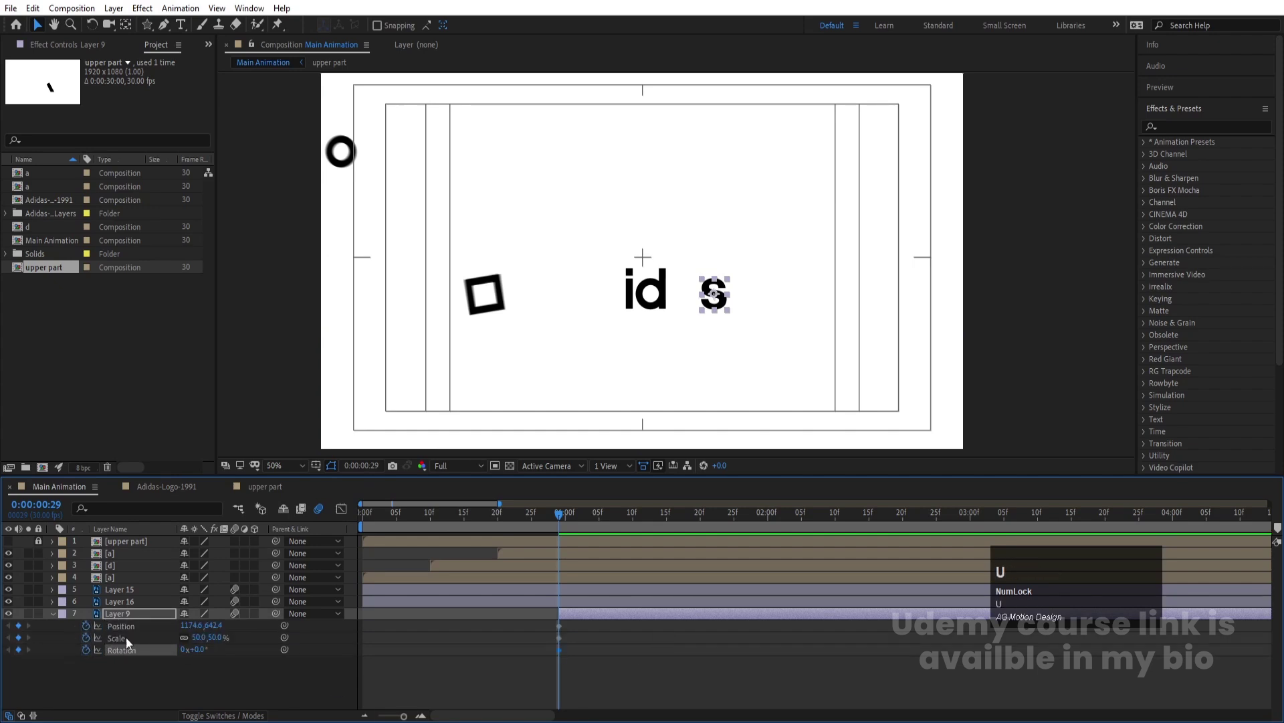
- Preview and step to the start, keying Layer 9's position from the square shape
{"action": "key", "text": "space"}
{"action": "left_click_drag", "start_coordinate": [737, 522], "coordinate": [24, 629]}
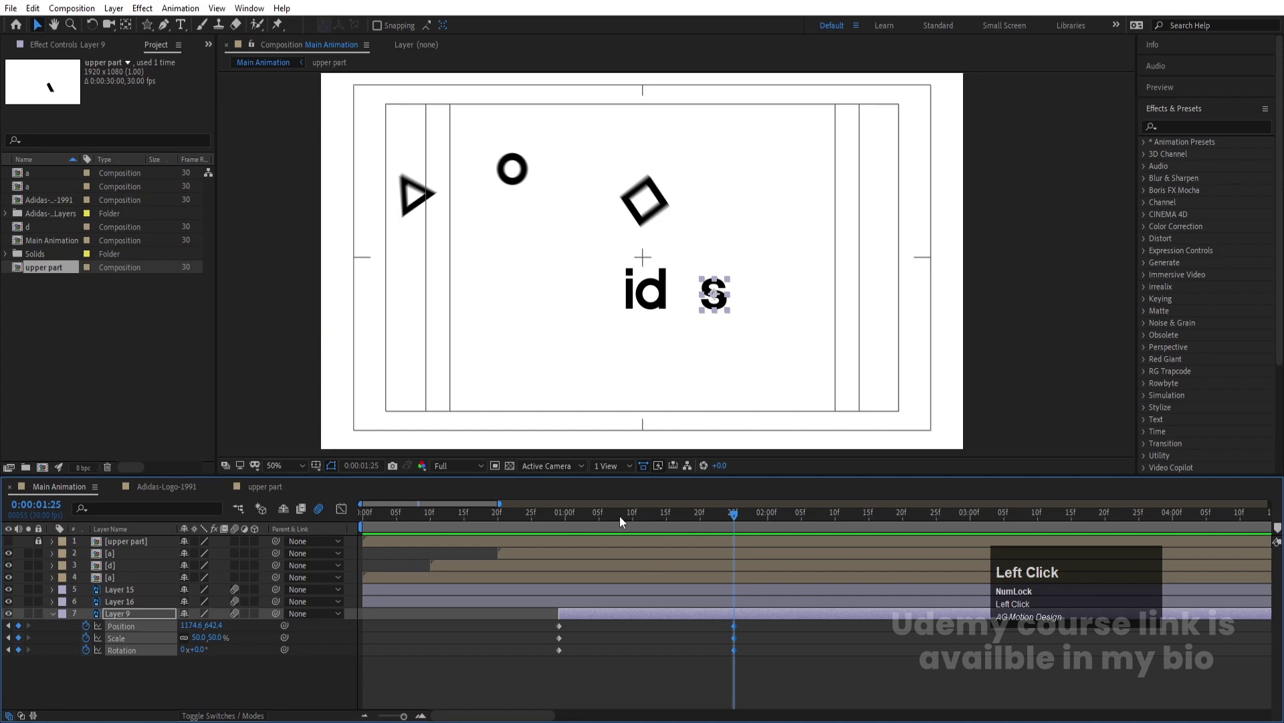
{"action": "key", "text": "j"}
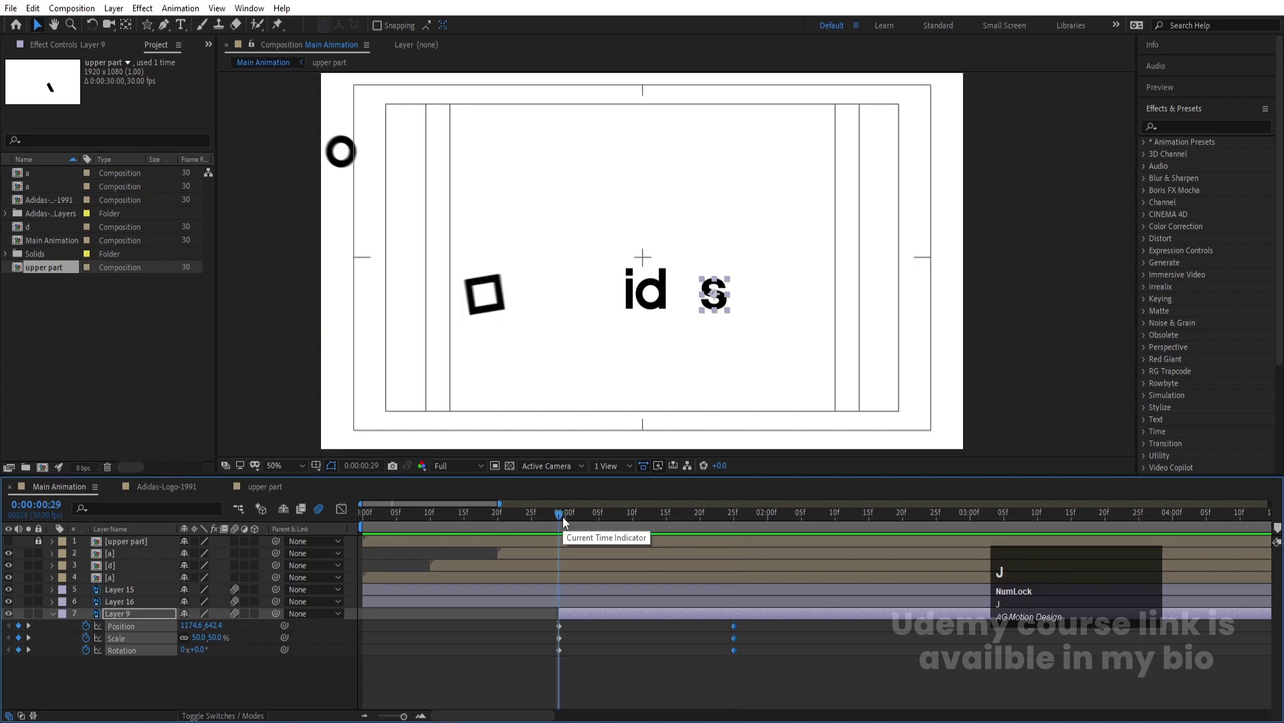
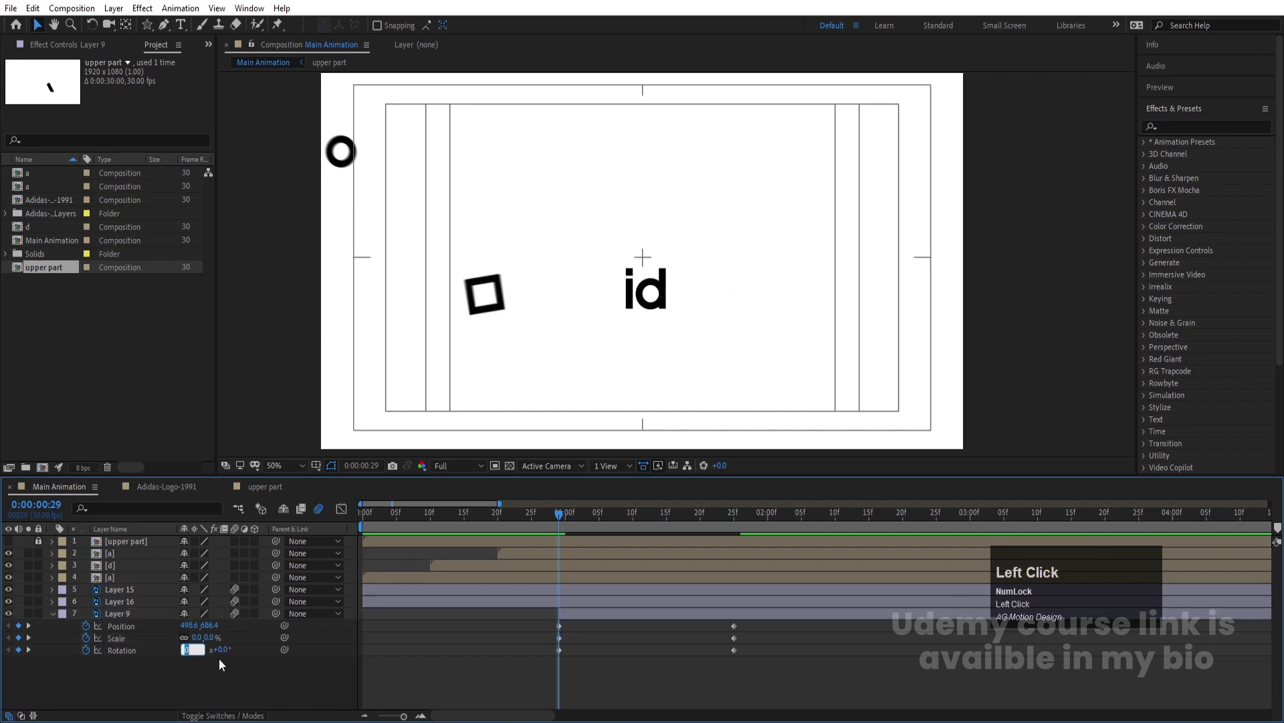
{"action": "key", "text": "Return"}
{"action": "key", "text": "space"}
{"action": "key", "text": "j"}
{"action": "key", "text": "j"}
- Give Layer 9 a negative starting rotation so it spins into place, then preview
{"action": "left_click", "coordinate": [183, 652]}
{"action": "key", "text": "-"}
{"action": "key", "text": "-"}
{"action": "key", "text": "Return"}
{"action": "key", "text": "space"}
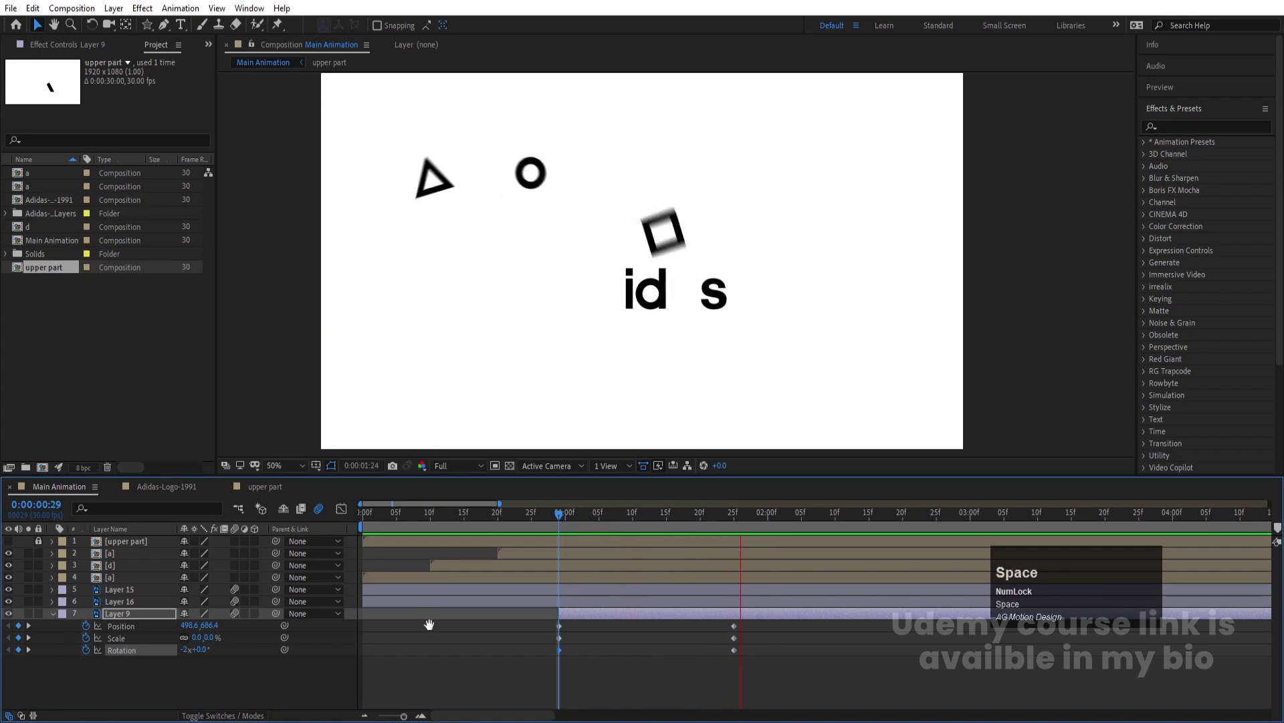
{"action": "key", "text": "j"}
{"action": "key", "text": "j"}
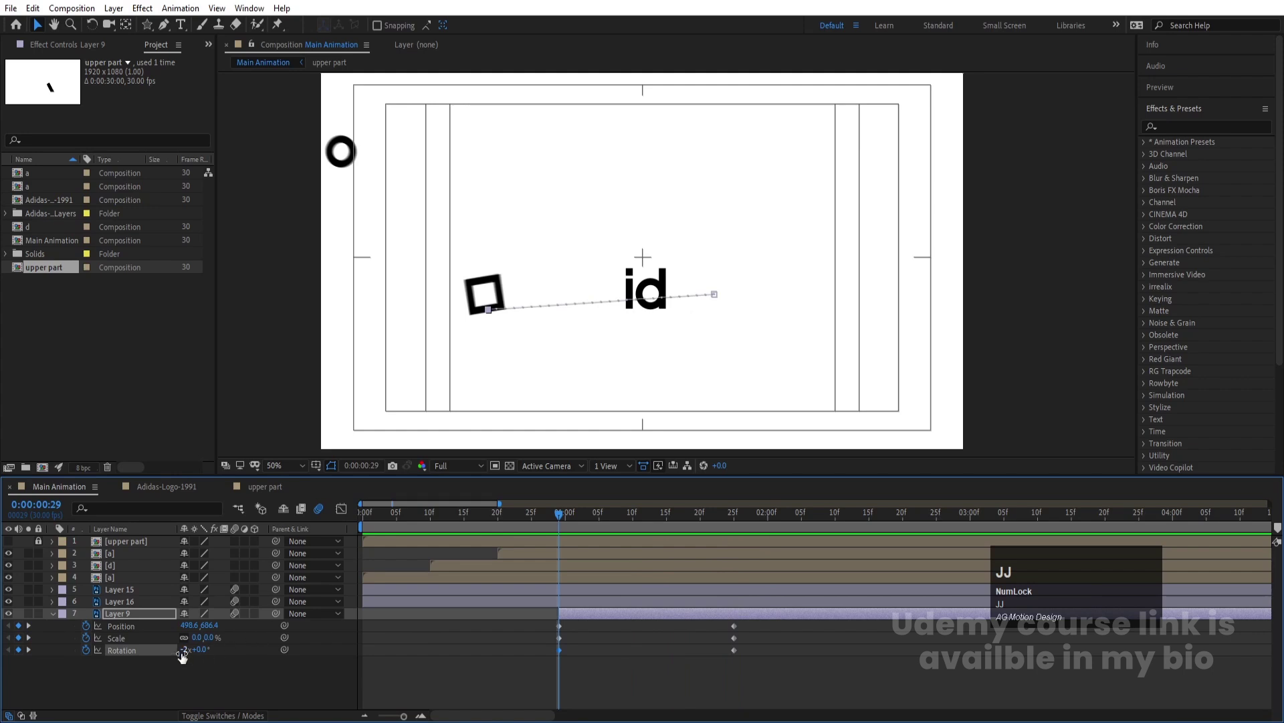
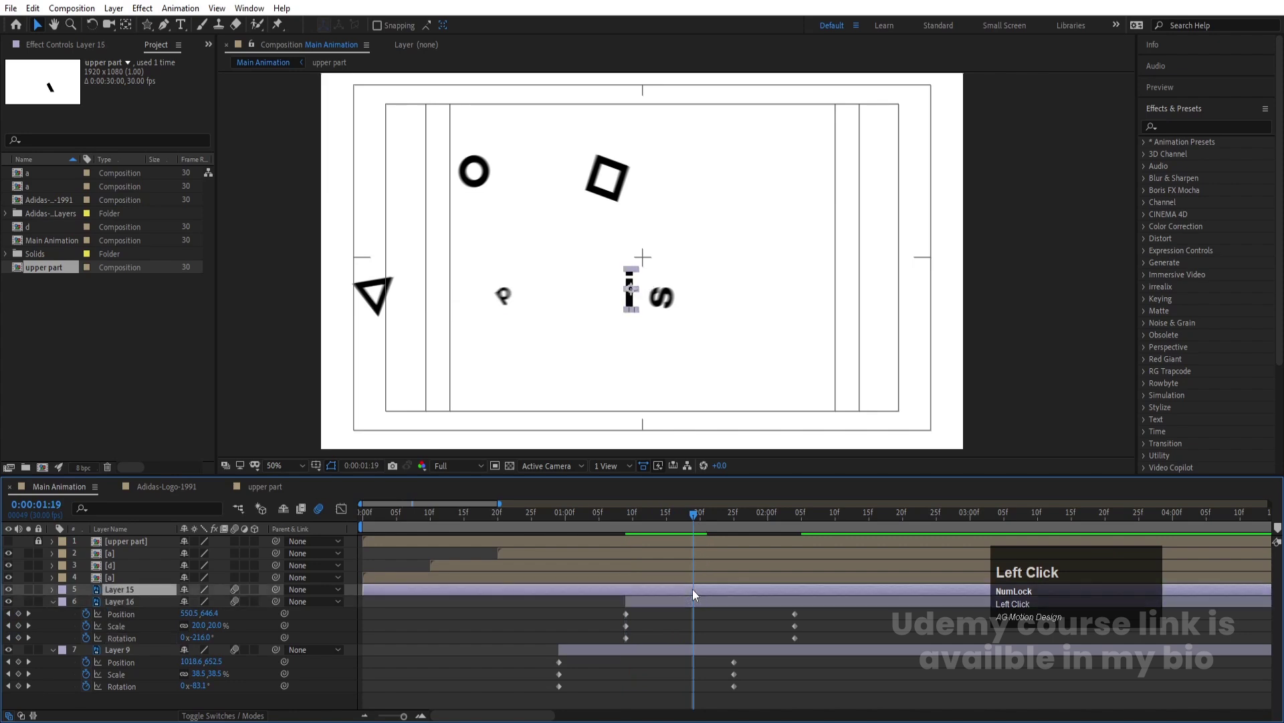
- Add Position, Scale and Rotation keyframes on Layer 15 at its in point and reveal them
{"action": "key", "text": "["}
{"action": "key", "text": "p"}
{"action": "left_click", "coordinate": [92, 605]}
{"action": "key", "text": "s"}
{"action": "left_click", "coordinate": [92, 605]}
{"action": "key", "text": "r"}
{"action": "left_click", "coordinate": [92, 605]}
{"action": "key", "text": "u"}
- Set Layer 15's starting scale and rotation, select the keyframes and apply Easy Ease
{"action": "left_click_drag", "start_coordinate": [812, 522], "coordinate": [709, 526]}
{"action": "key", "text": "j"}
{"action": "left_click_drag", "start_coordinate": [636, 305], "coordinate": [198, 617]}
{"action": "key", "text": "Return"}
{"action": "left_click", "coordinate": [186, 626]}
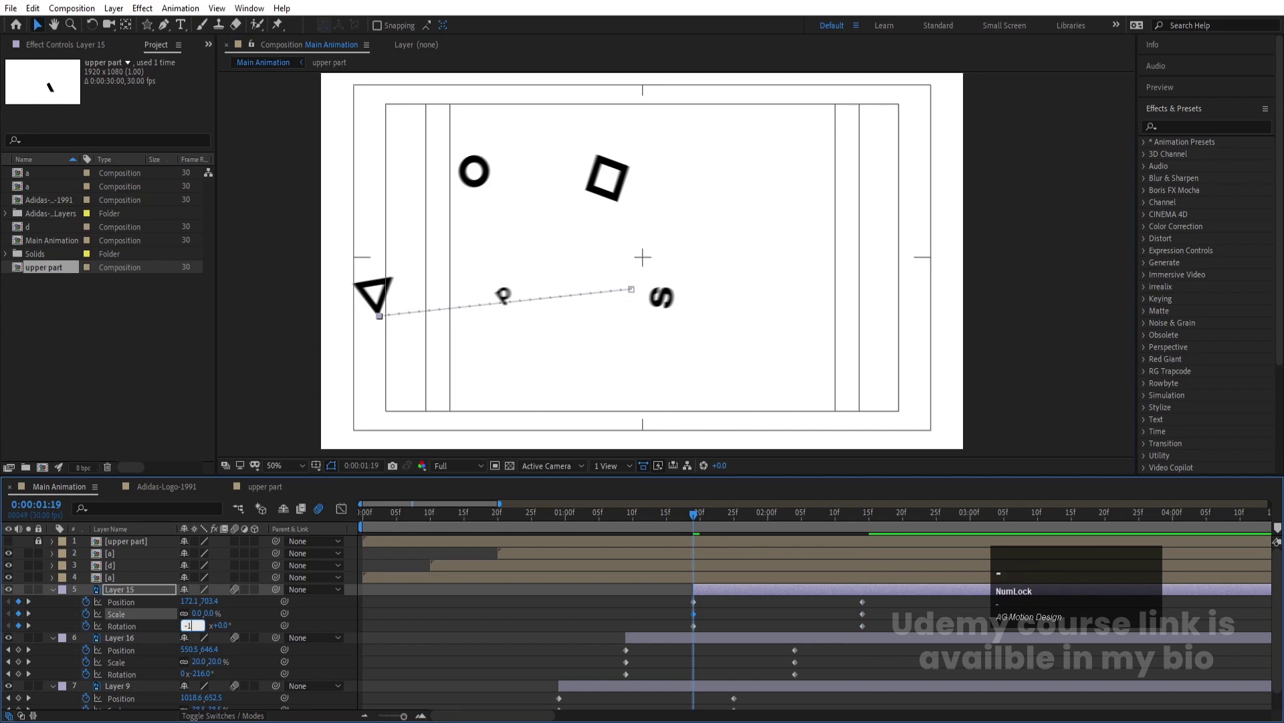
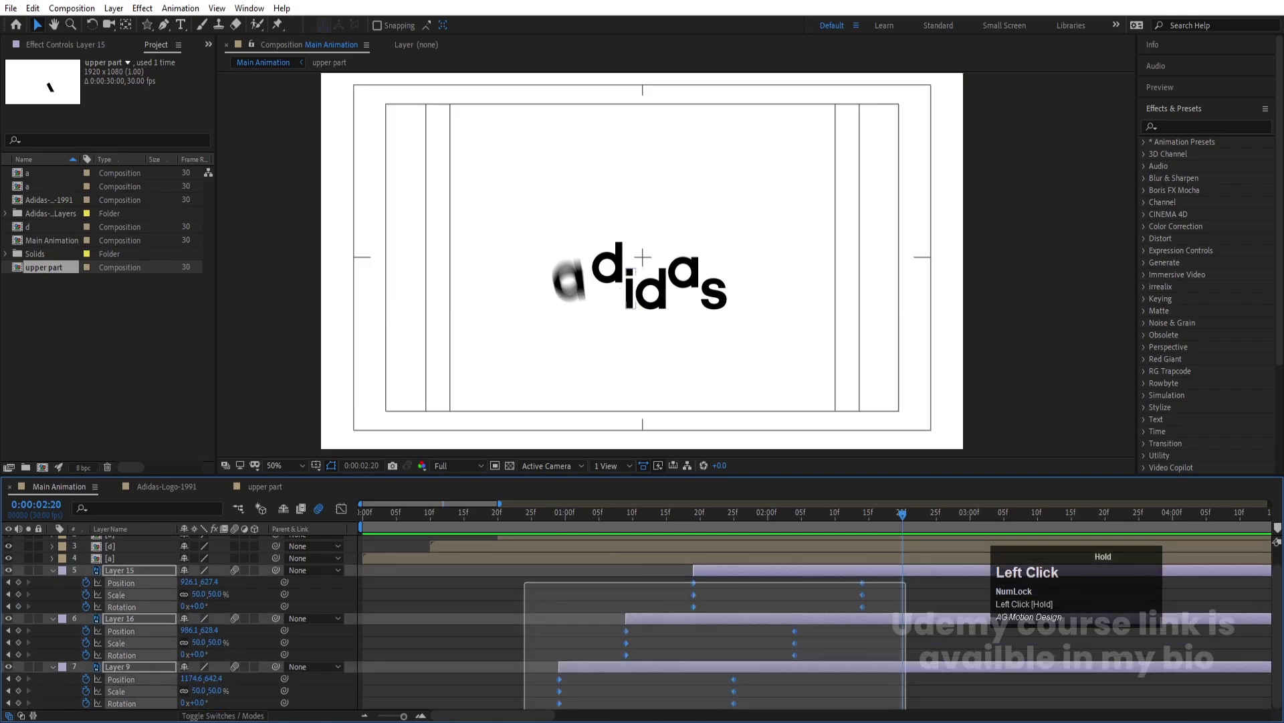
{"action": "key", "text": "F9"}
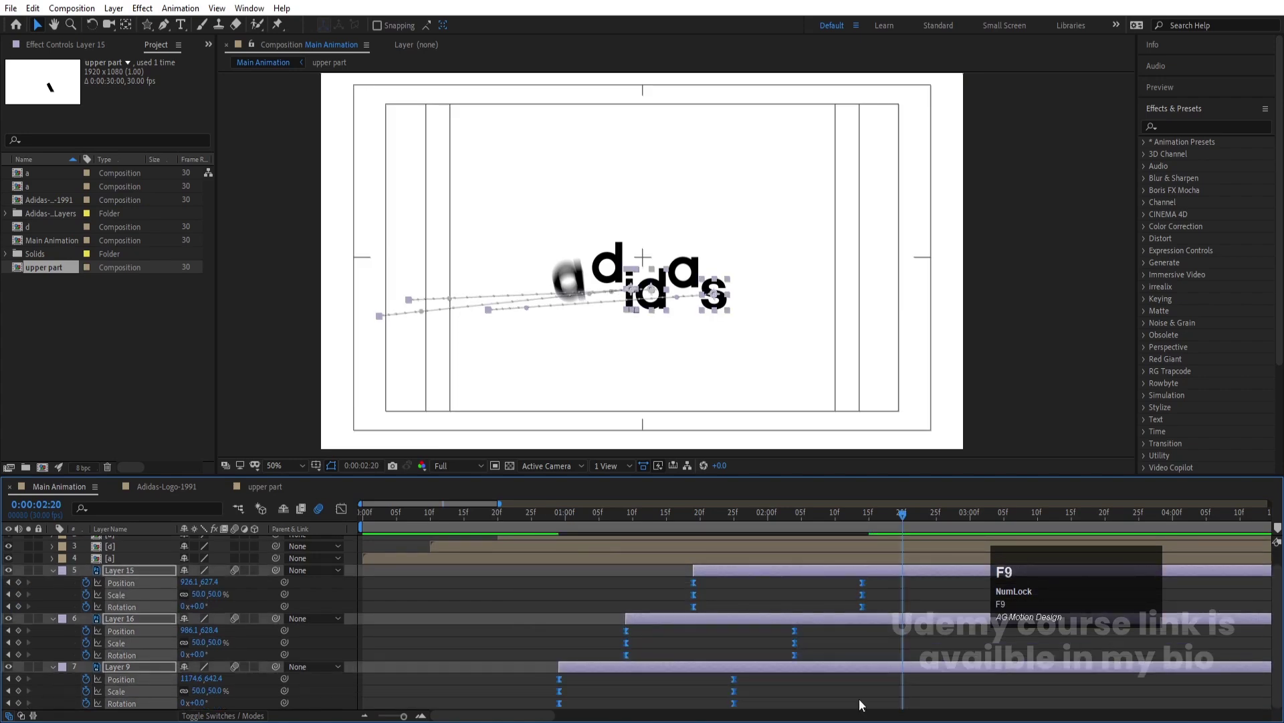
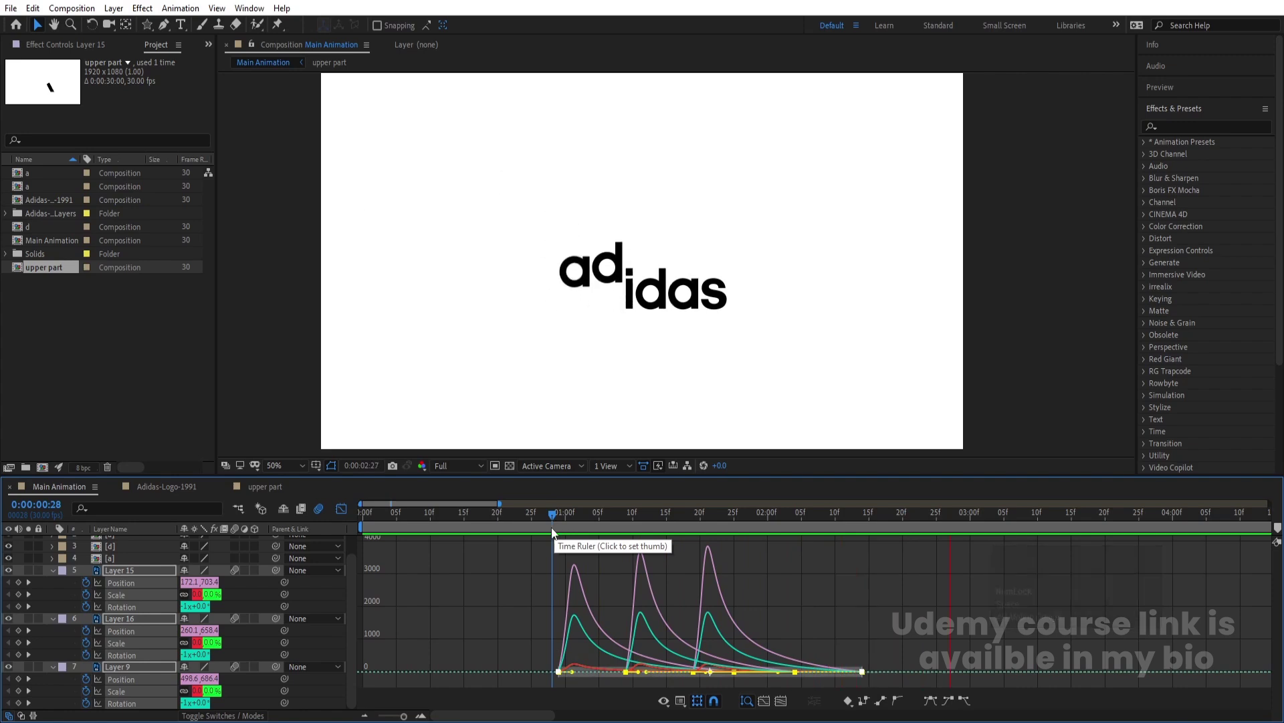
- Hide the curves, collapse layers and play through to where the full adidas logo appears
{"action": "key", "text": "space"}
{"action": "left_click", "coordinate": [352, 518]}
{"action": "key", "text": "u"}
{"action": "left_click", "coordinate": [405, 527]}
{"action": "key", "text": "space"}
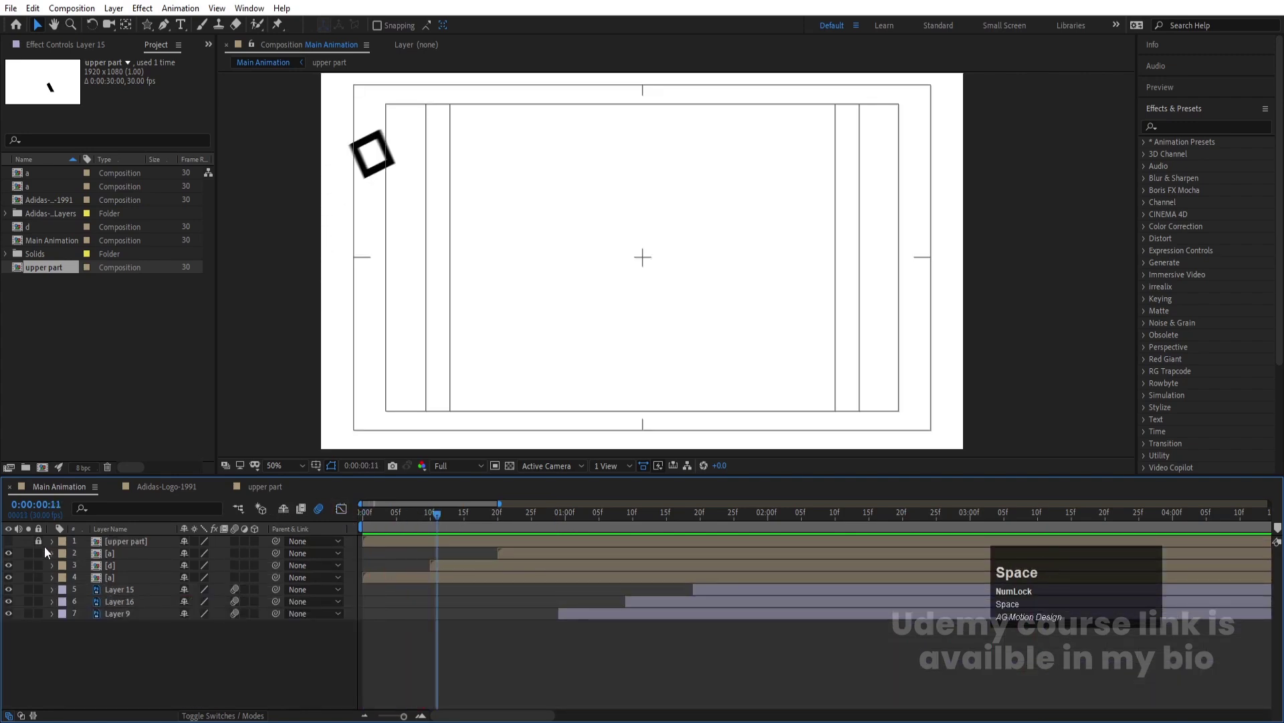
{"action": "left_click", "coordinate": [15, 546]}
{"action": "key", "text": "space"}
{"action": "key", "text": "space"}
{"action": "left_click_drag", "start_coordinate": [403, 546], "coordinate": [934, 545]}
{"action": "key", "text": "space"}
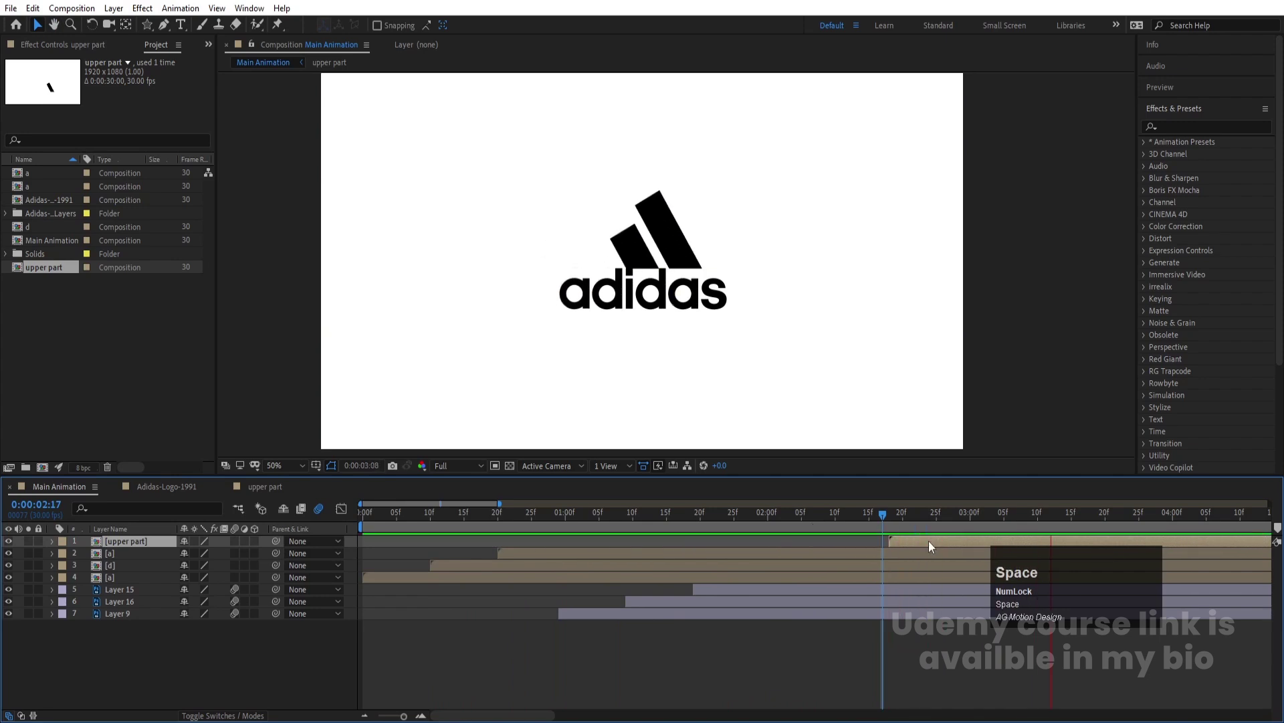
- Zoom out the timeline, select all logo layers and start pre-composing them
{"action": "key", "text": "-"}
{"action": "key", "text": "-"}
{"action": "key", "text": "-"}
{"action": "key", "text": "-"}
{"action": "key", "text": "space"}
{"action": "left_click_drag", "start_coordinate": [193, 653], "coordinate": [87, 537]}
{"action": "key", "text": "ctrl+shift+c"}
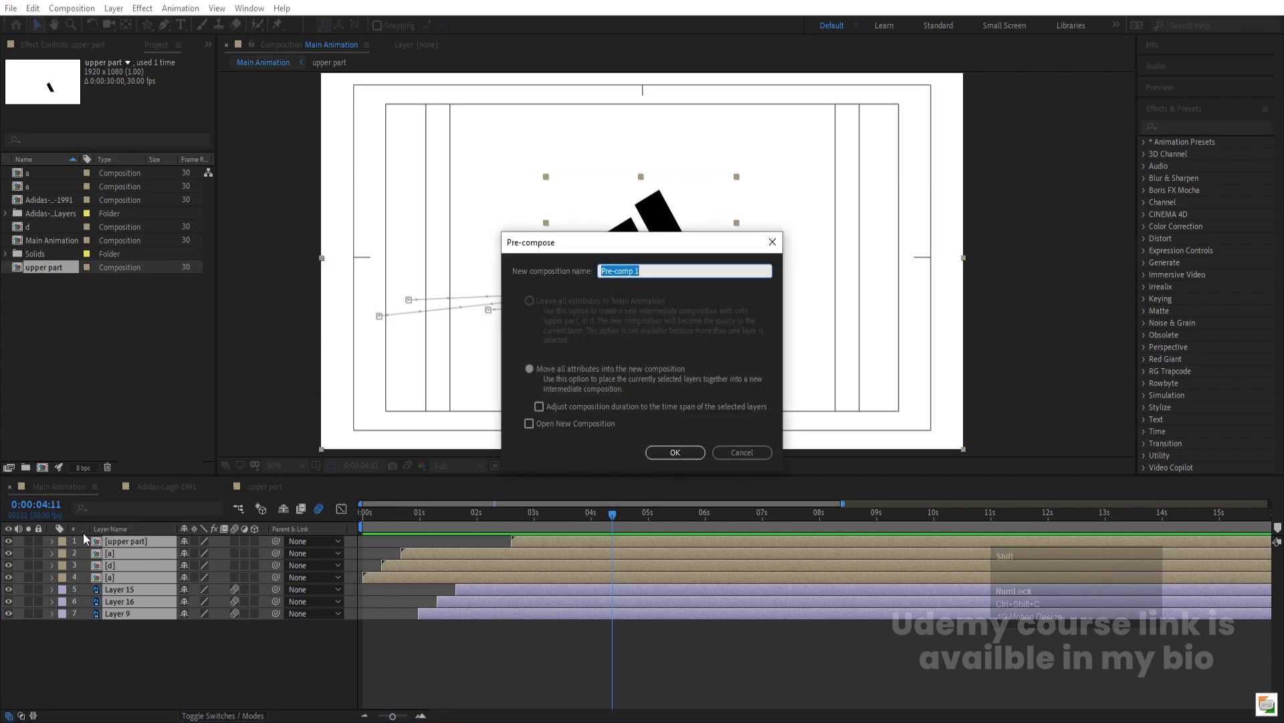
- Name the pre-comp 'Final Animation' and duplicate the layer
{"action": "type", "text": "inal"}
{"action": "key", "text": "space"}
{"action": "type", "text": "mation"}
{"action": "key", "text": "Return"}
{"action": "key", "text": "ctrl+d"}
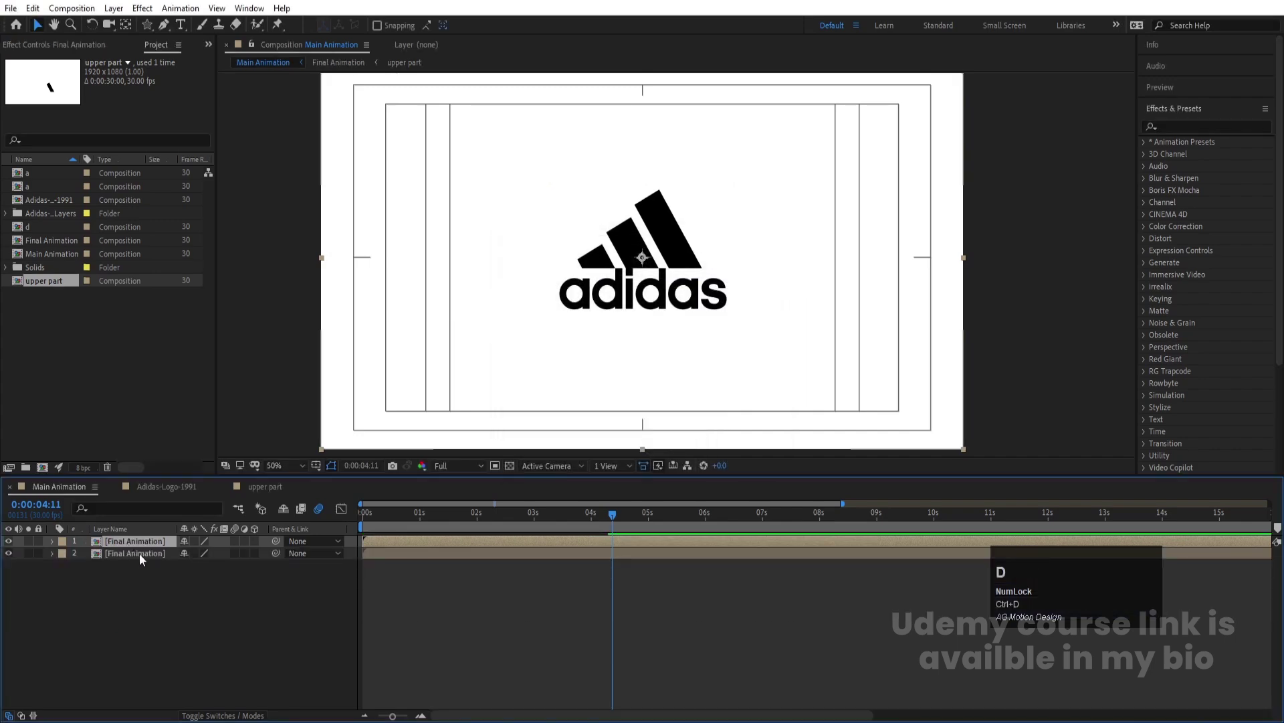
- Set the copy's scale to 100,-100 so it flips upside down
{"action": "key", "text": "s"}
{"action": "left_click", "coordinate": [186, 556]}
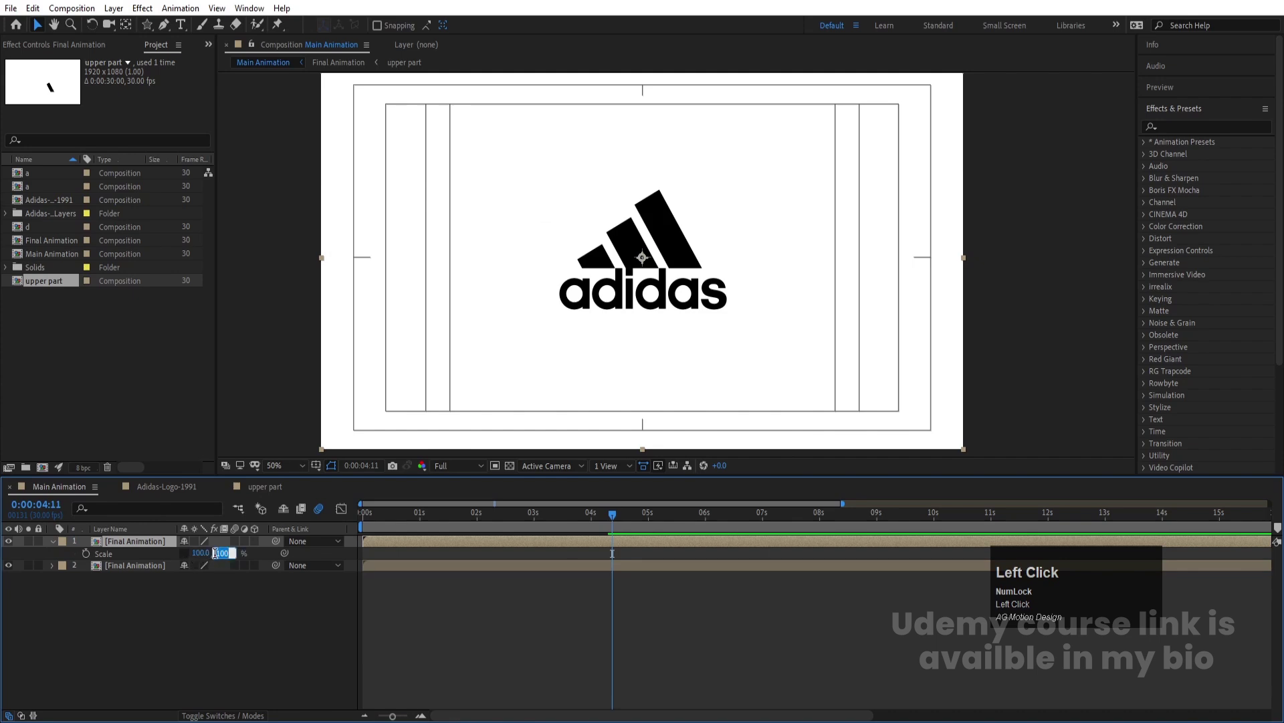
{"action": "key", "text": "-"}
{"action": "key", "text": "Return"}
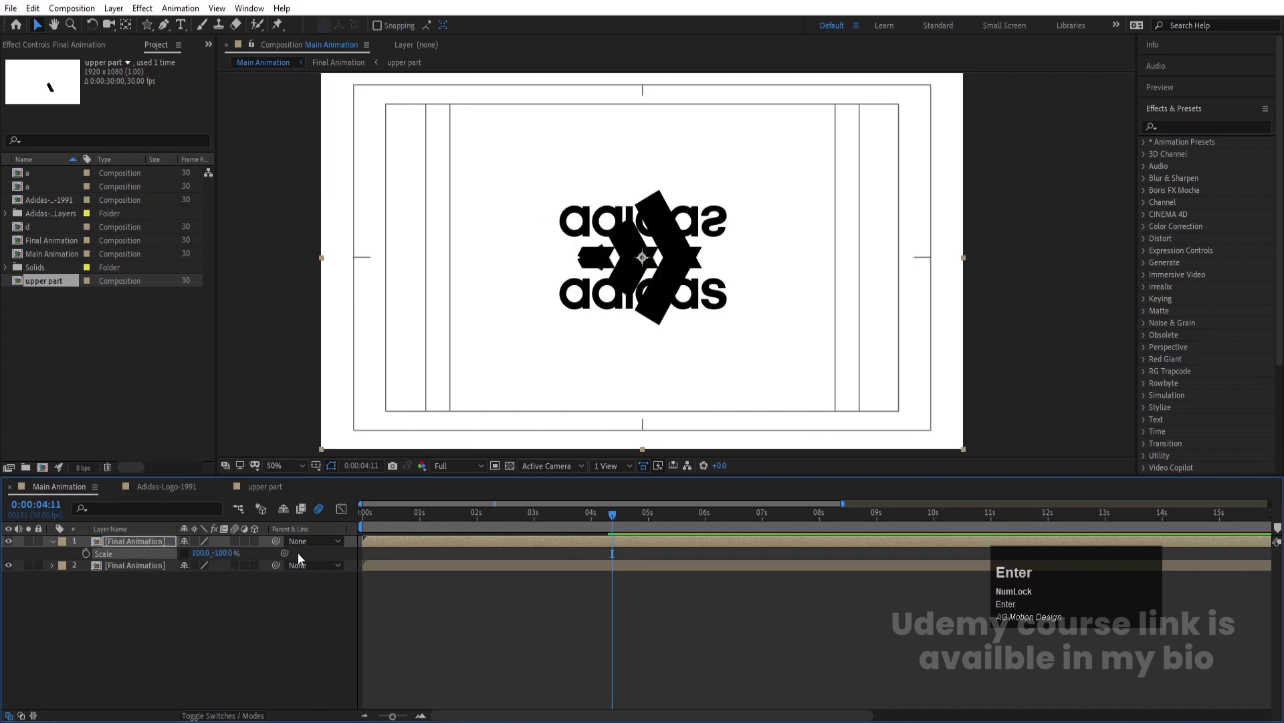
- Move the flipped copy down beneath the logo as a reflection and preview
{"action": "key", "text": "p"}
{"action": "left_click_drag", "start_coordinate": [214, 551], "coordinate": [402, 518]}
{"action": "key", "text": "space"}
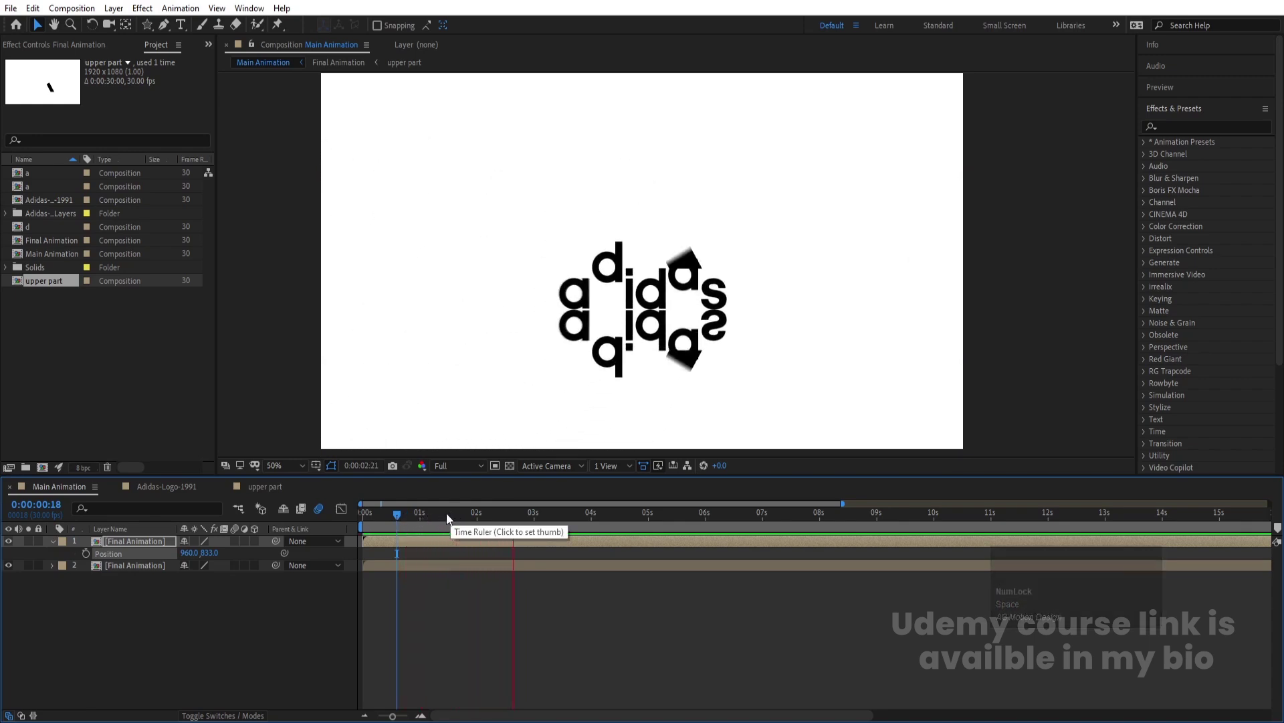
{"action": "key", "text": "space"}
- Lower the reflection's opacity to 15%
{"action": "left_click", "coordinate": [150, 545]}
{"action": "key", "text": "t"}
{"action": "left_click", "coordinate": [187, 555]}
{"action": "key", "text": "Return"}
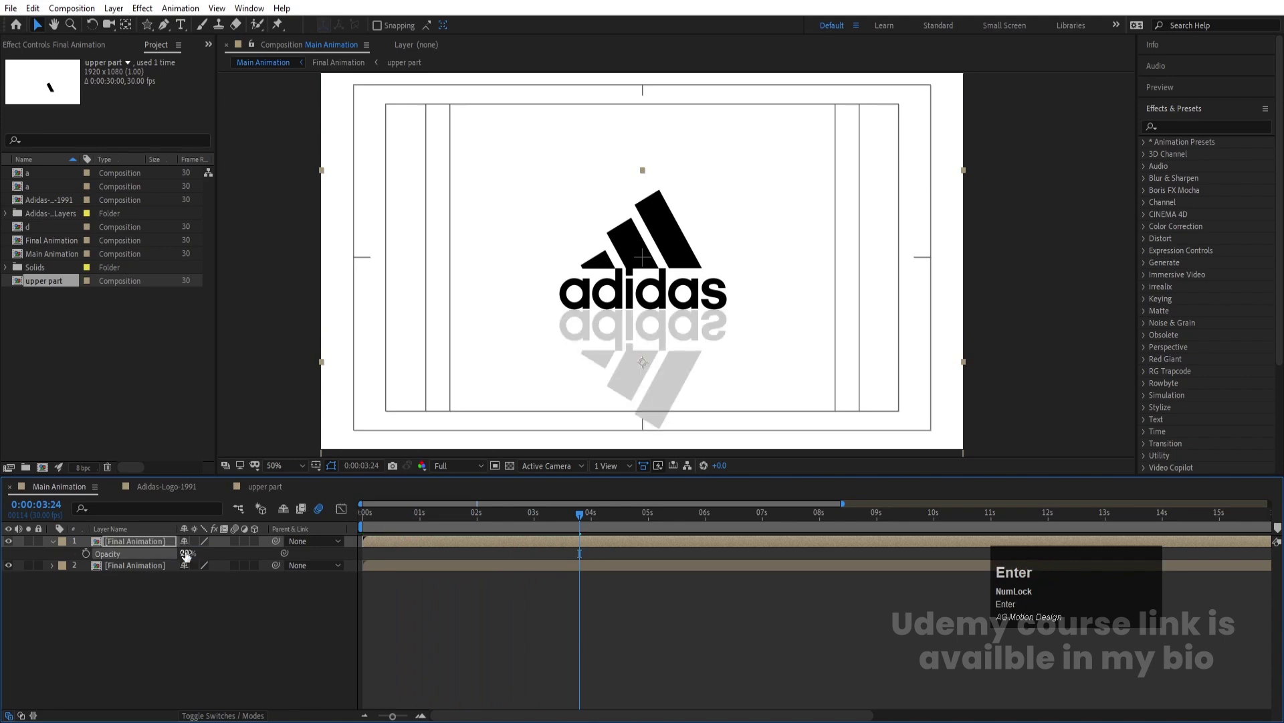
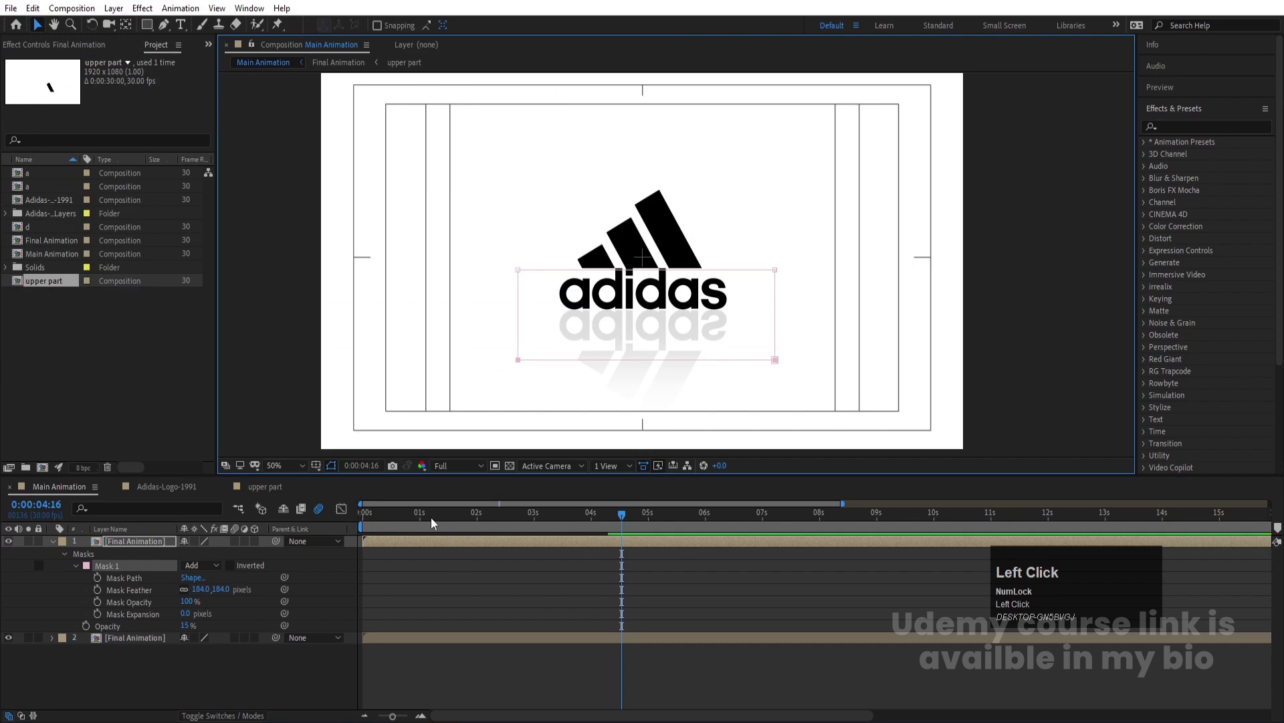
- Create a white solid and move it to the bottom as the background
{"action": "key", "text": "space"}
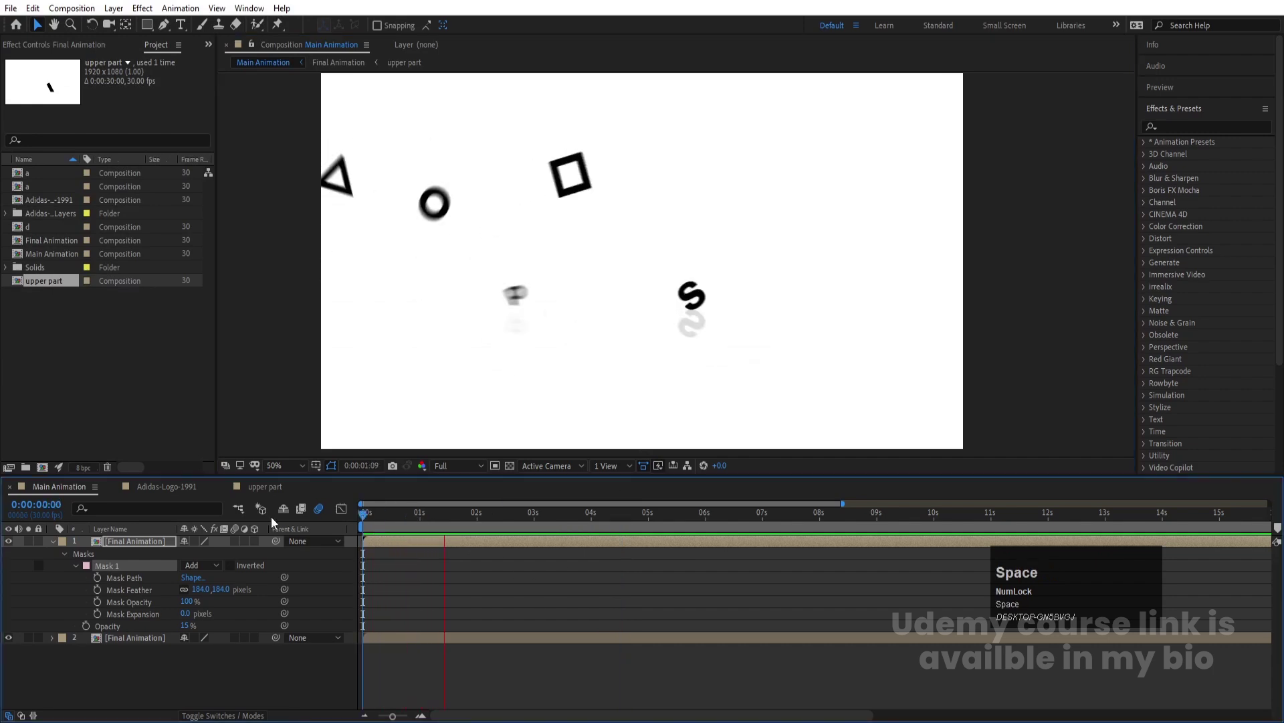
{"action": "key", "text": "space"}
{"action": "left_click", "coordinate": [162, 684]}
{"action": "key", "text": "u"}
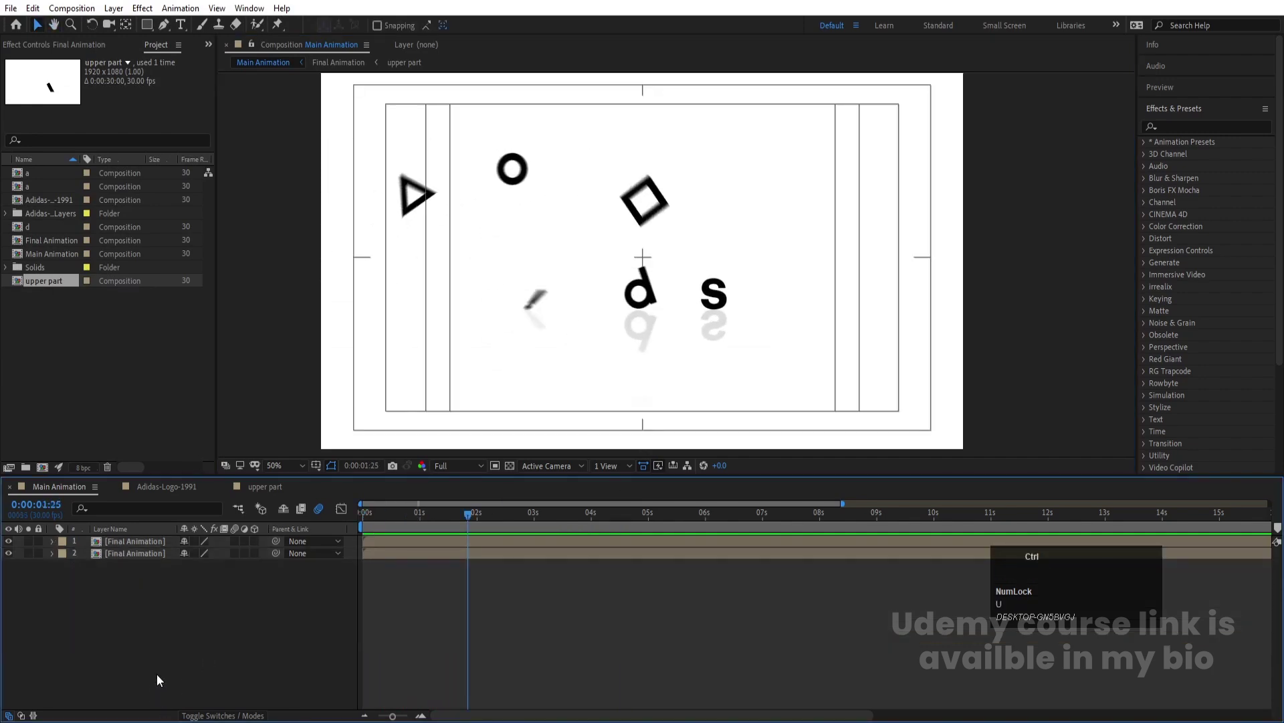
{"action": "key", "text": "ctrl+y"}
{"action": "left_click", "coordinate": [287, 438]}
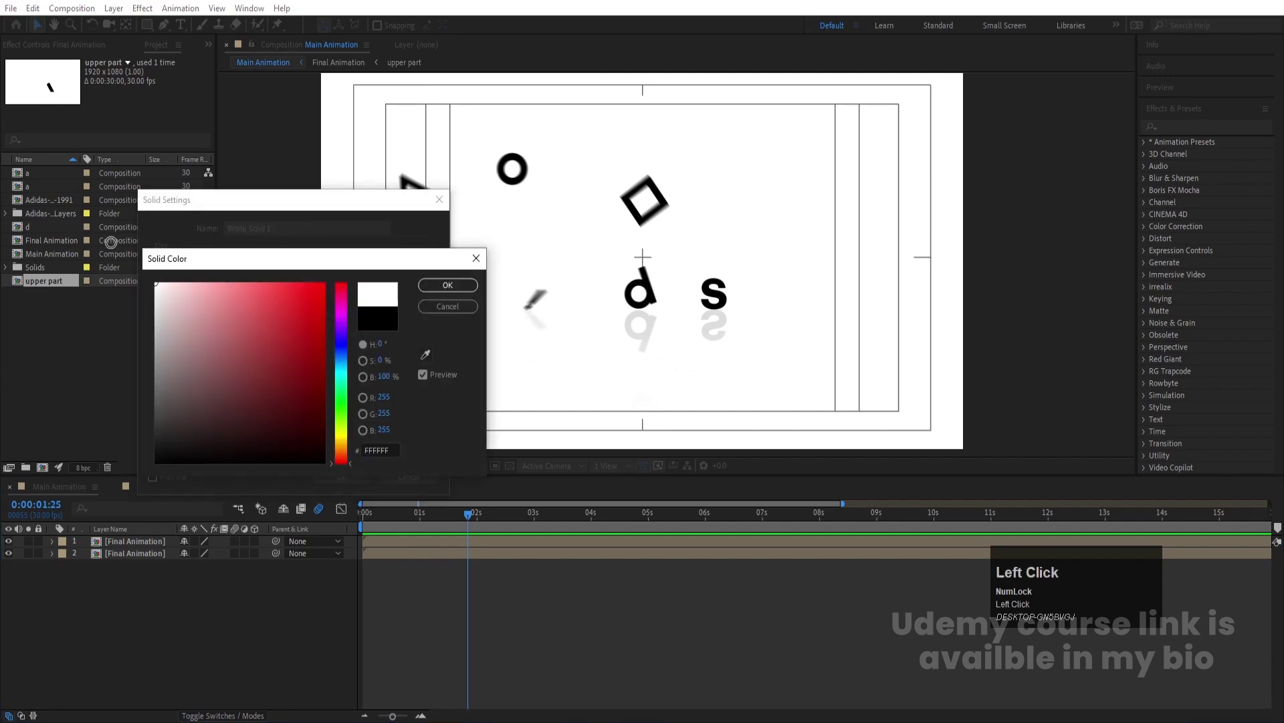
{"action": "key", "text": "Return"}
{"action": "left_click_drag", "start_coordinate": [126, 538], "coordinate": [115, 549]}
- Add an adjustment layer above all layers and preview
{"action": "right_click", "coordinate": [141, 605]}
{"action": "left_click", "coordinate": [168, 453]}
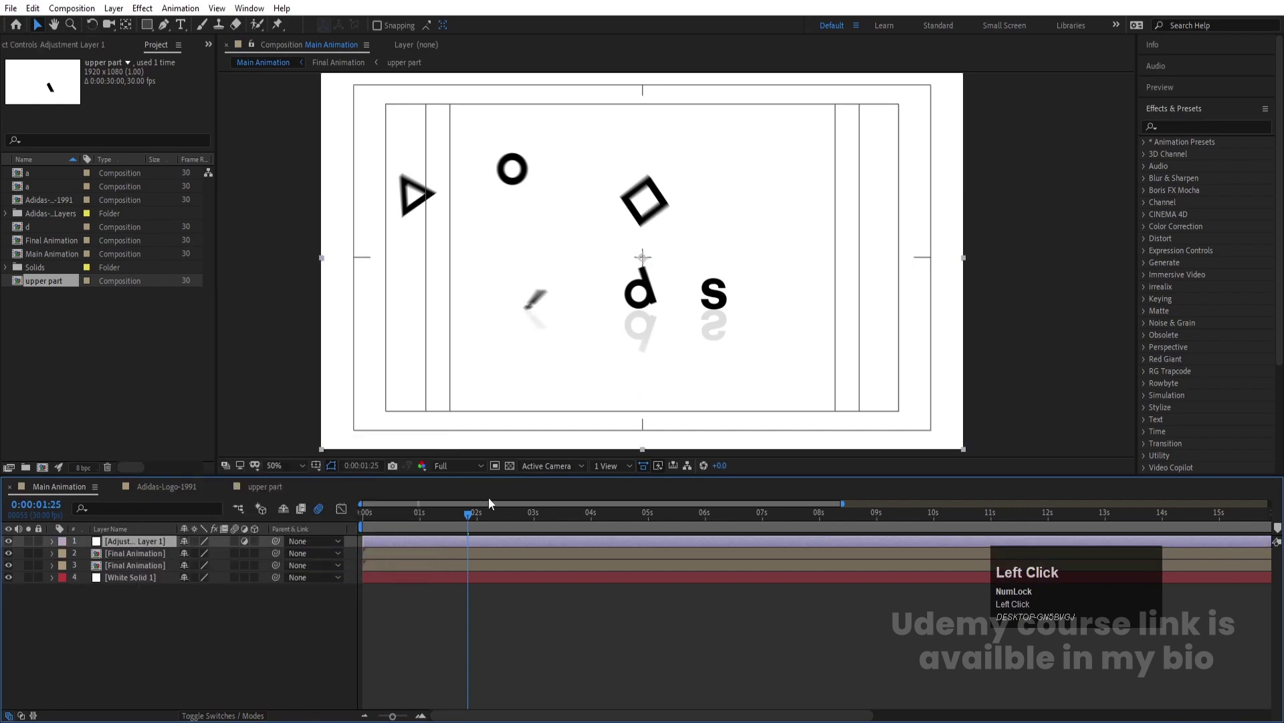
{"action": "key", "text": "space"}
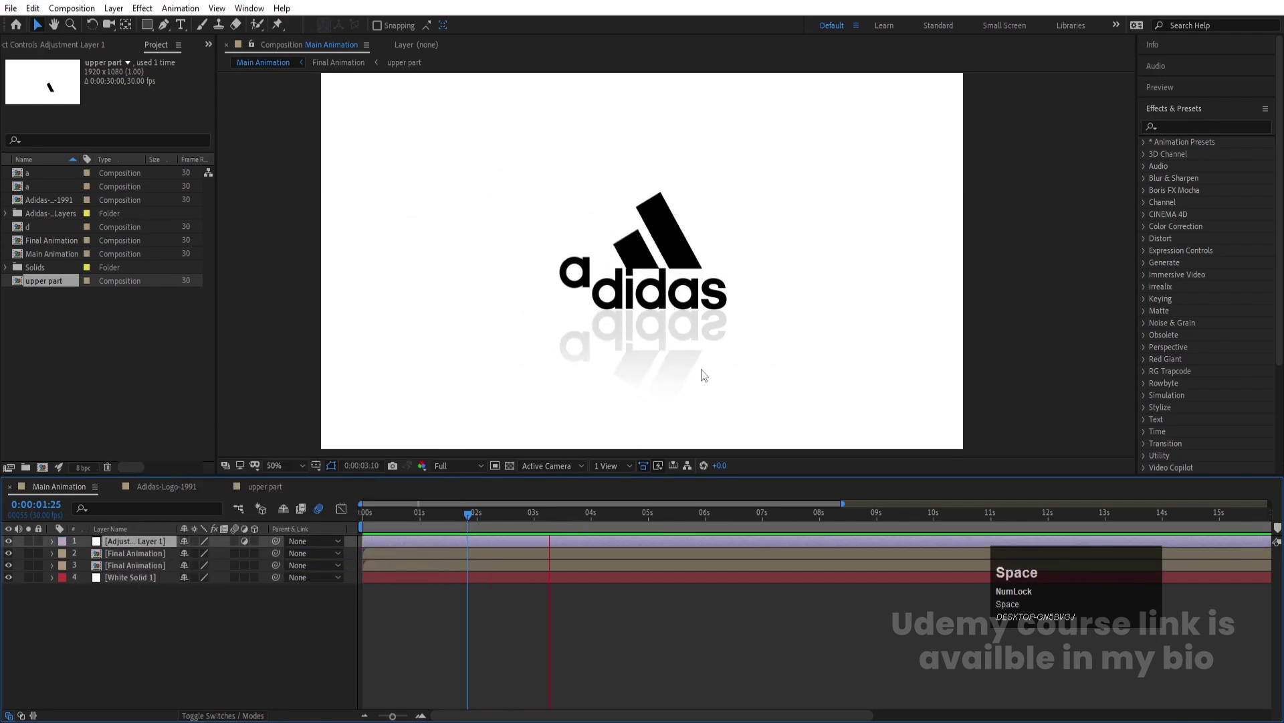
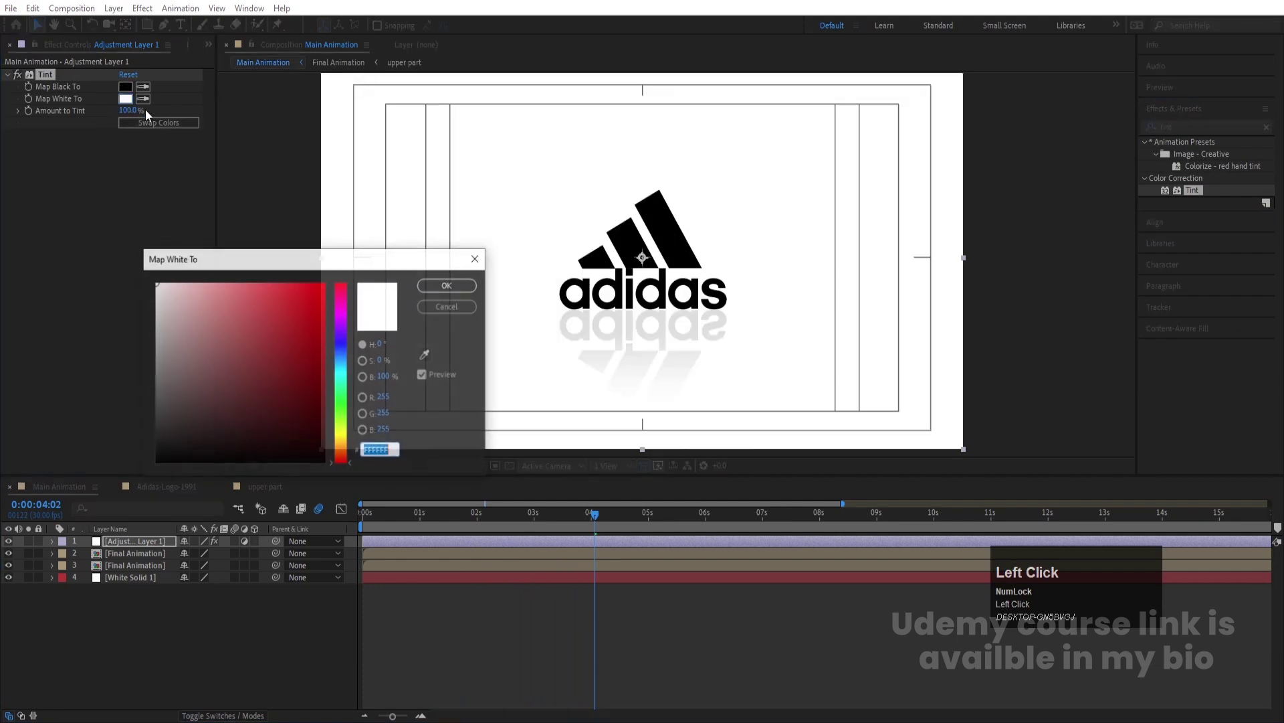
- Tint the background deep blue and swap colours so the logo maps to white
{"action": "left_click_drag", "start_coordinate": [347, 359], "coordinate": [39, 180]}
{"action": "key", "text": "Return"}
{"action": "left_click", "coordinate": [418, 516]}
{"action": "key", "text": "space"}
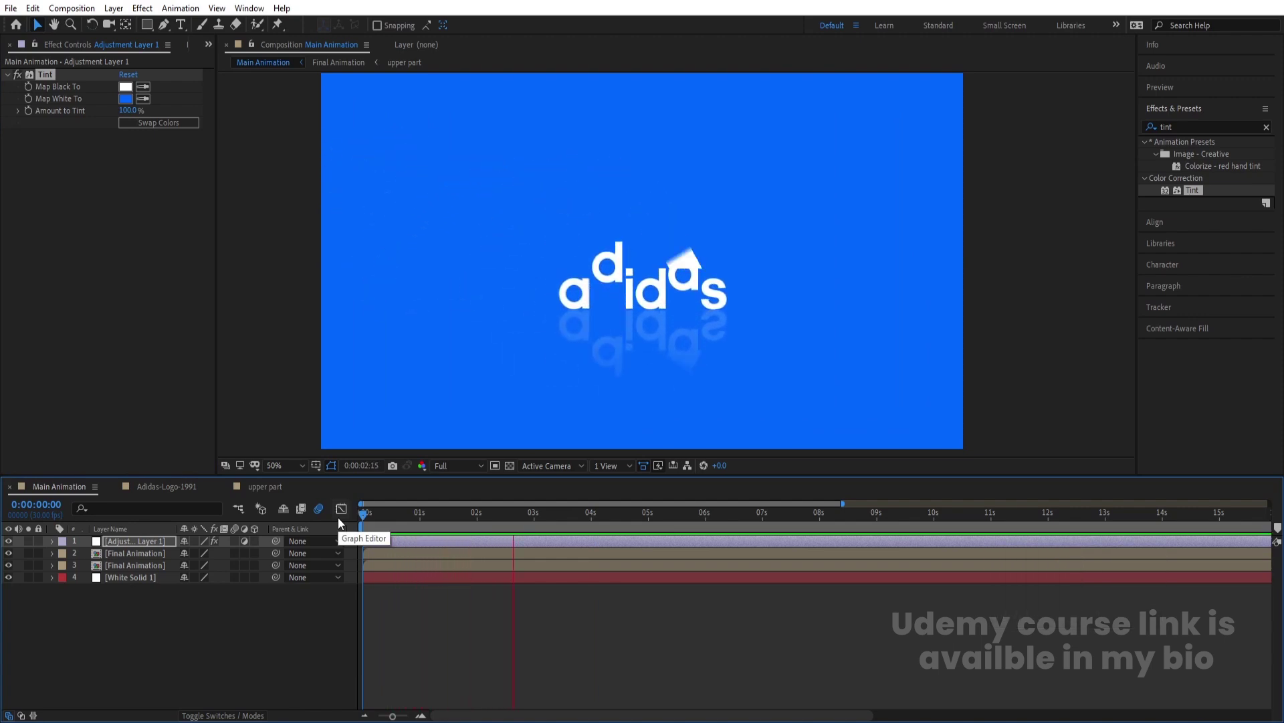
{"action": "key", "text": "space"}
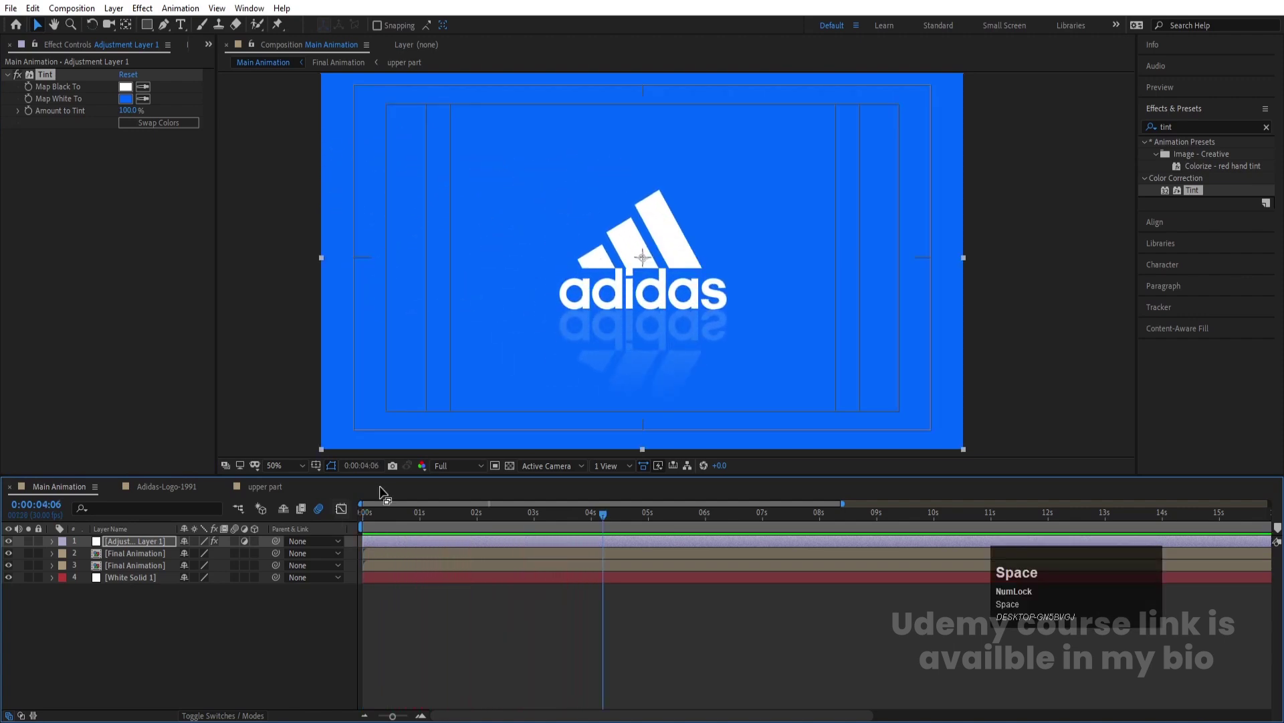
- Play the finished white-on-blue adidas animation through
{"action": "left_click_drag", "start_coordinate": [130, 102], "coordinate": [473, 289]}
{"action": "key", "text": "space"}
{"action": "left_click", "coordinate": [581, 523]}
{"action": "key", "text": "space"}
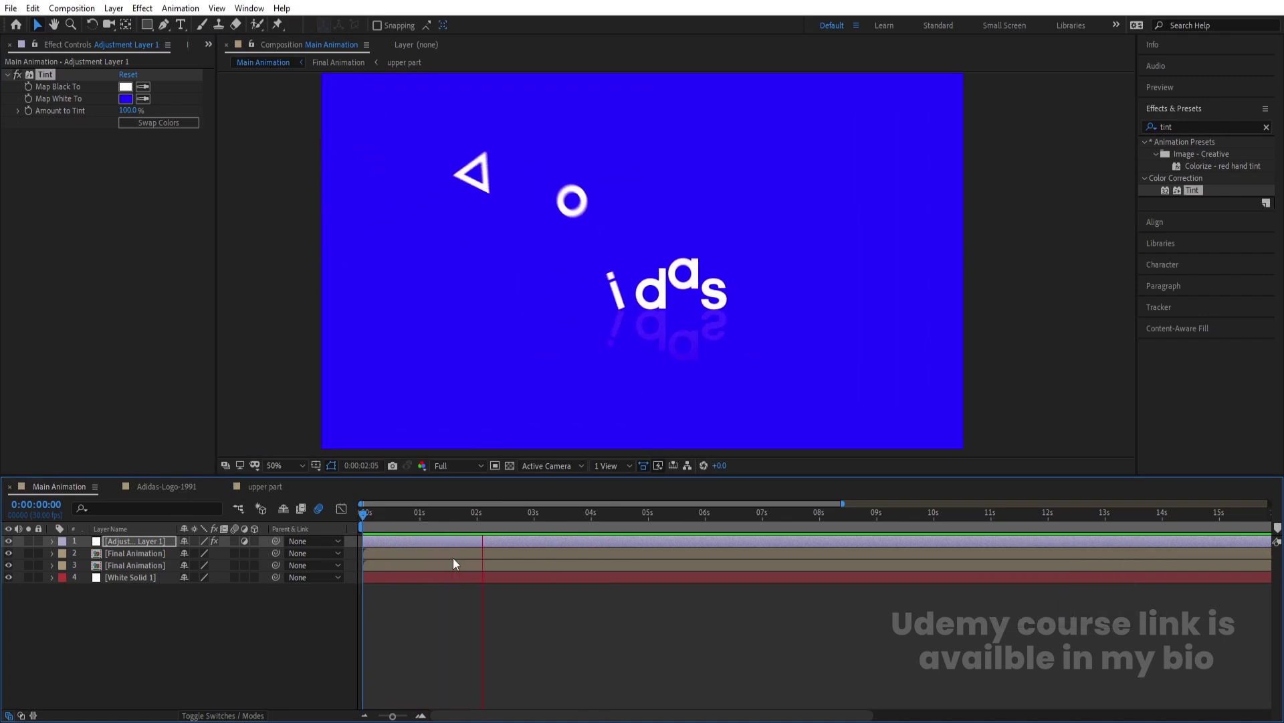
{"action": "key", "text": "space"}
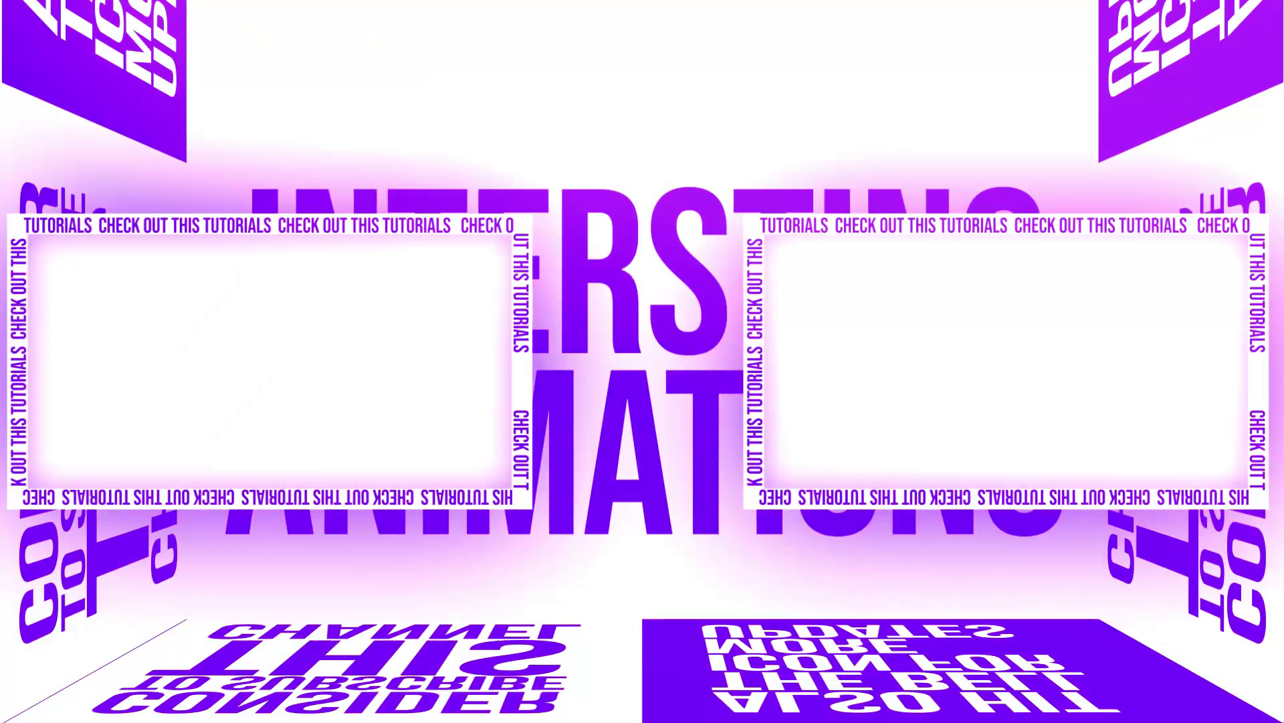